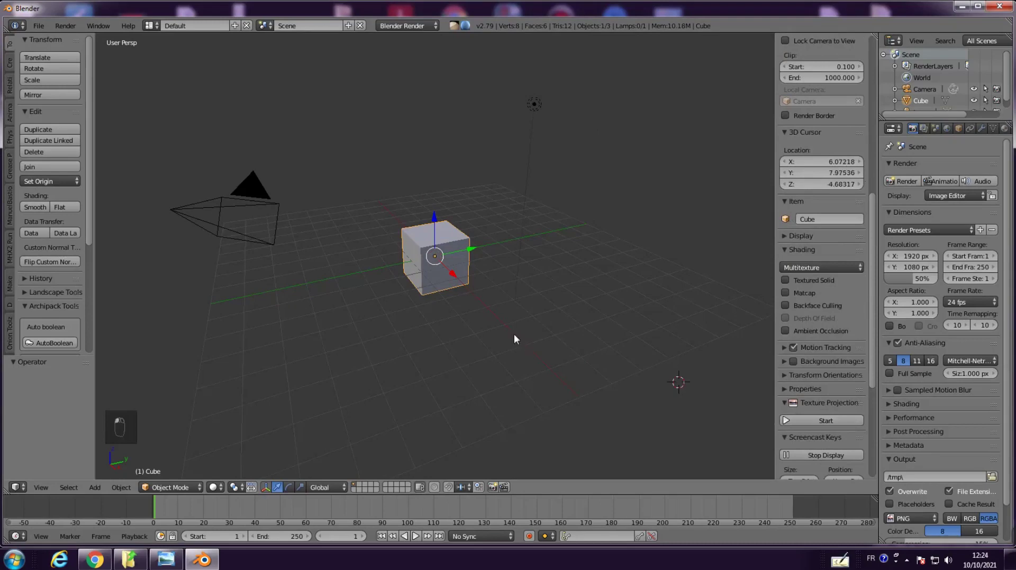
Delete the default cube, camera and lamp, then snap the 3D cursor back to the origin
{"action": "key", "text": "a"}
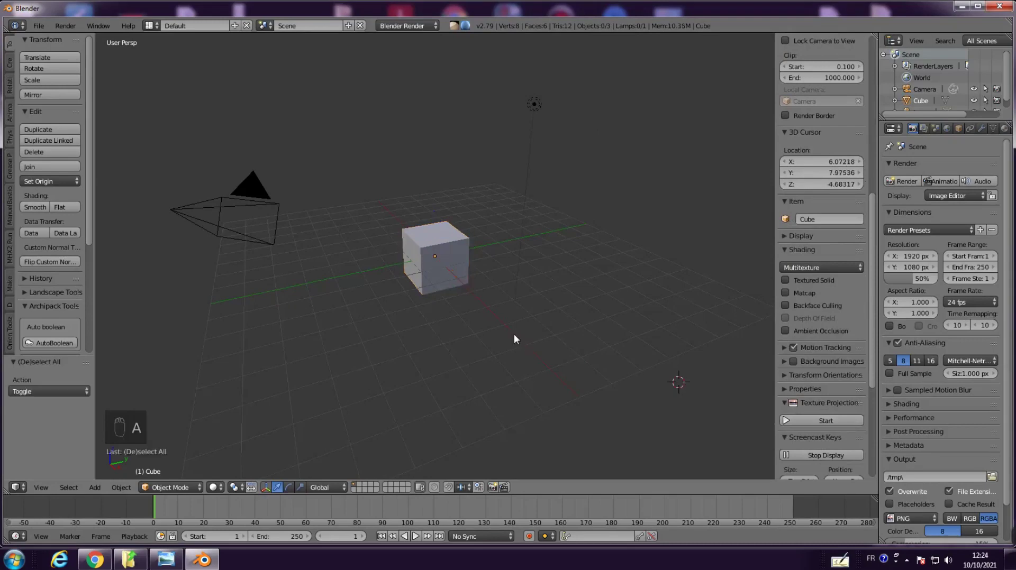
{"action": "key", "text": "a"}
{"action": "key", "text": "Delete"}
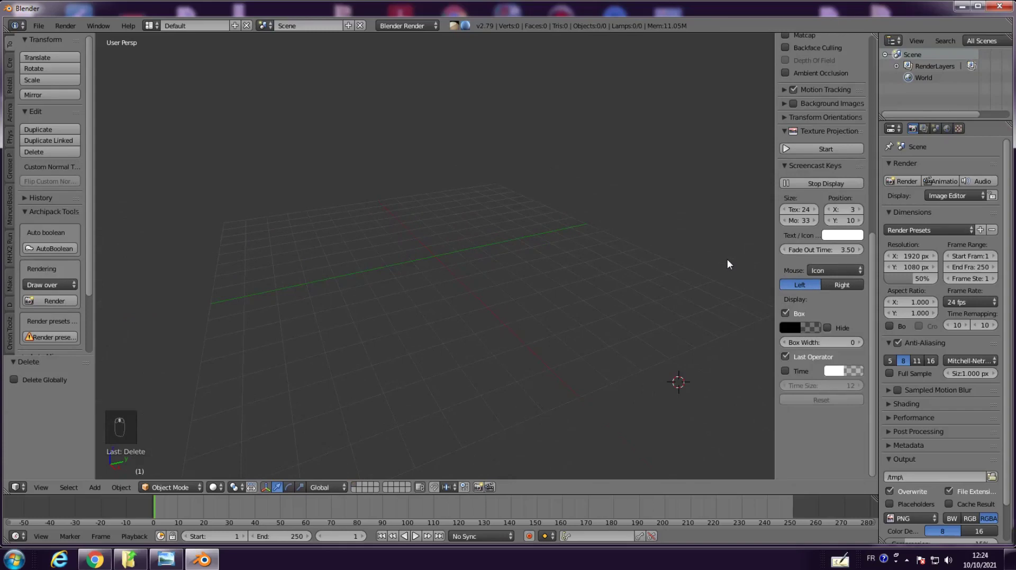
{"action": "key", "text": "shift+s"}
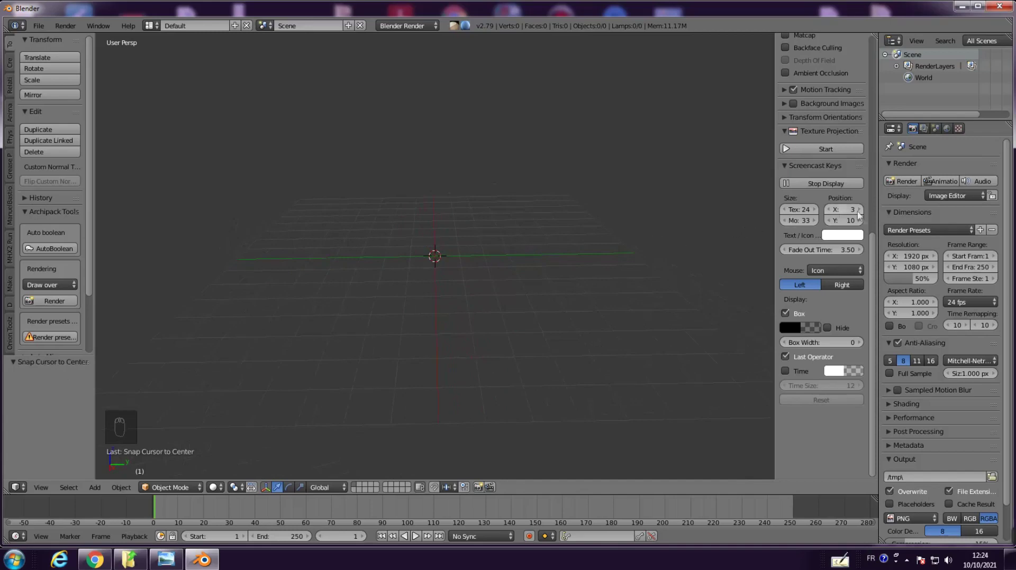
Add 2.jpg as a background image shown only in the front view via the N panel
{"action": "left_click", "coordinate": [874, 246]}
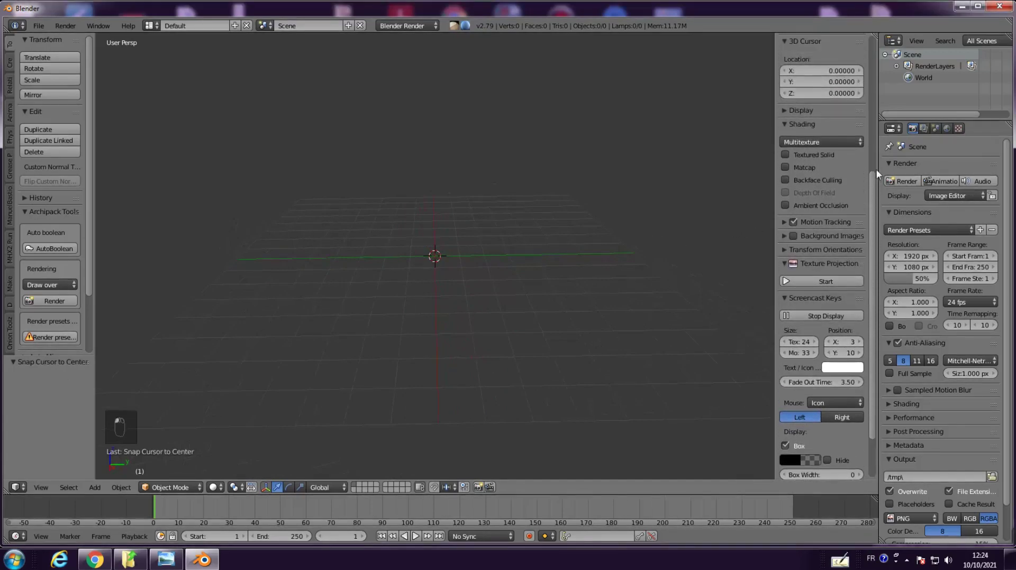
{"action": "left_click_drag", "start_coordinate": [786, 249], "coordinate": [795, 238]}
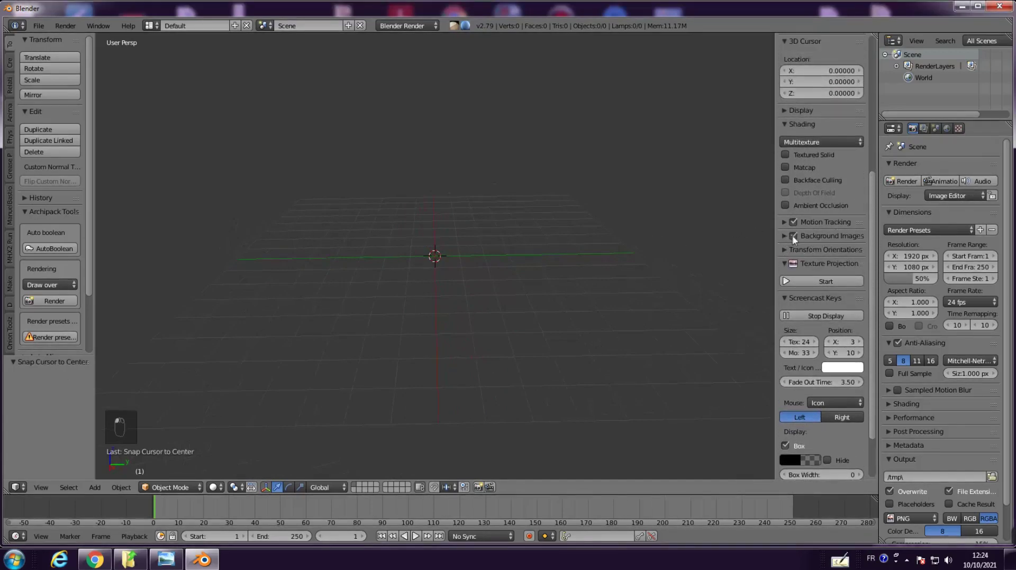
{"action": "middle_click", "coordinate": [788, 239]}
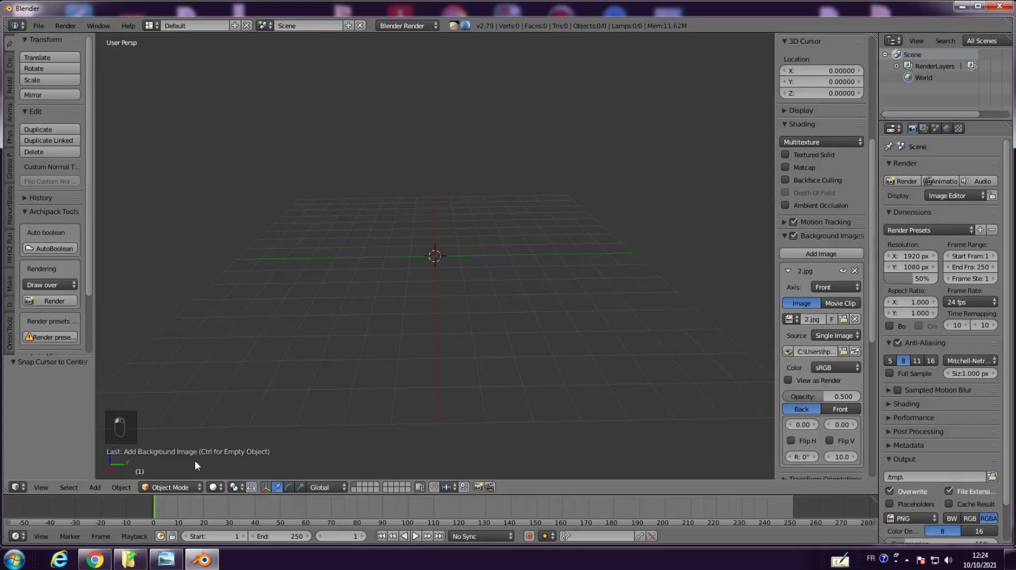
{"action": "type", "text": "nd Image (Ctrl for Empty Object)"}
{"action": "type", "text": "nd Image (Ctrl for Empty Object)"}
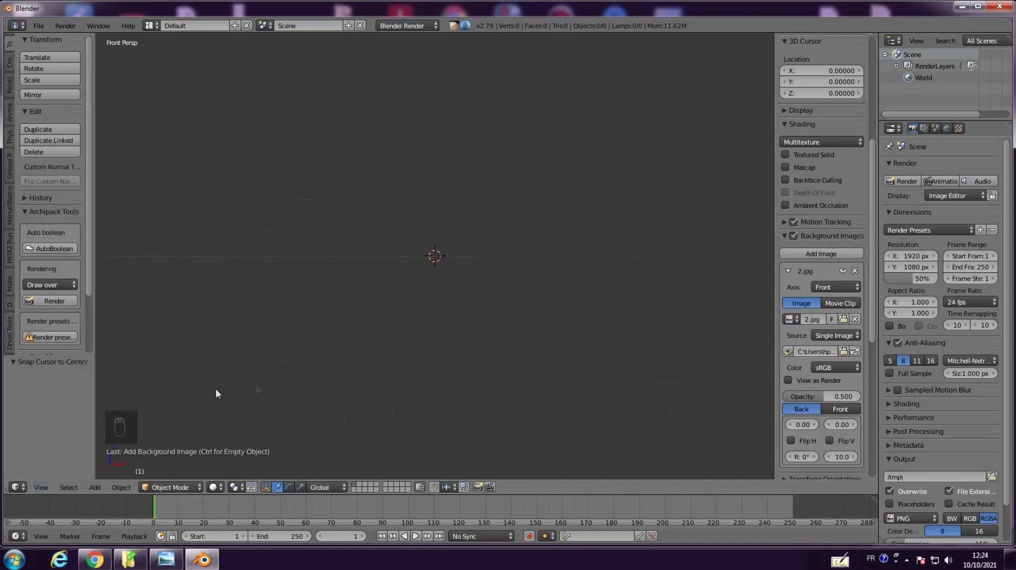
Switch to orthographic view and split the 3D area into front and left viewports with 1.jpg behind the left one
{"action": "key", "text": "KP_5"}
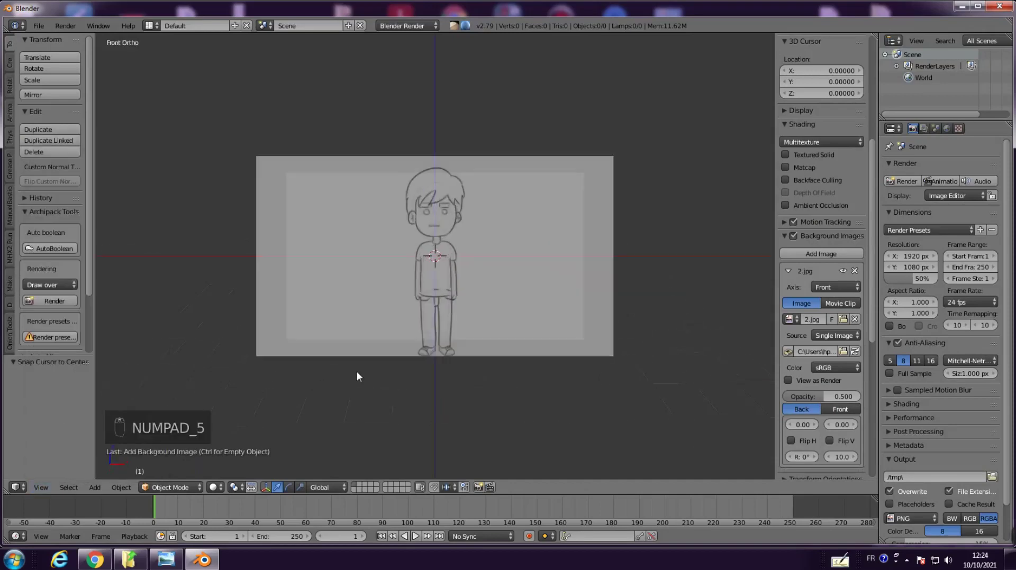
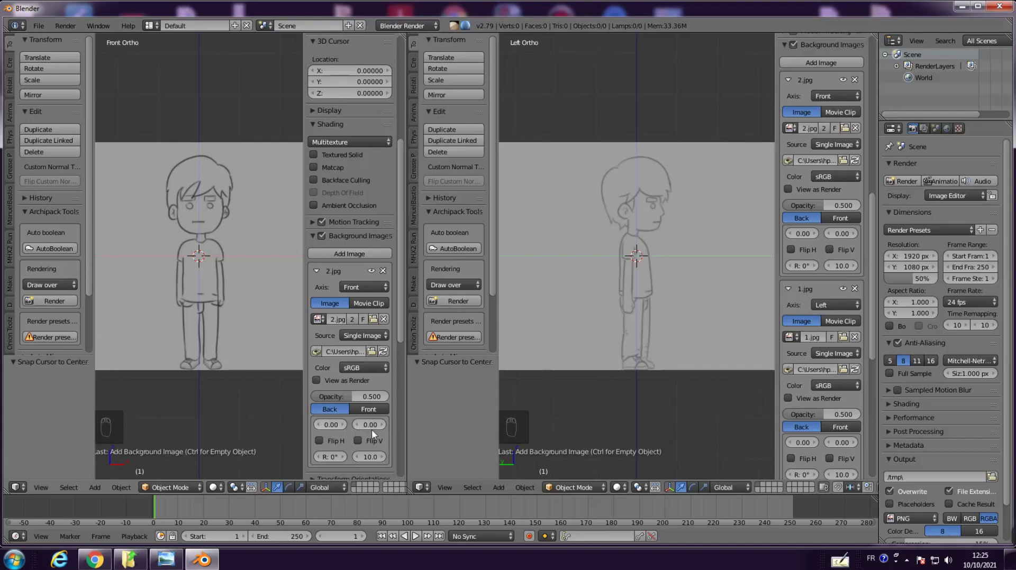
{"action": "left_click", "coordinate": [387, 427]}
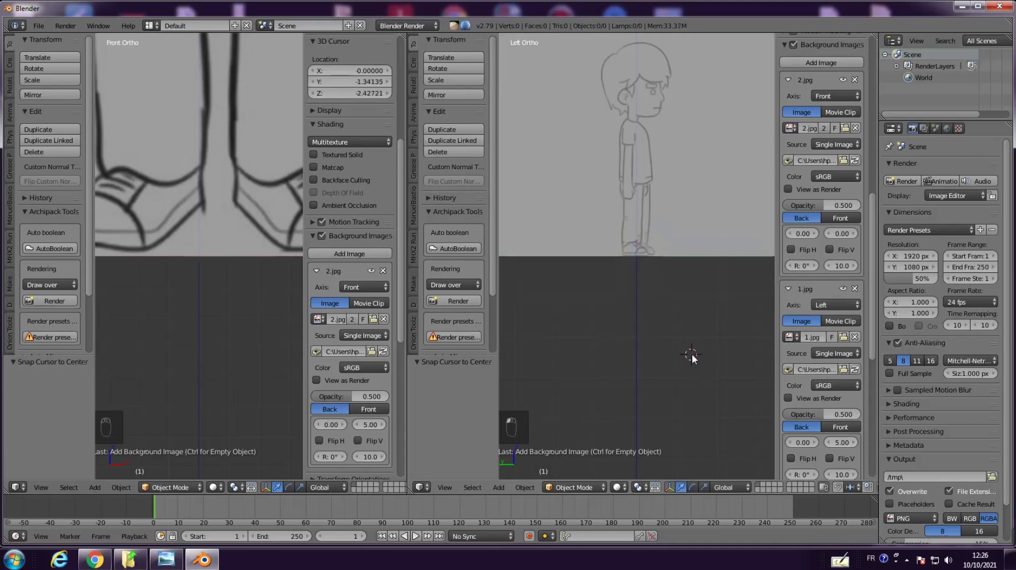
Hide the N properties panels and a tool shelf to give both sketches more room
{"action": "key", "text": "n"}
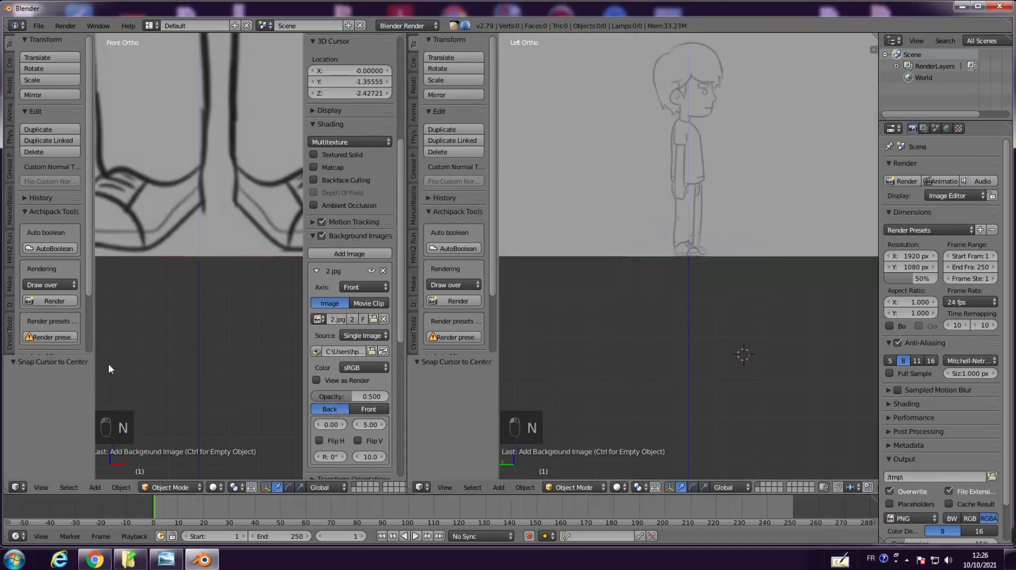
{"action": "key", "text": "n"}
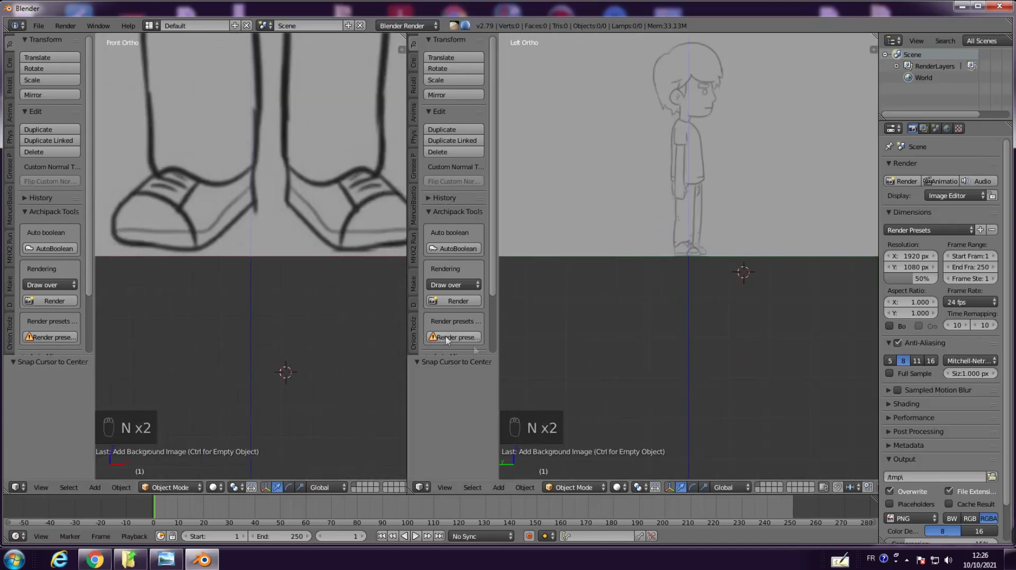
{"action": "key", "text": "t"}
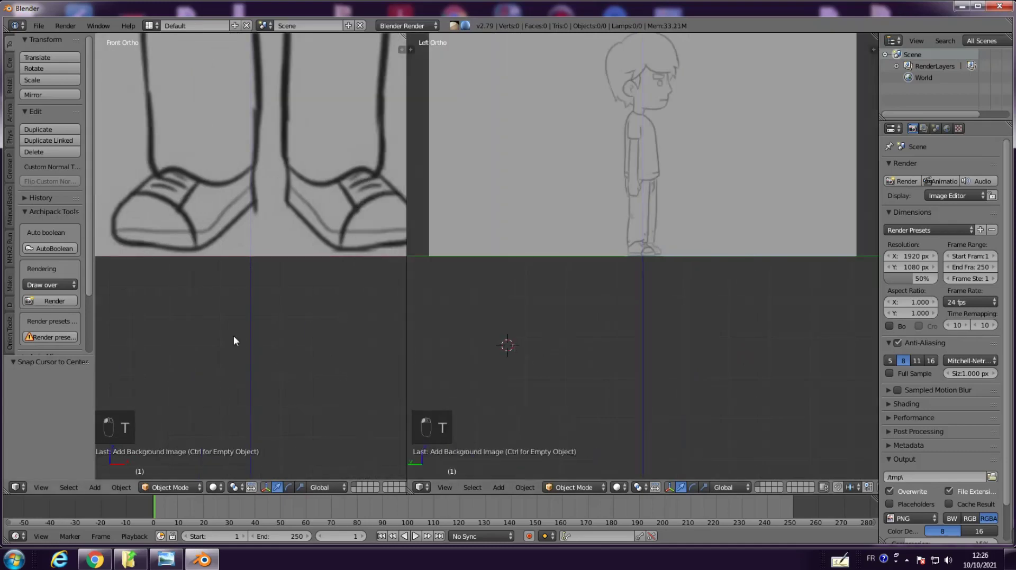
Hide the last tool shelf and pan the side view so its head sketch lines up beside the front sketch
{"action": "key", "text": "t"}
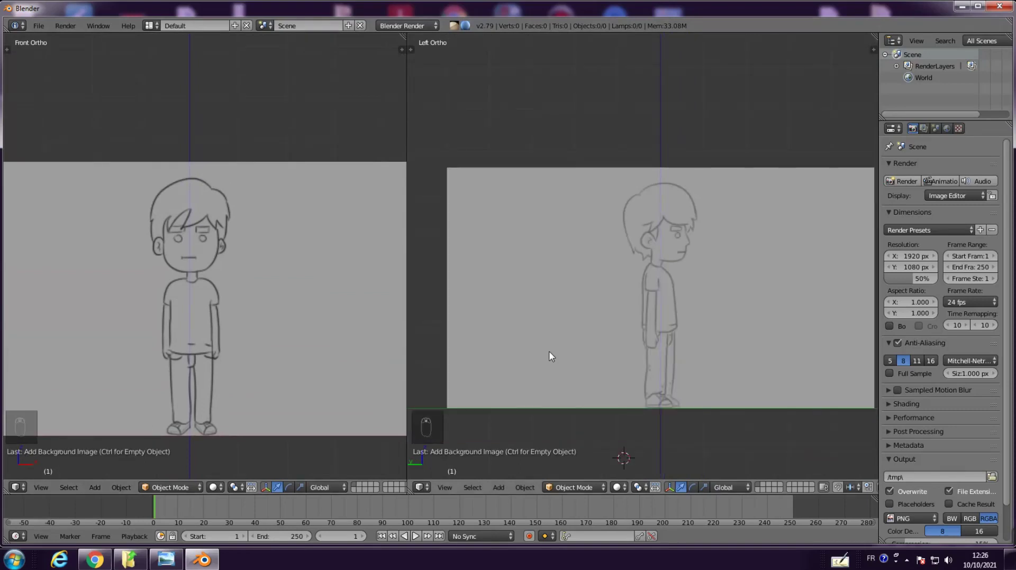
{"action": "middle_click", "coordinate": [560, 377]}
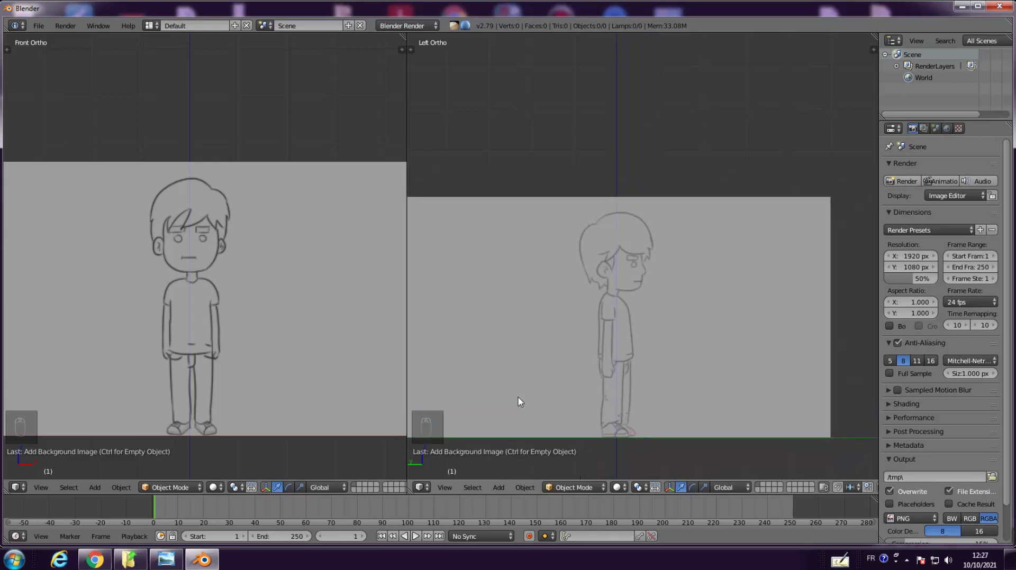
{"action": "left_click_drag", "start_coordinate": [522, 401], "coordinate": [521, 401]}
{"action": "left_click_drag", "start_coordinate": [533, 387], "coordinate": [528, 150]}
{"action": "middle_click", "coordinate": [527, 152]}
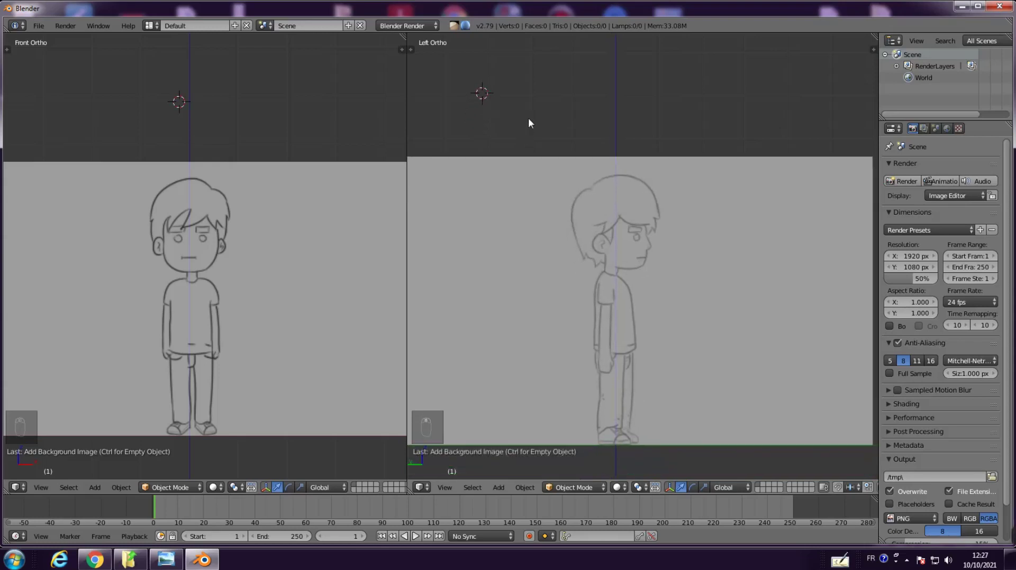
{"action": "left_click_drag", "start_coordinate": [532, 127], "coordinate": [533, 126]}
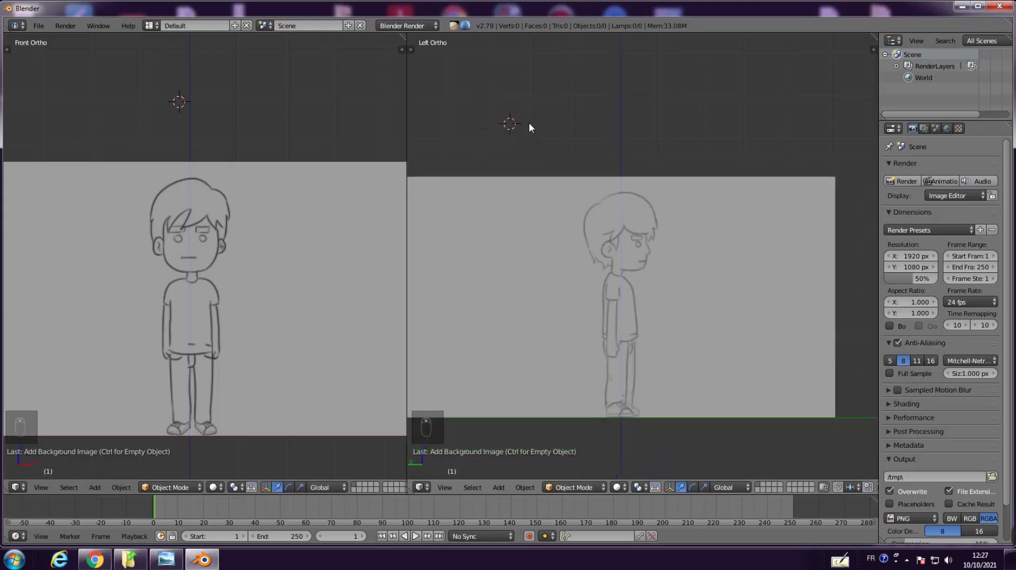
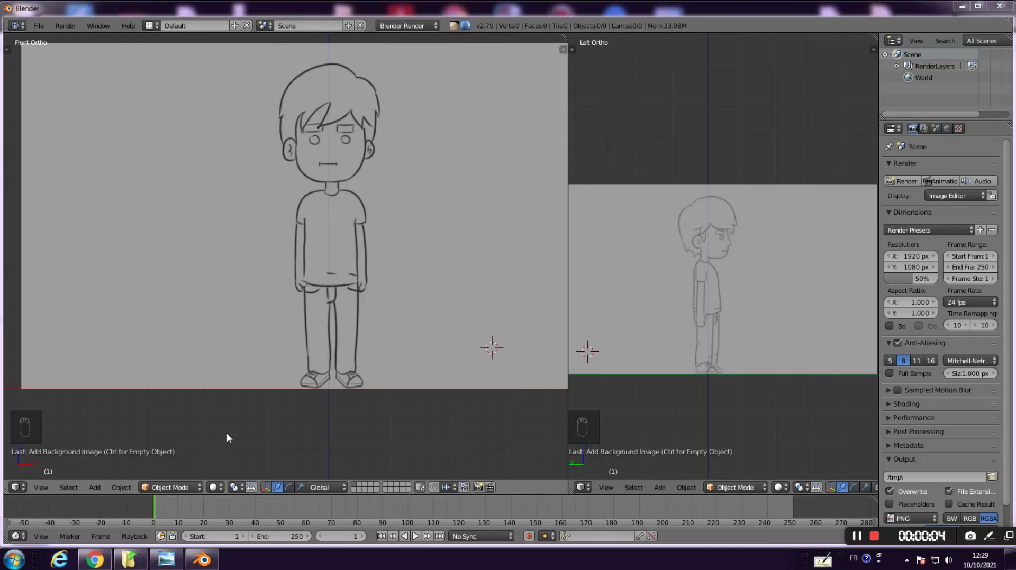
Add a plane mesh and rotate it -90° on X so it stands upright facing the front view
{"action": "left_click", "coordinate": [233, 434]}
{"action": "key", "text": "shift+a"}
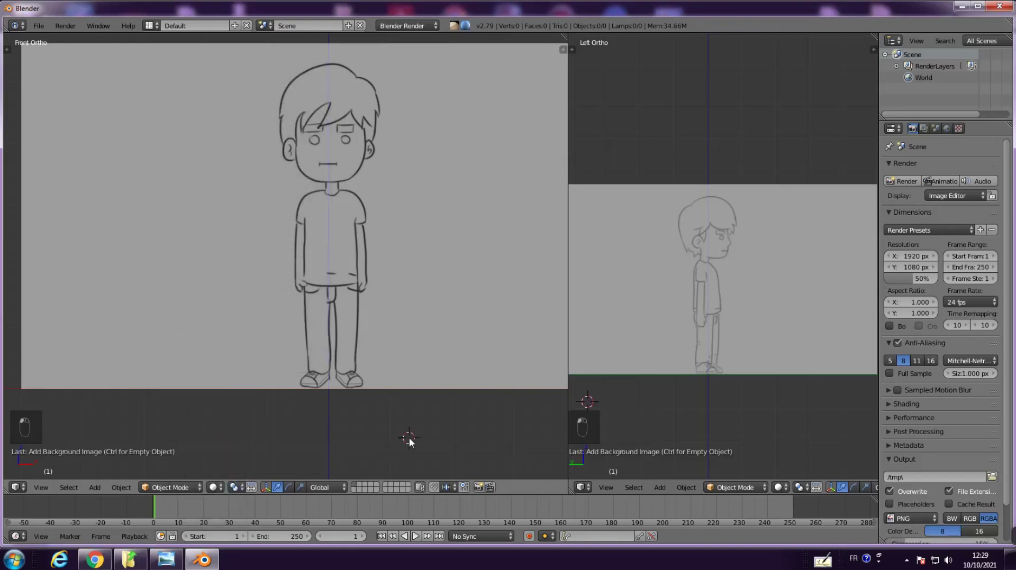
{"action": "key", "text": "shift+s"}
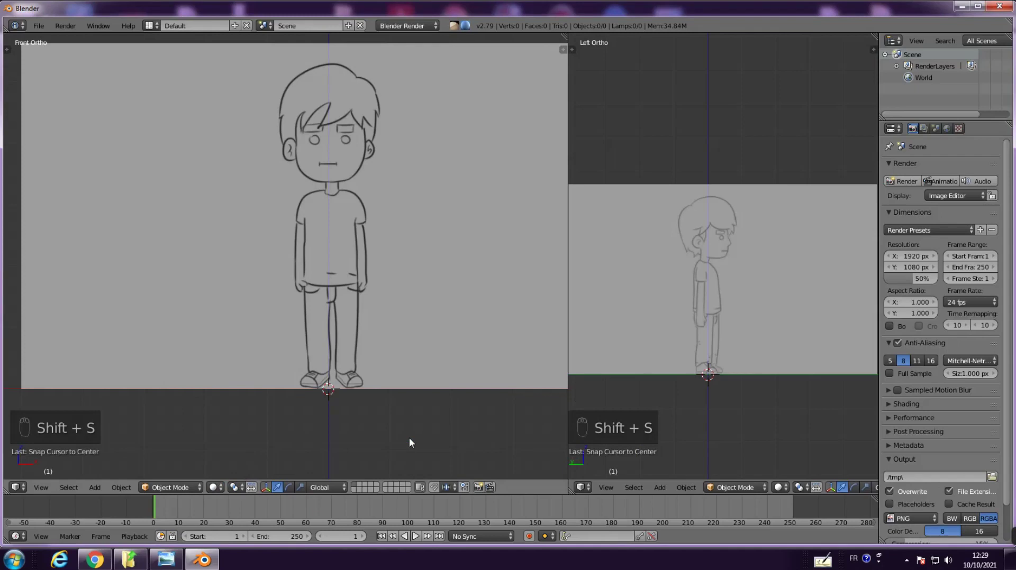
{"action": "key", "text": "shift+a"}
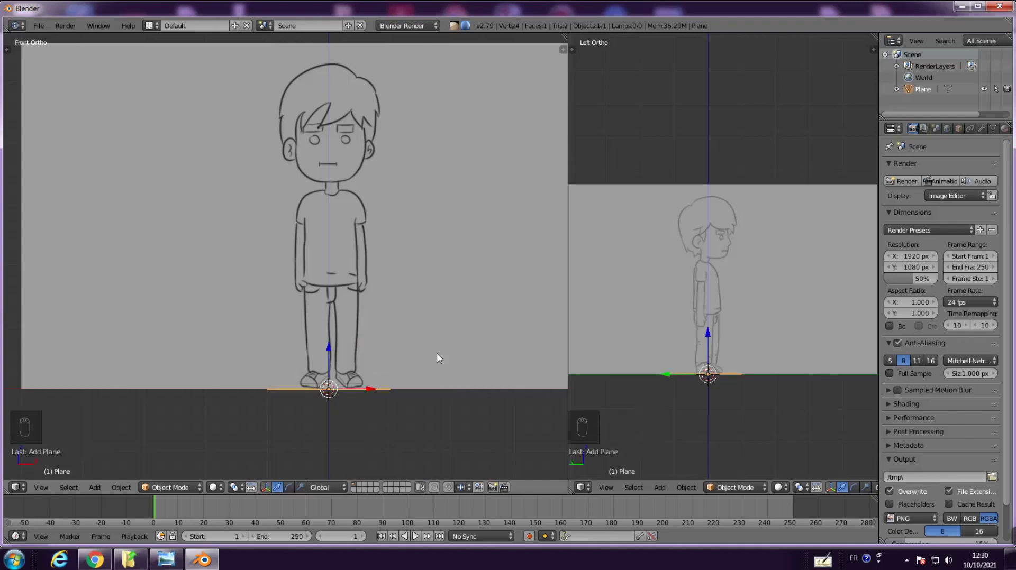
{"action": "key", "text": "n"}
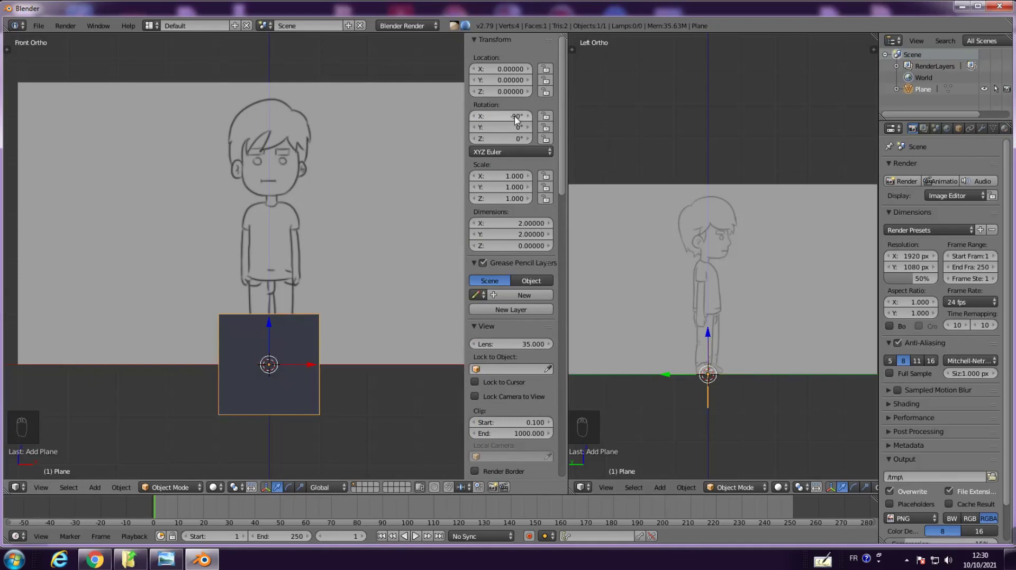
{"action": "left_click_drag", "start_coordinate": [353, 432], "coordinate": [353, 432]}
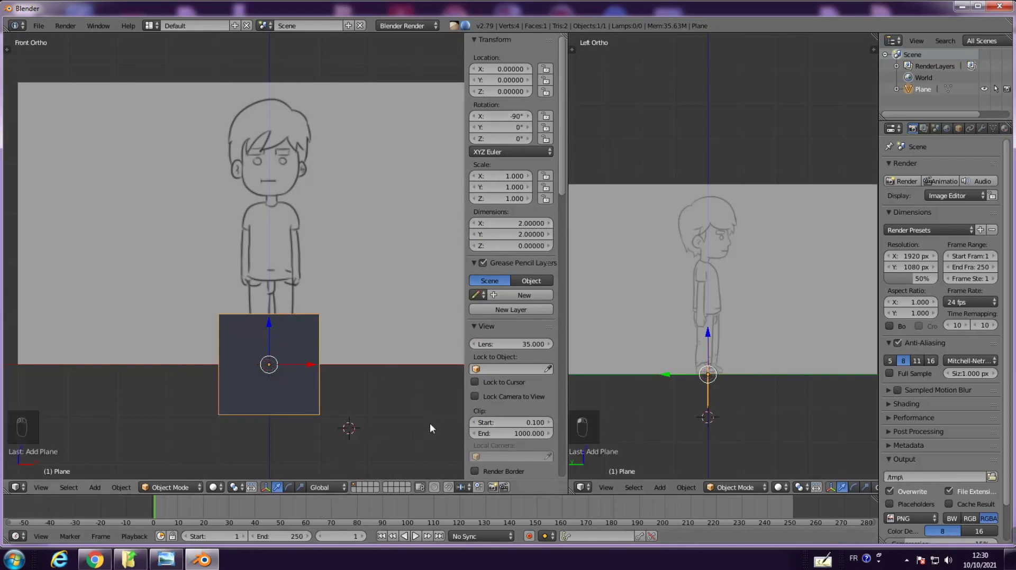
{"action": "key", "text": "n"}
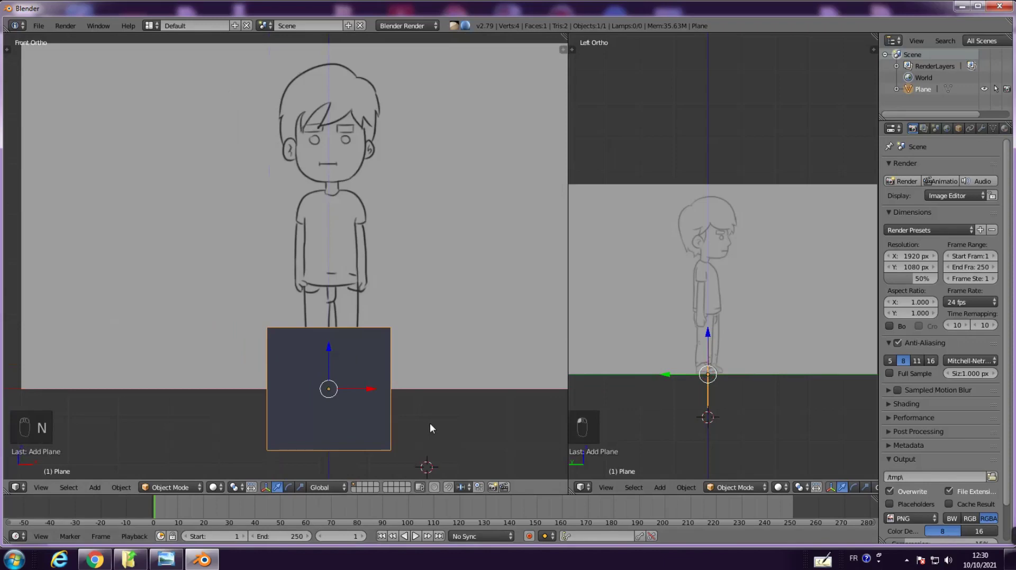
Shrink the plane and move it onto the sketch's face between the eyes and mouth
{"action": "key", "text": "s"}
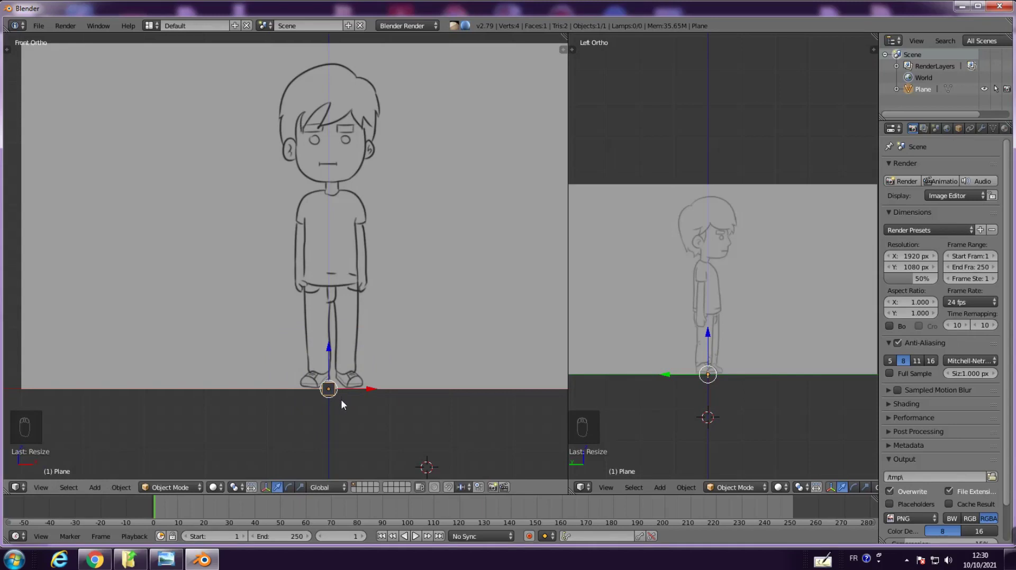
{"action": "key", "text": "s"}
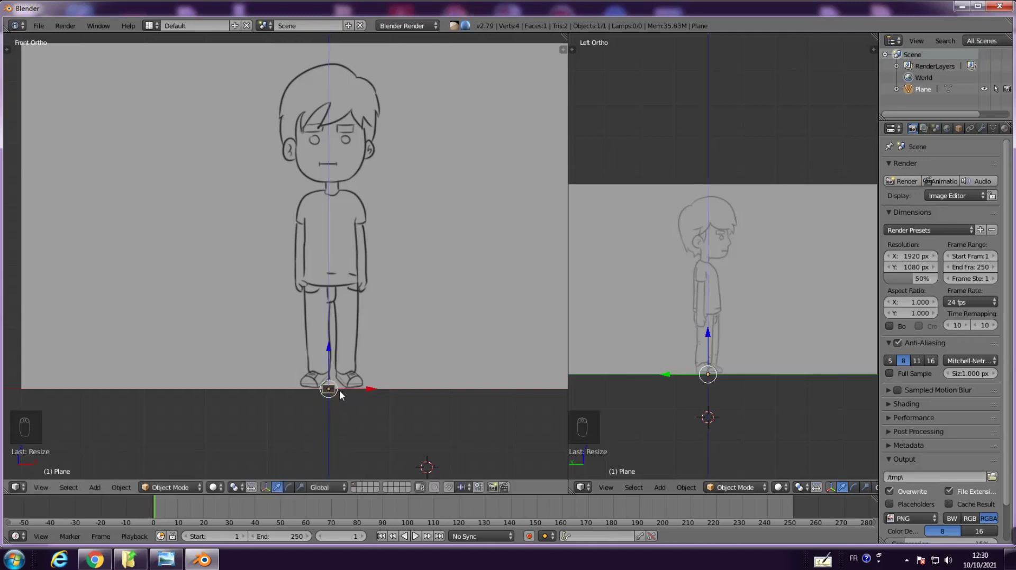
{"action": "key", "text": "s"}
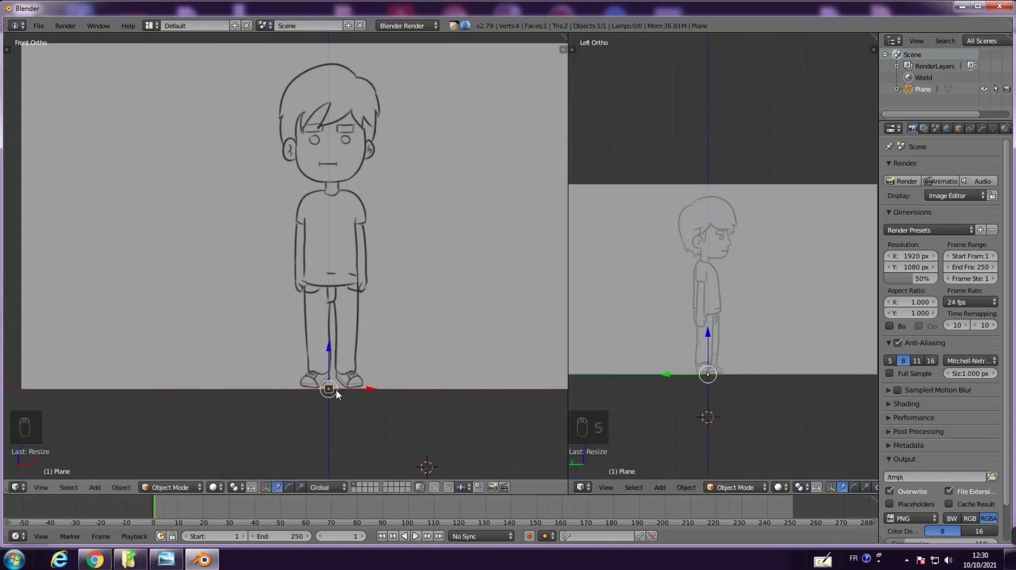
{"action": "key", "text": "g"}
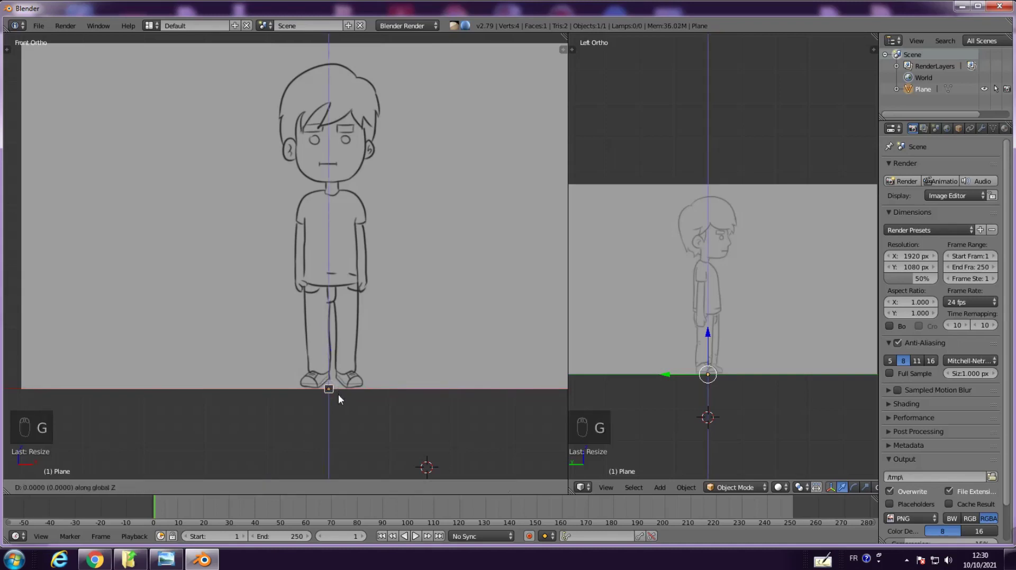
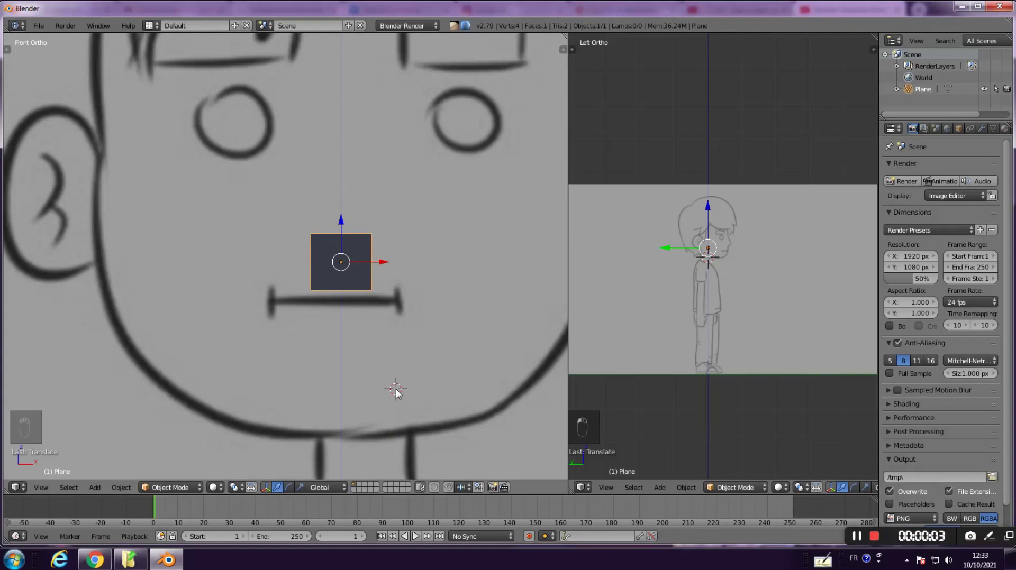
Loop cut the plane down the middle in Edit Mode and delete the left half's faces
{"action": "key", "text": "ctrl+r"}
{"action": "key", "text": "ctrl+r"}
{"action": "key", "text": "ctrl+r"}
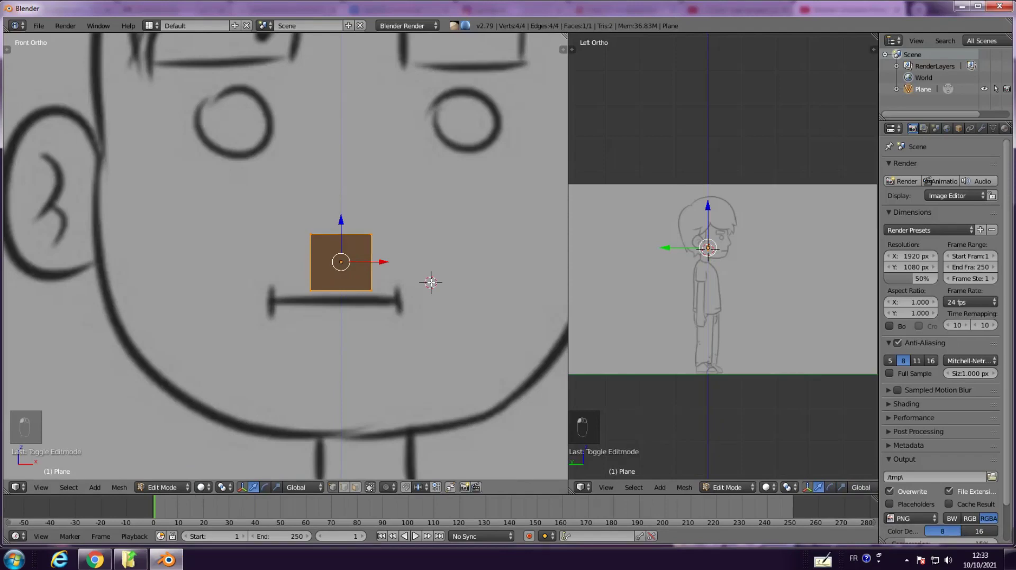
{"action": "key", "text": "a"}
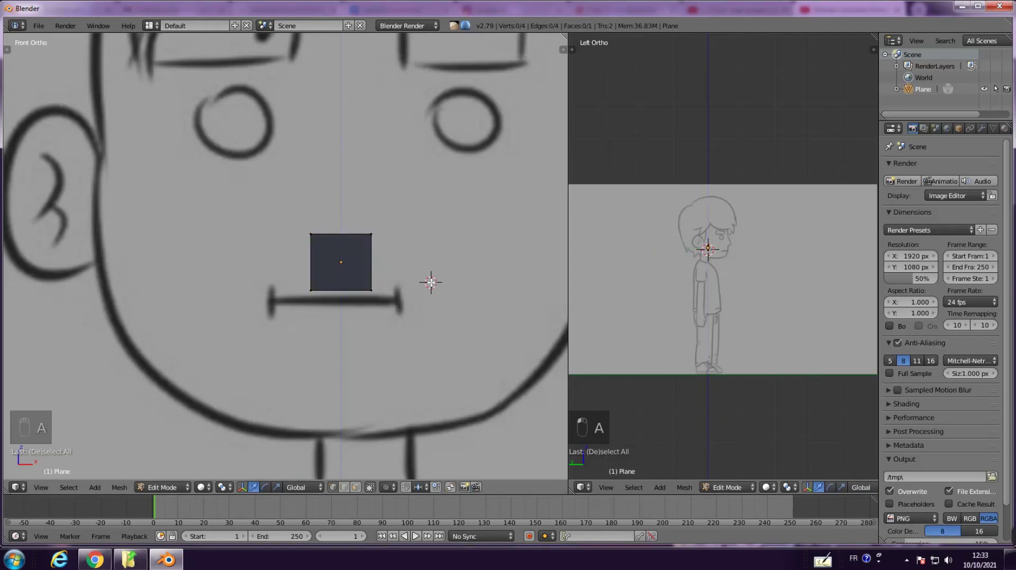
{"action": "key", "text": "ctrl+r"}
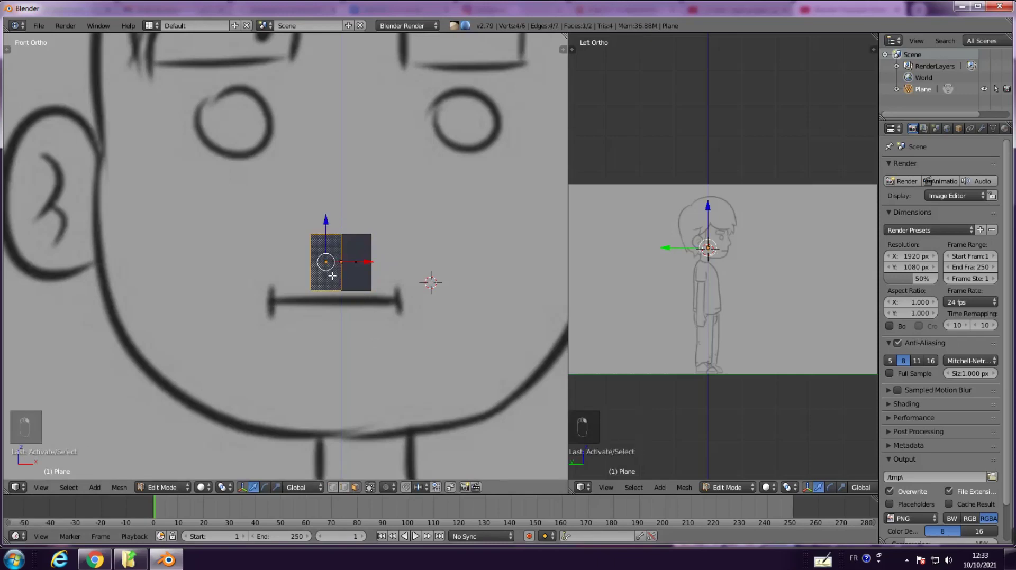
{"action": "key", "text": "x"}
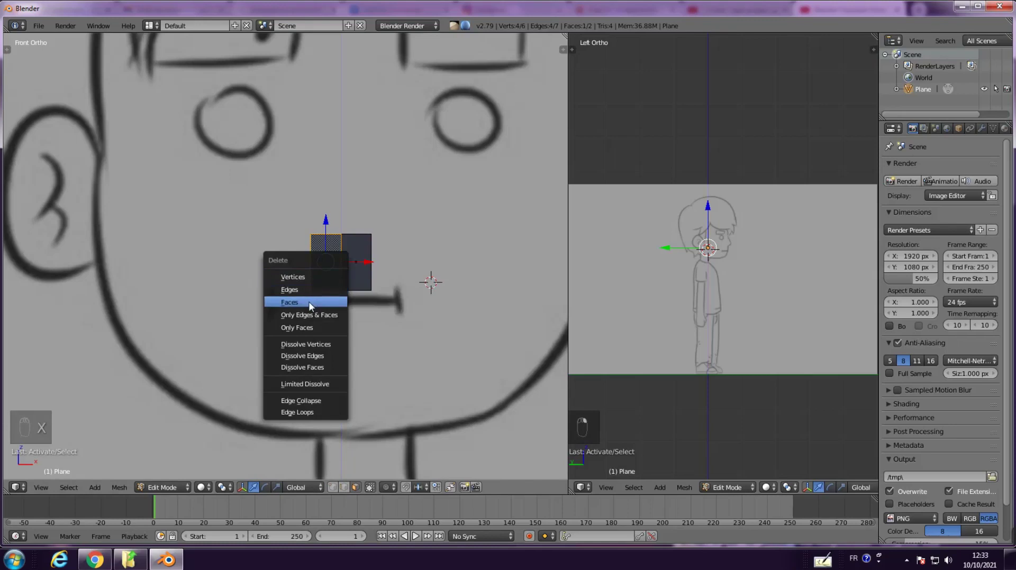
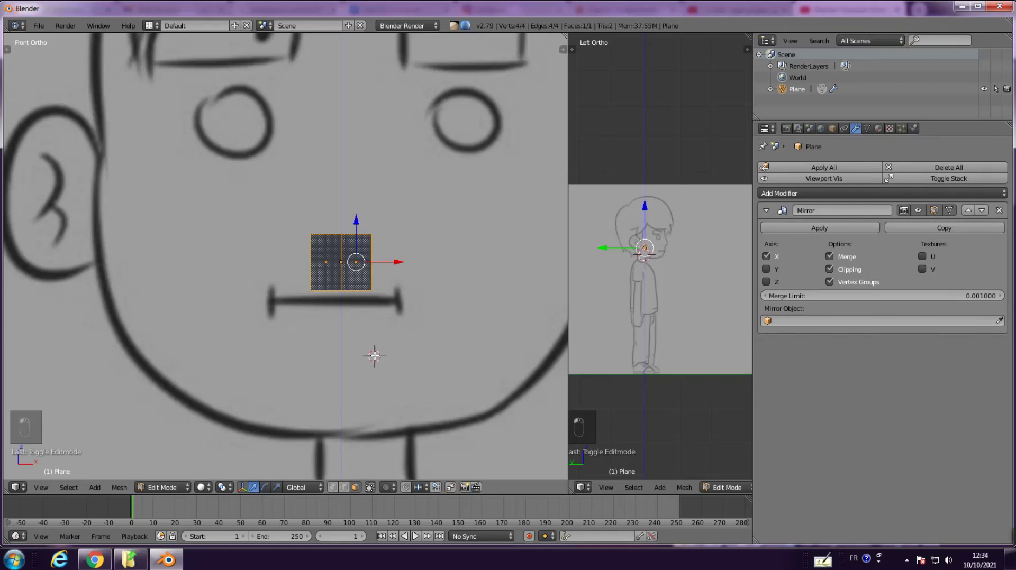
Raise and reposition the patch's outer edge so it slants upward
{"action": "key", "text": "a"}
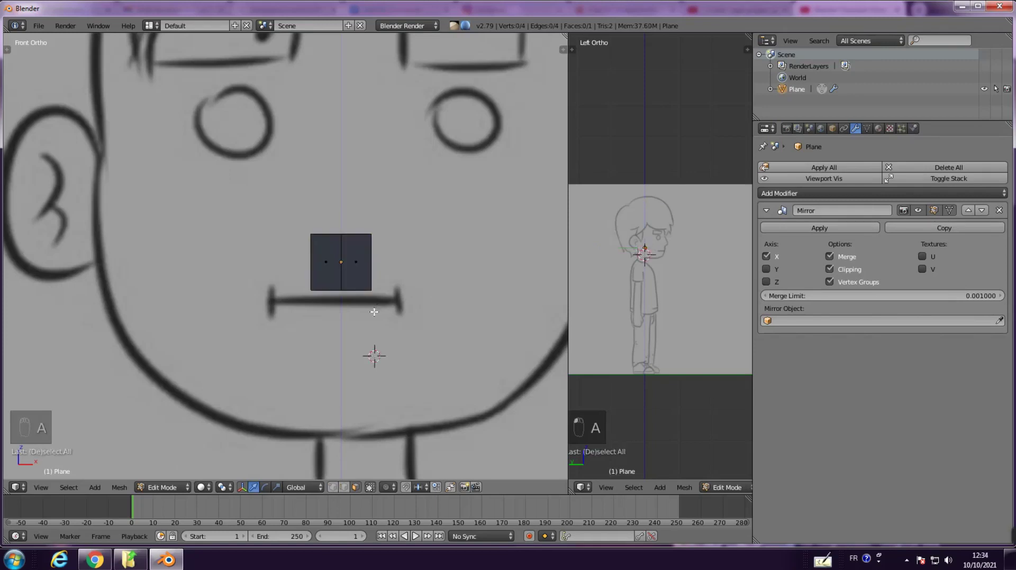
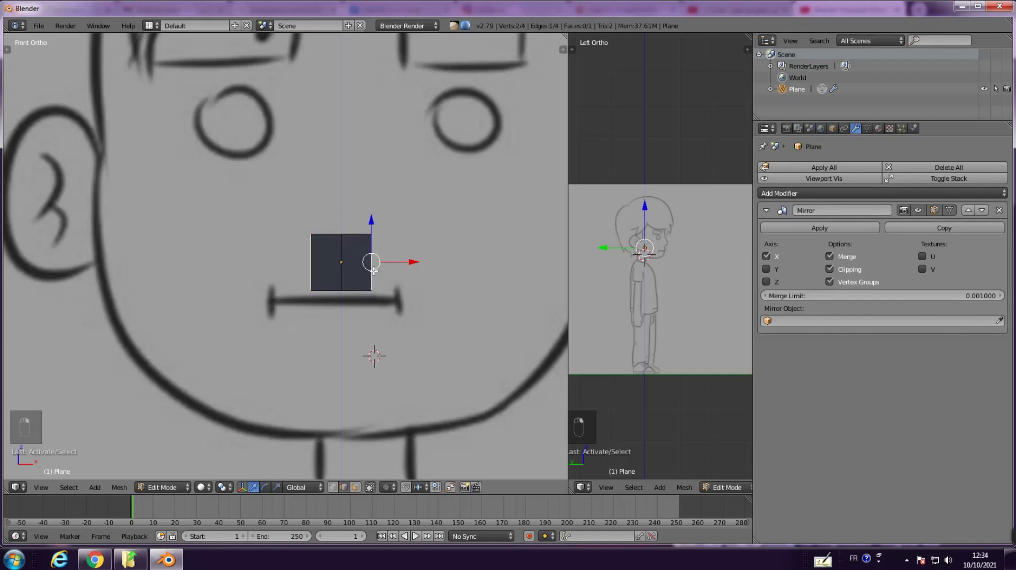
{"action": "key", "text": "g"}
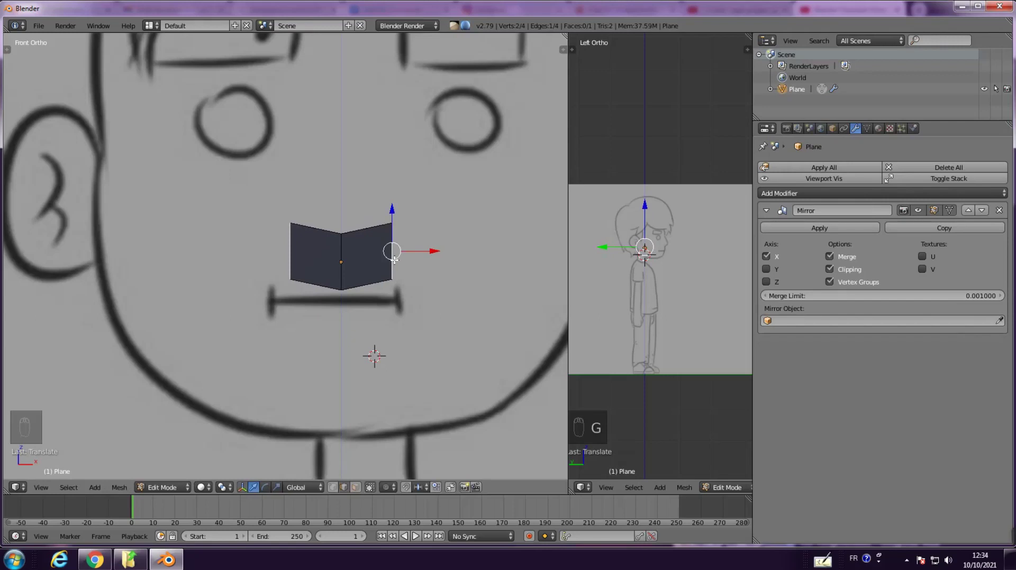
{"action": "key", "text": "ctrl+z"}
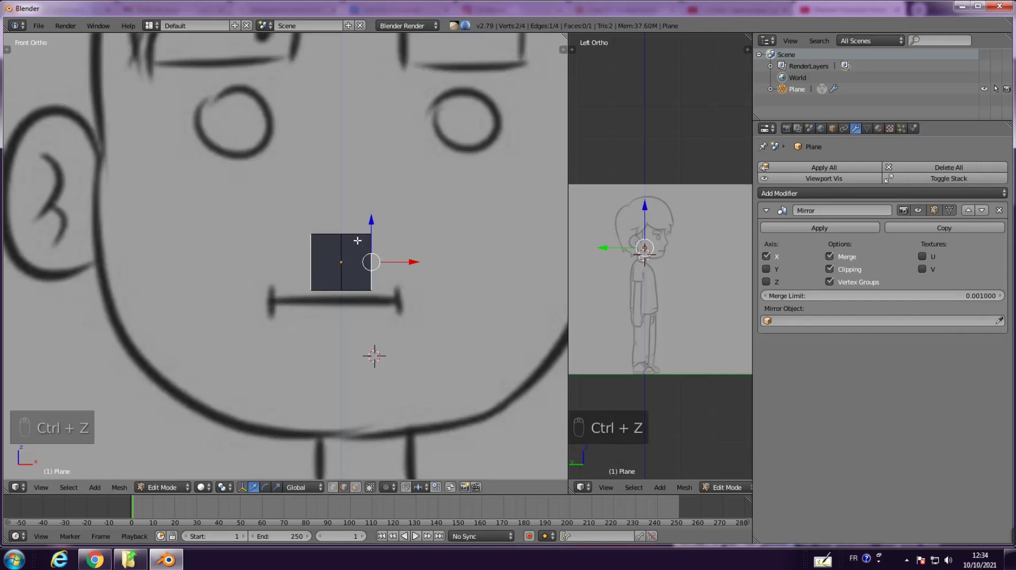
{"action": "key", "text": "s"}
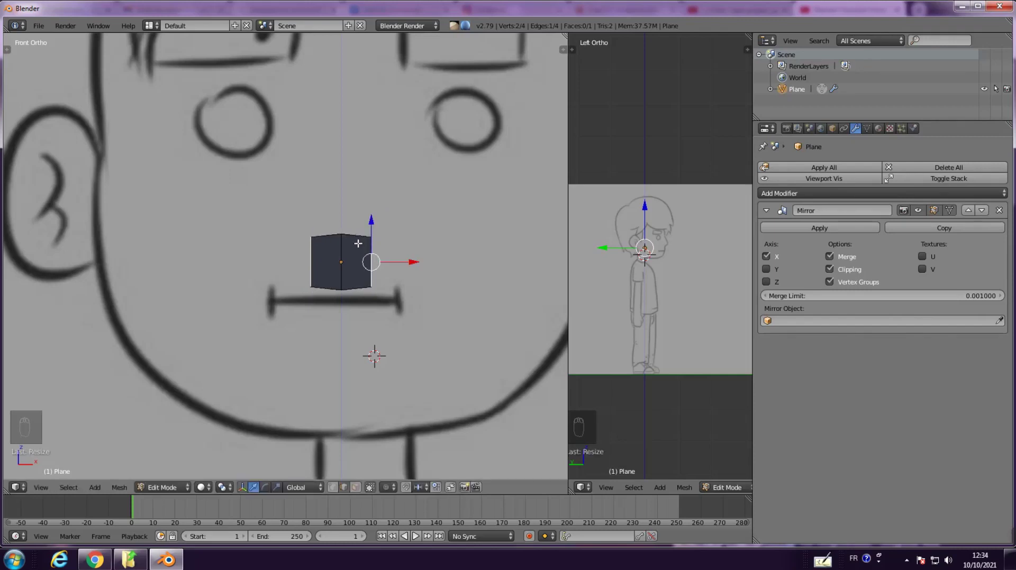
{"action": "key", "text": "s"}
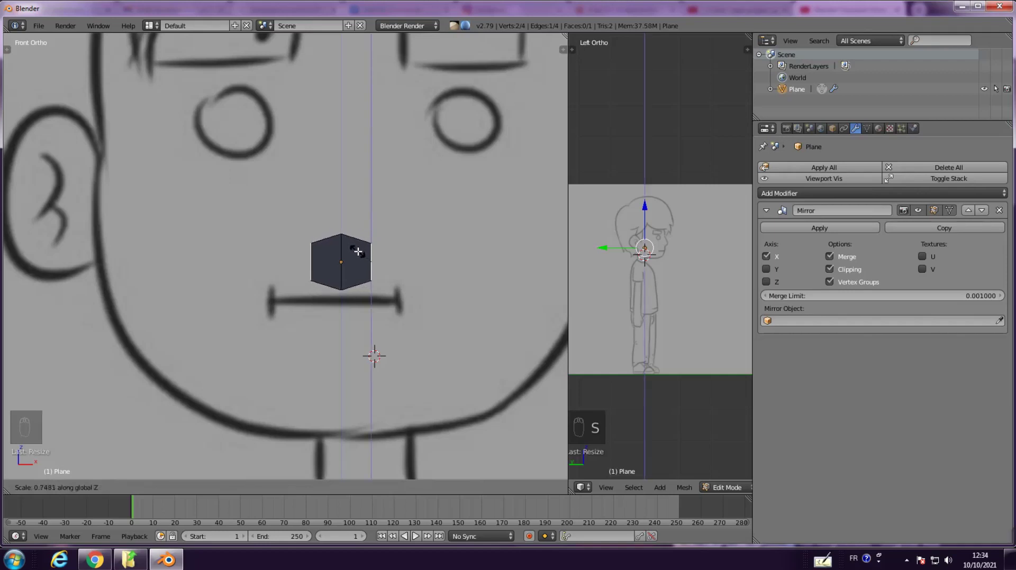
{"action": "key", "text": "g"}
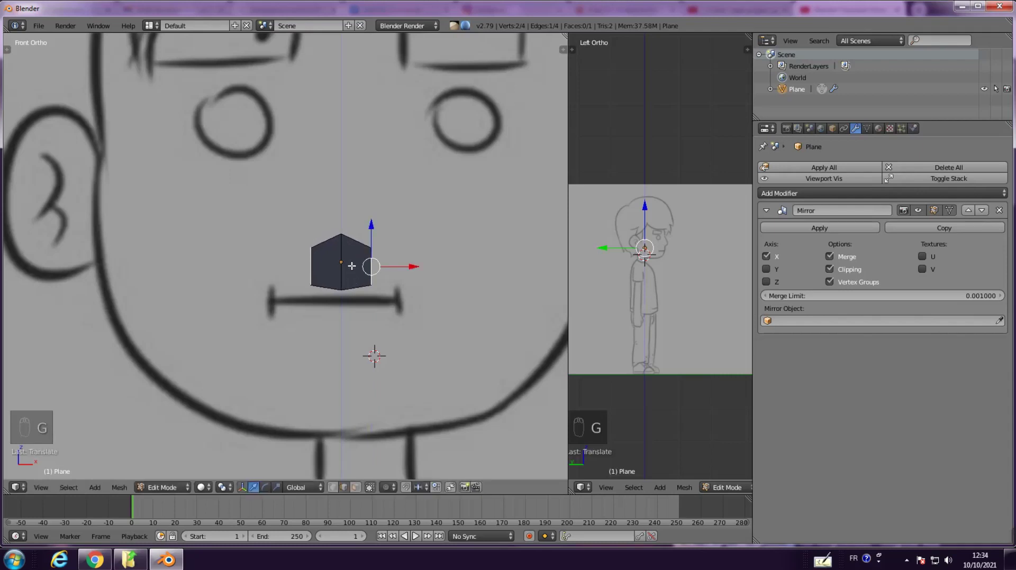
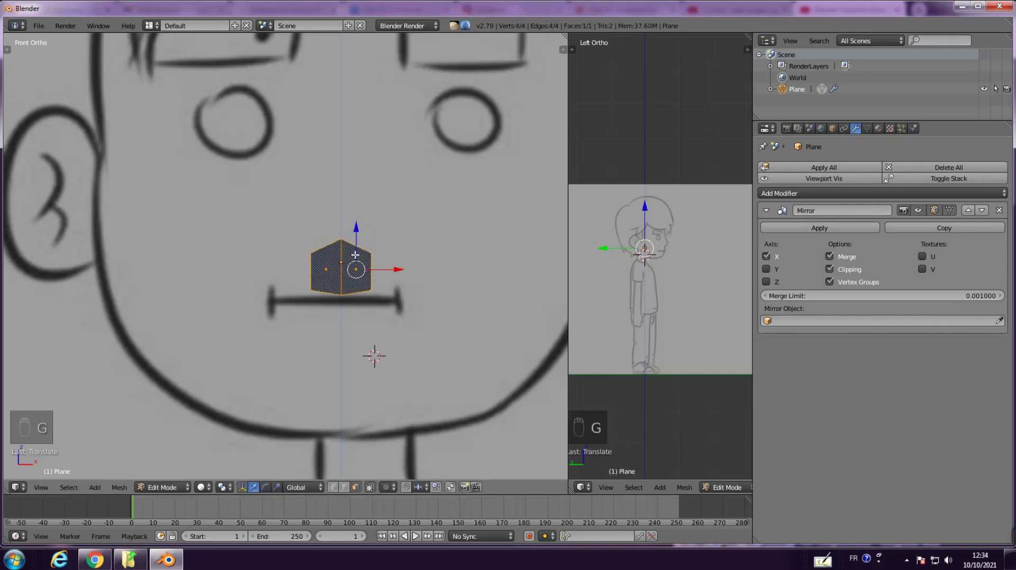
Flatten the whole patch along Z and lower it to sit just above the mouth line
{"action": "key", "text": "s"}
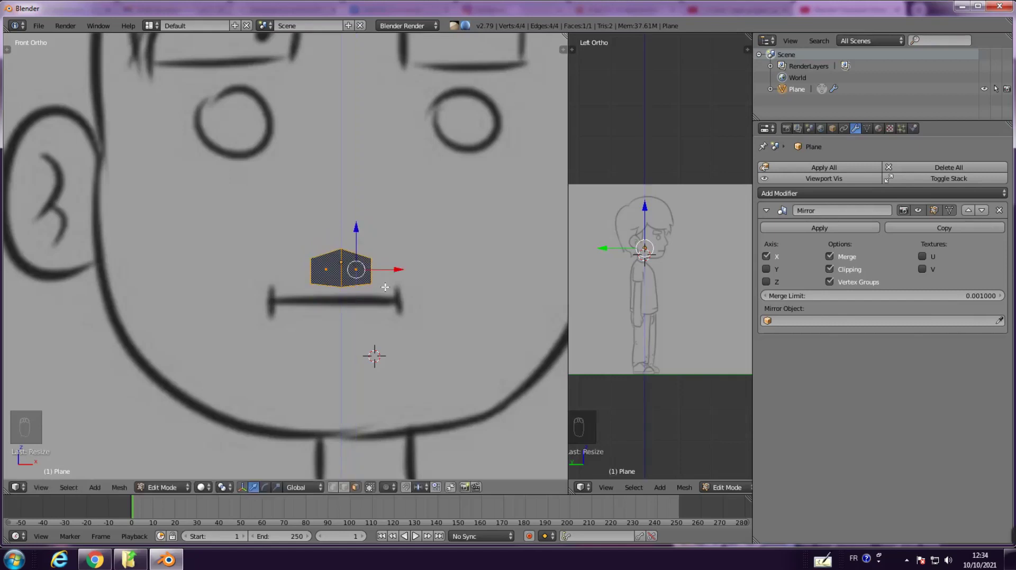
{"action": "key", "text": "g"}
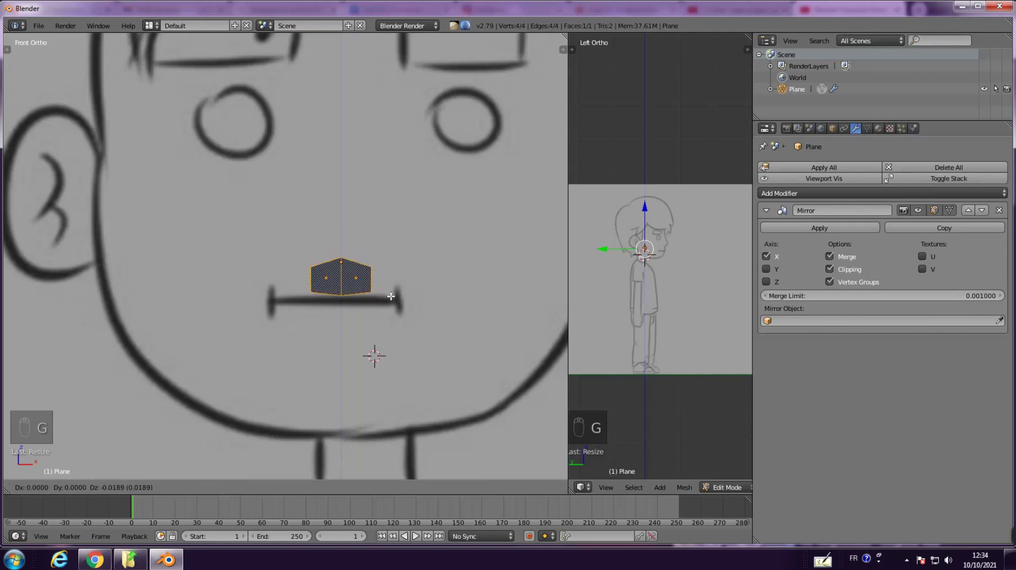
Select the outer edge and lower it onto the start of the upper lip
{"action": "key", "text": "a"}
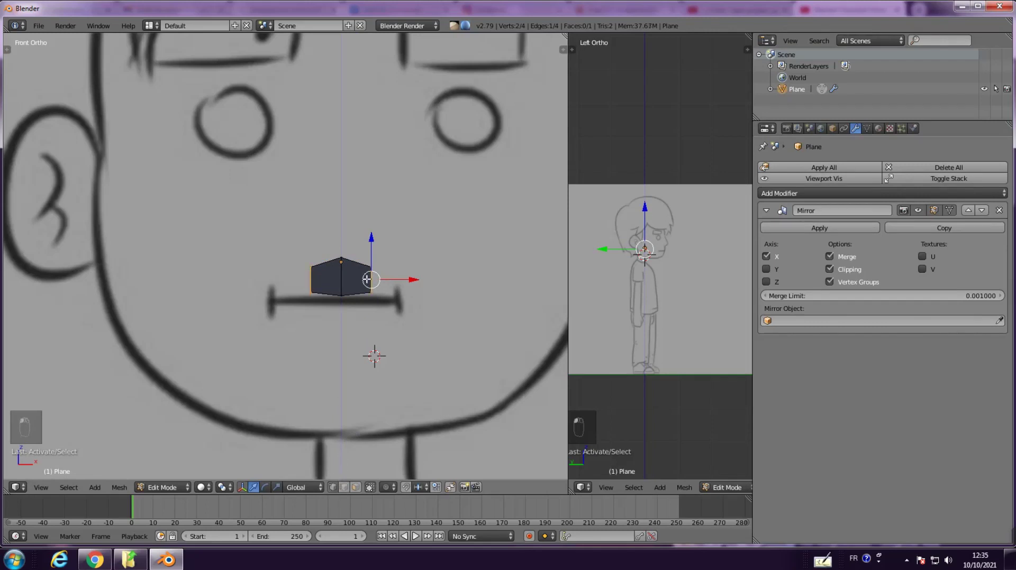
{"action": "key", "text": "a"}
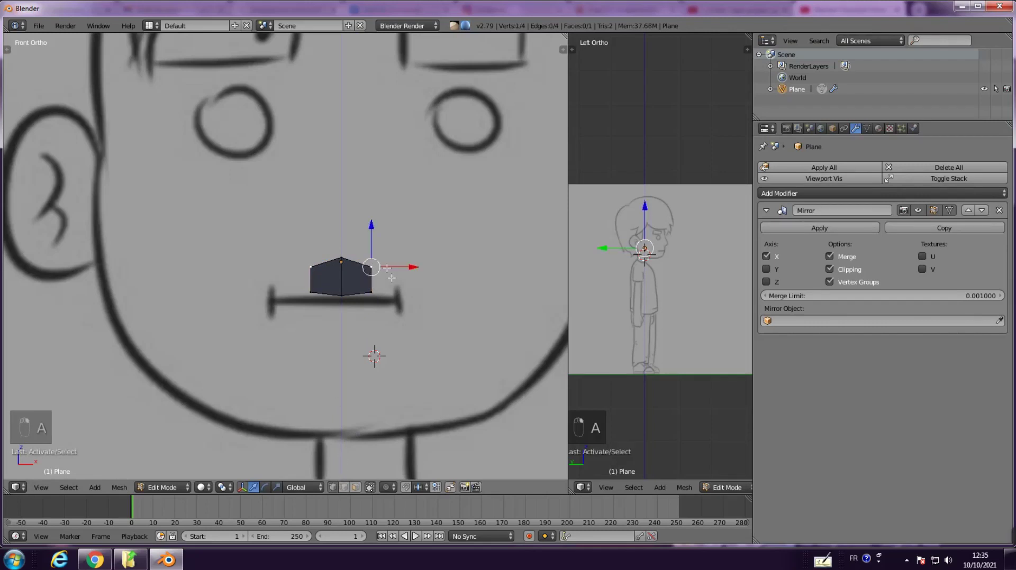
{"action": "key", "text": "g"}
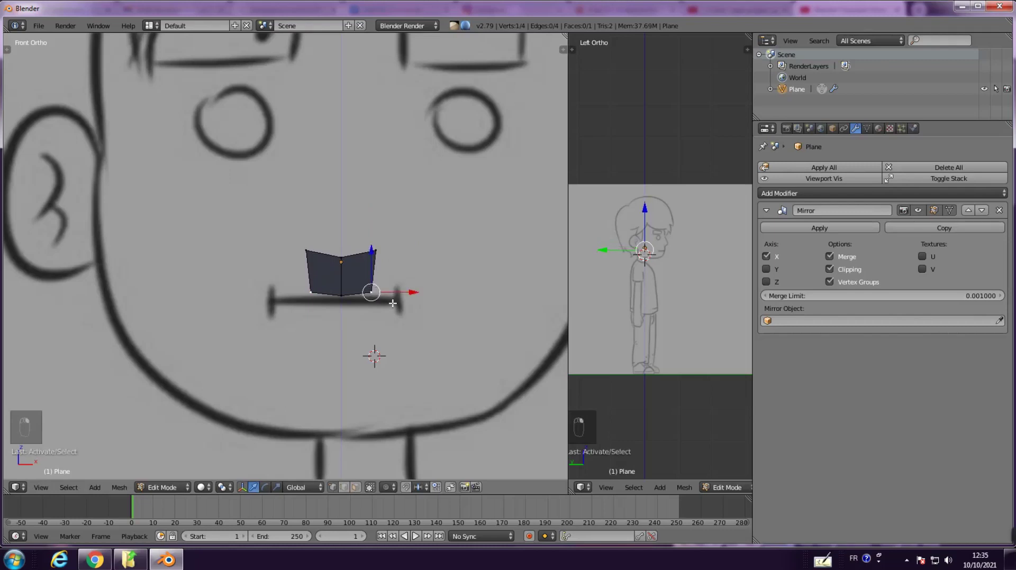
{"action": "key", "text": "g"}
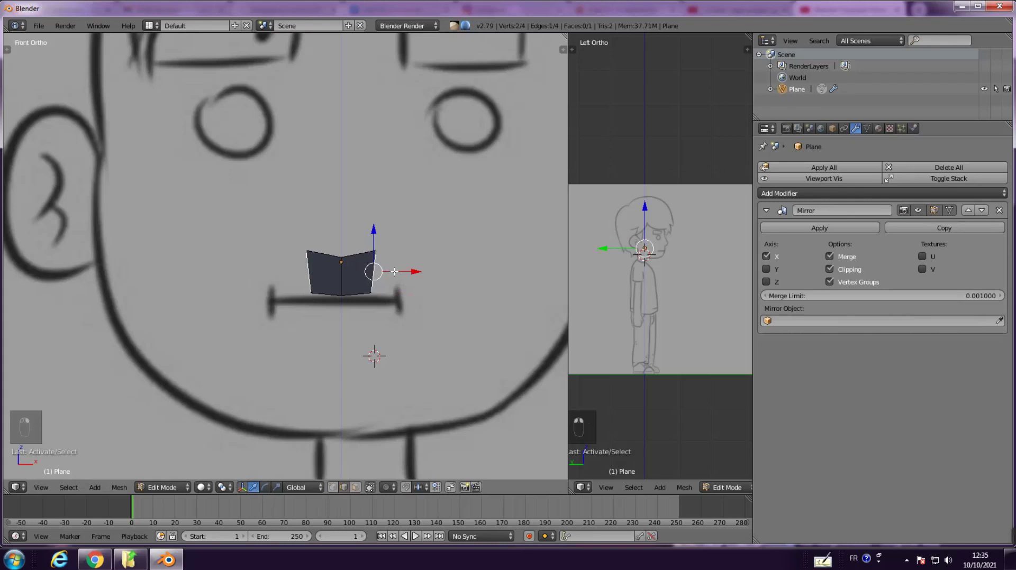
Extrude three faces along the upper lip and rotate the end edge down at the mouth corner
{"action": "key", "text": "e"}
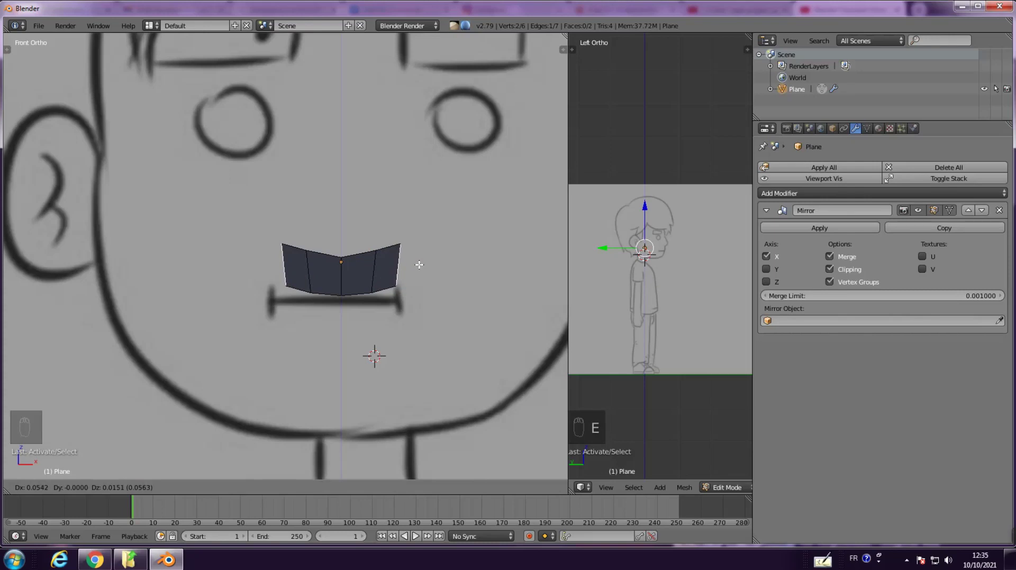
{"action": "key", "text": "e"}
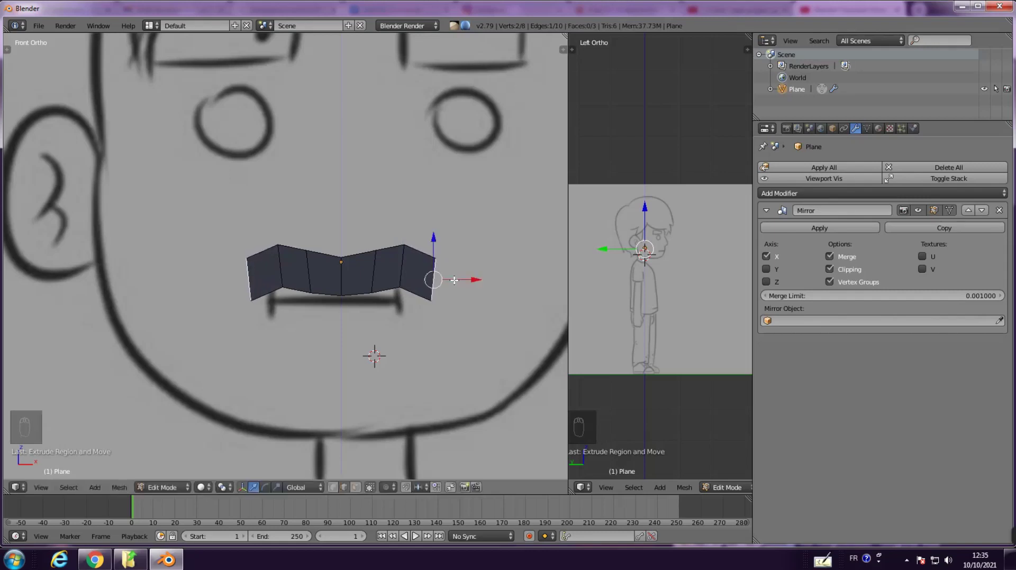
{"action": "key", "text": "e"}
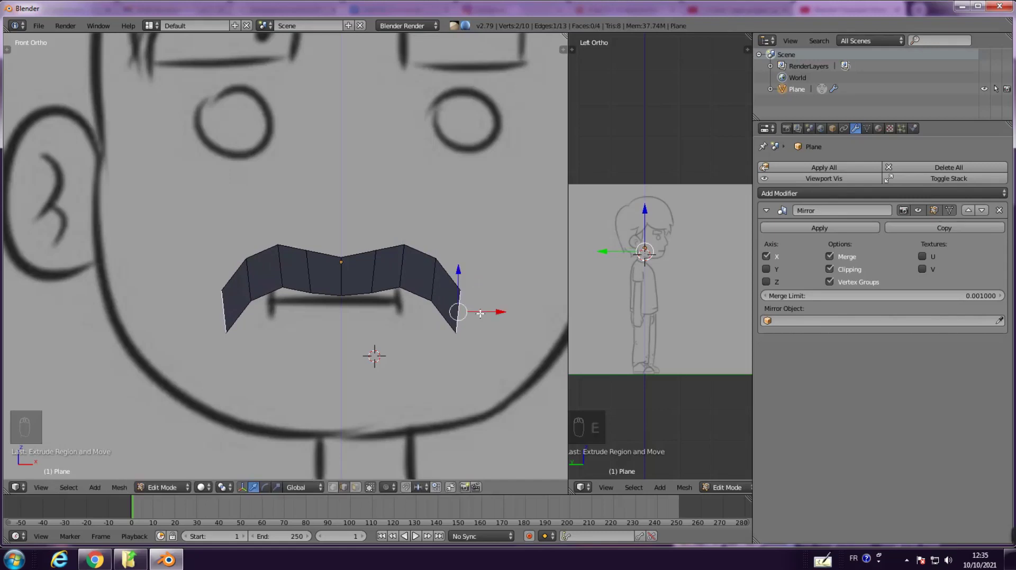
{"action": "key", "text": "r"}
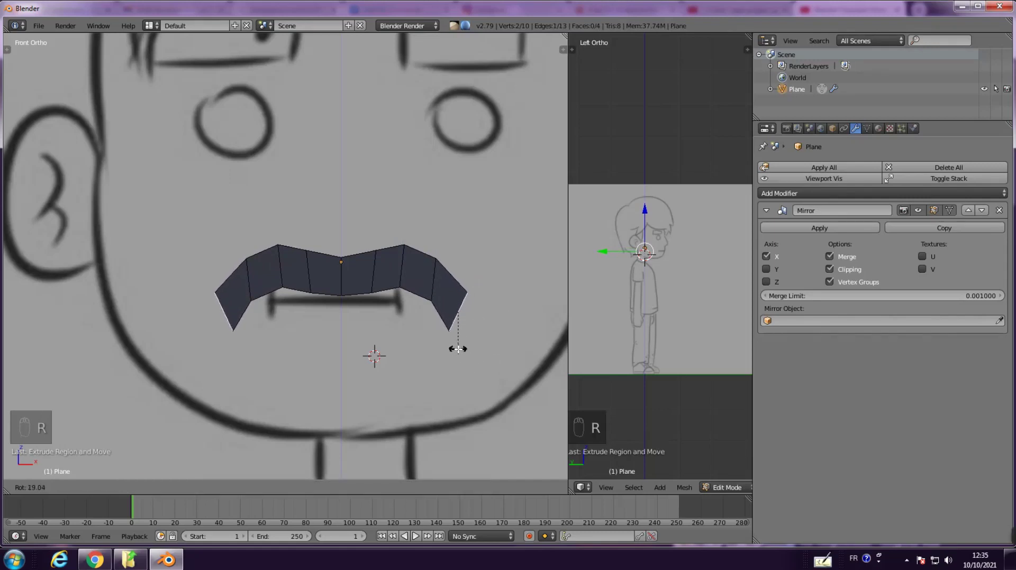
{"action": "key", "text": "s"}
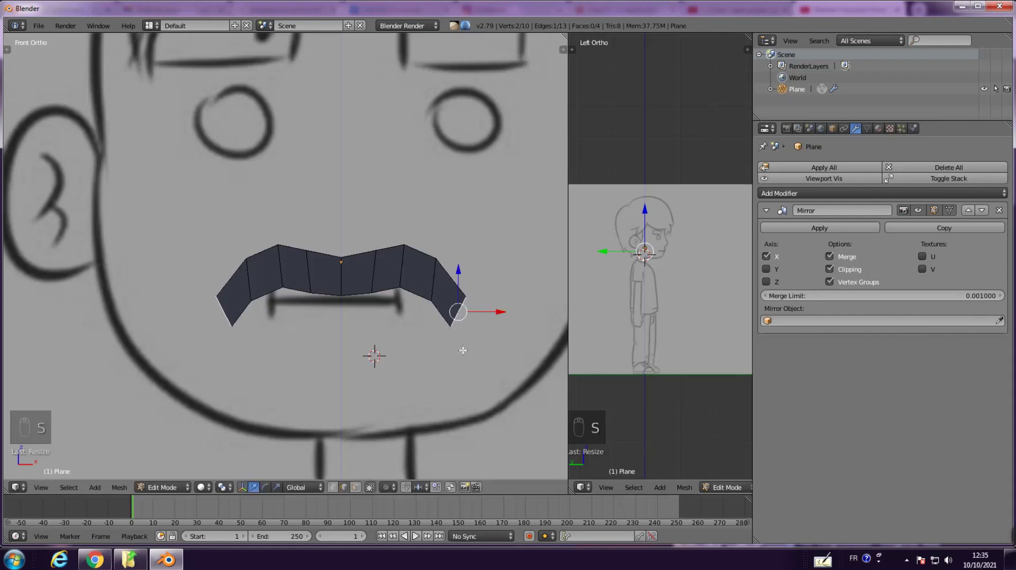
Extrude the strip around the corner and along the lower lip, four faces back to the centre line
{"action": "key", "text": "r"}
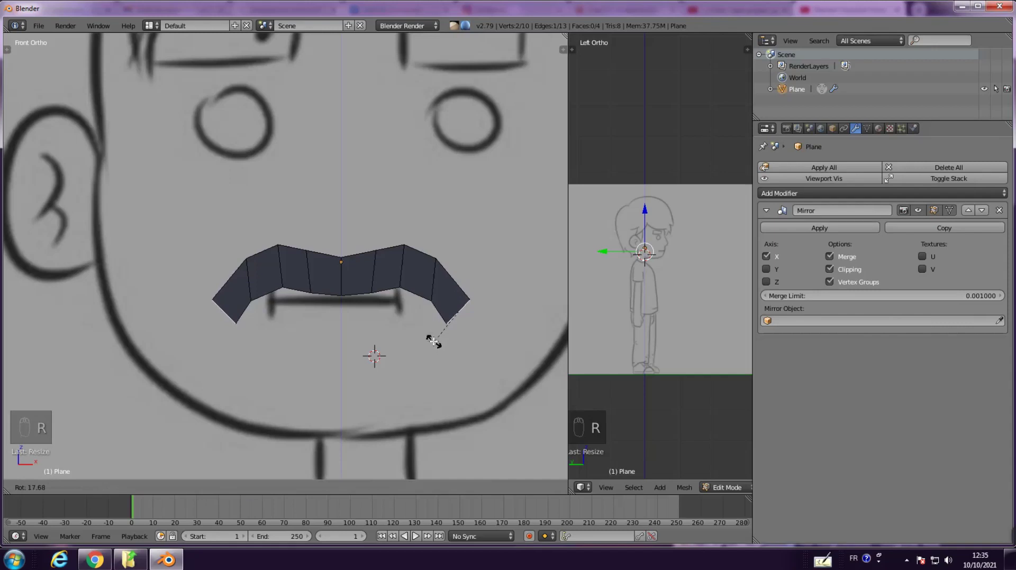
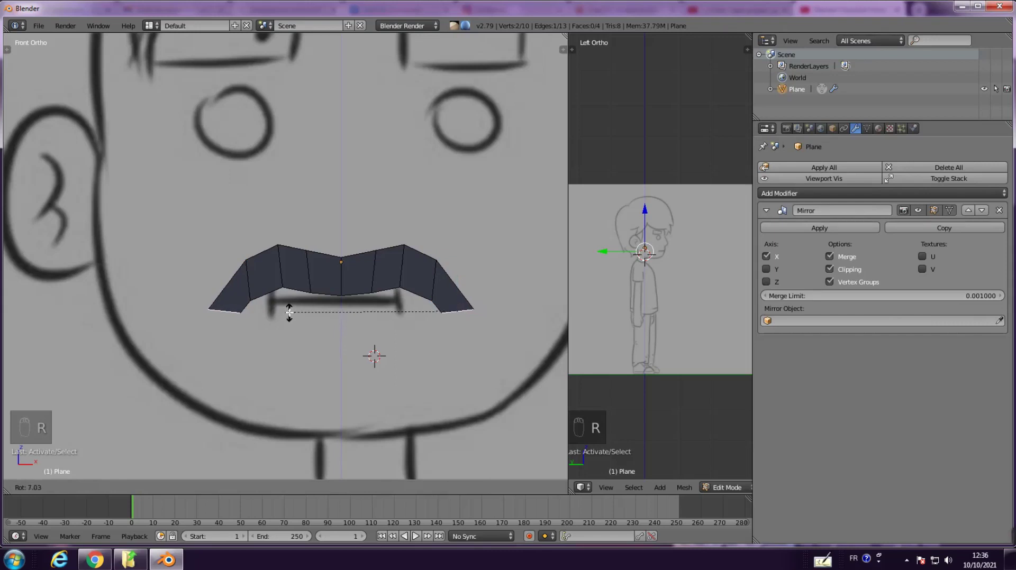
{"action": "key", "text": "e"}
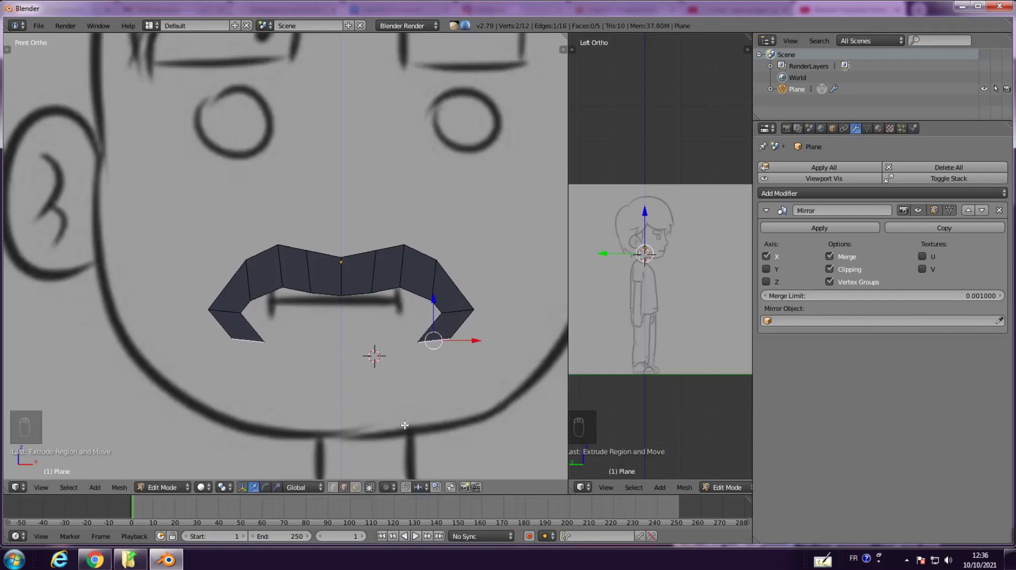
{"action": "key", "text": "r"}
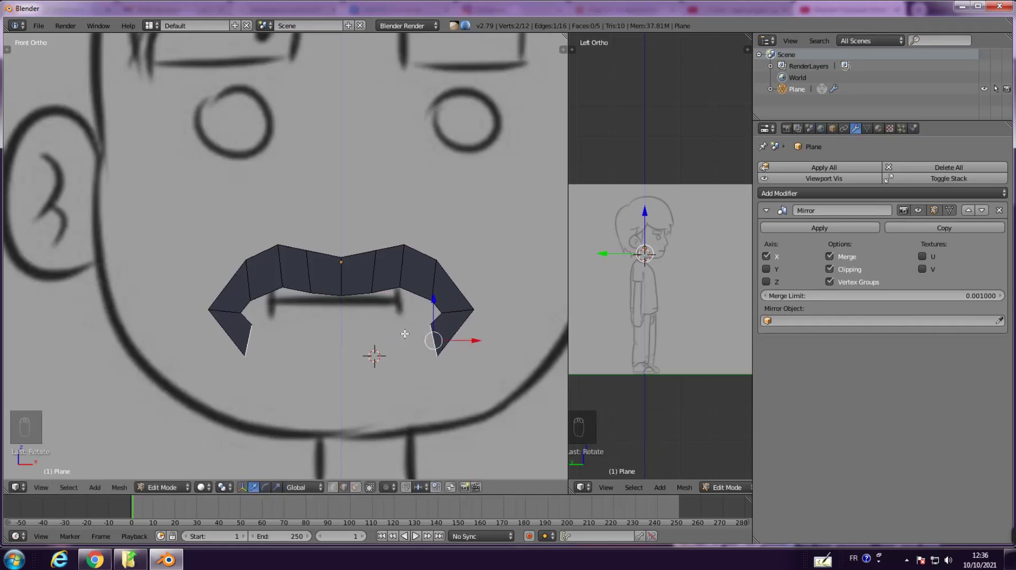
{"action": "key", "text": "e"}
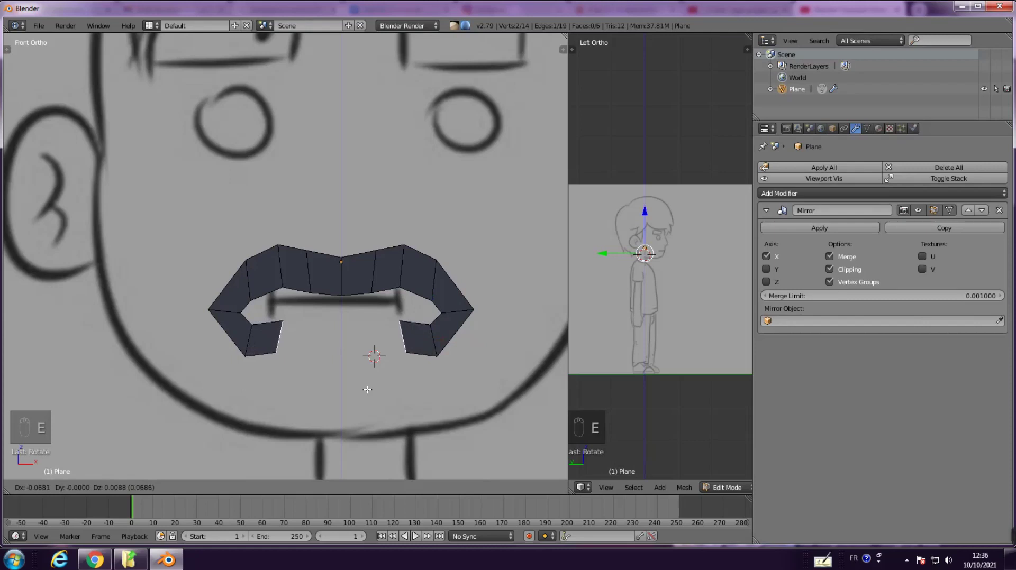
{"action": "key", "text": "r"}
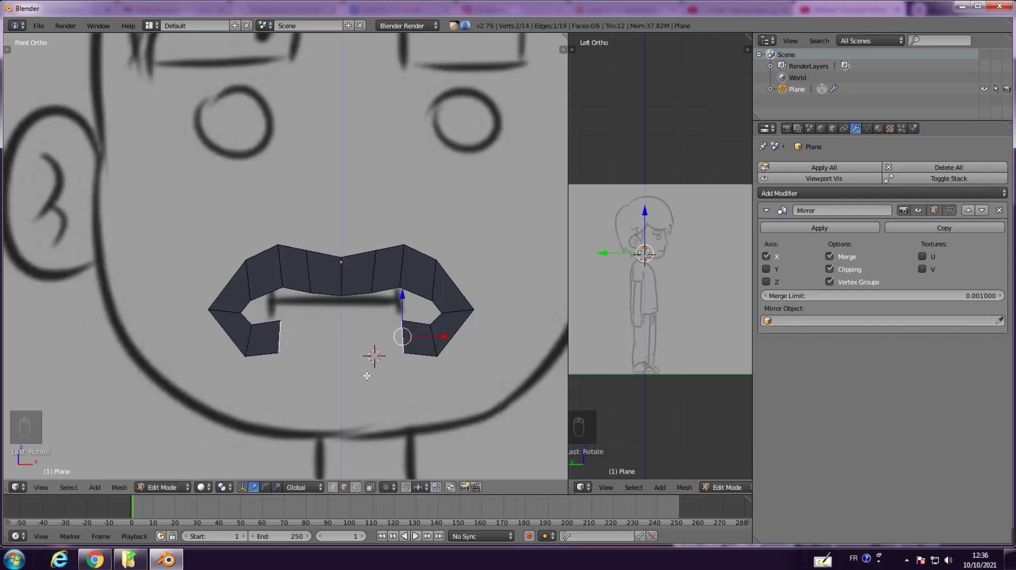
{"action": "key", "text": "e"}
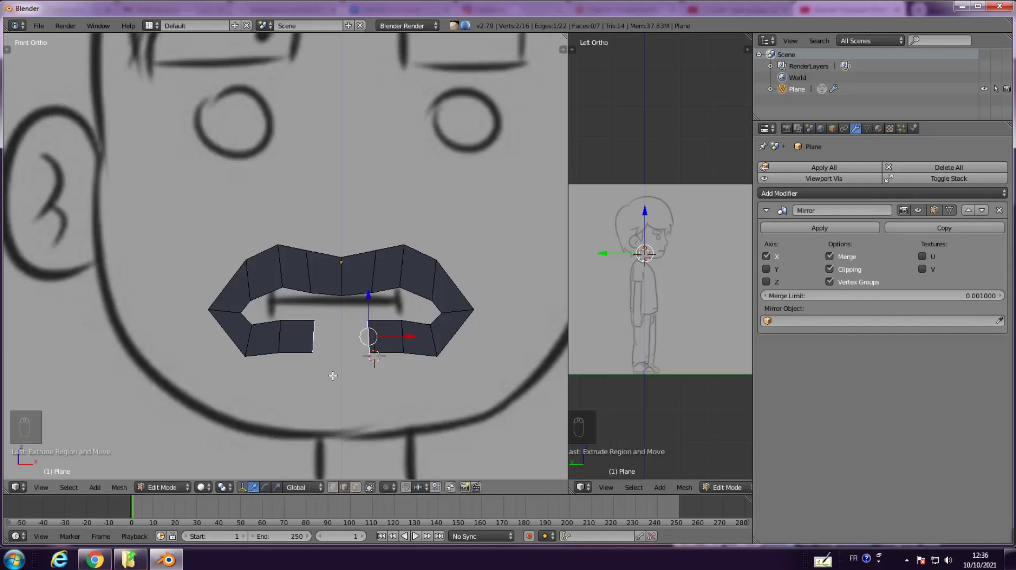
{"action": "key", "text": "e"}
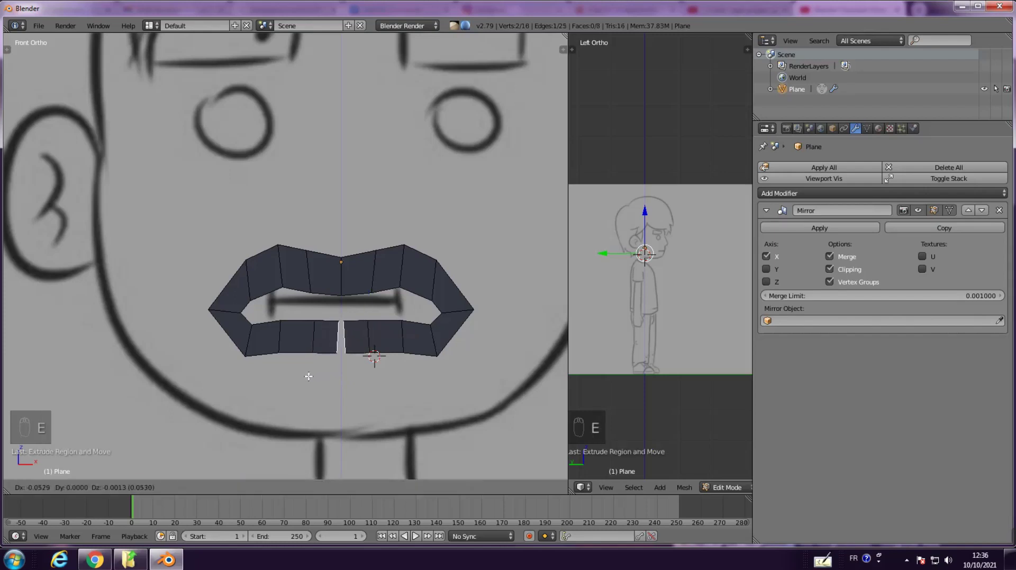
Move the upper lip, mouth corner and lower inner lip vertices onto the sketched mouth outline
{"action": "key", "text": "r"}
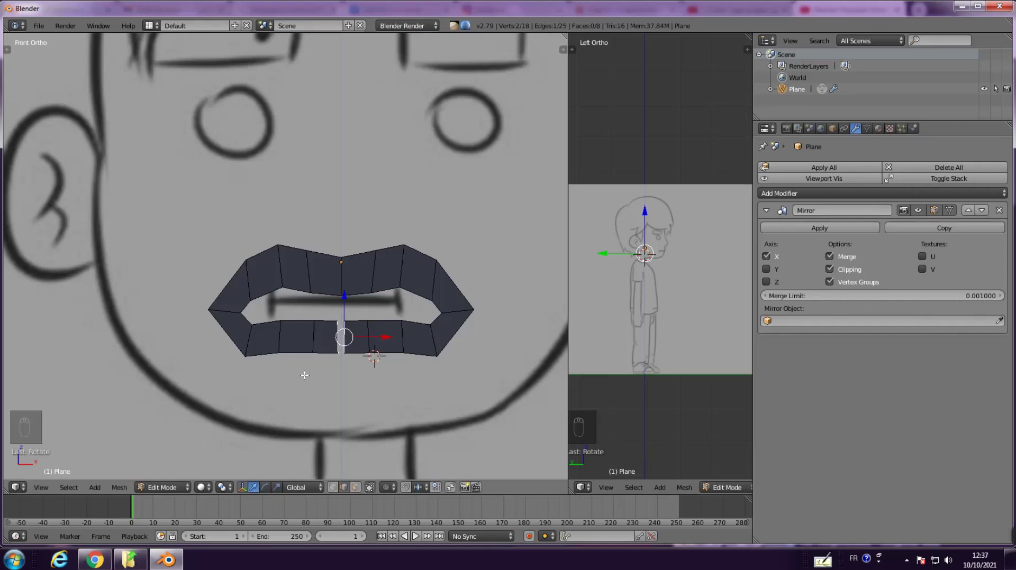
{"action": "key", "text": "g"}
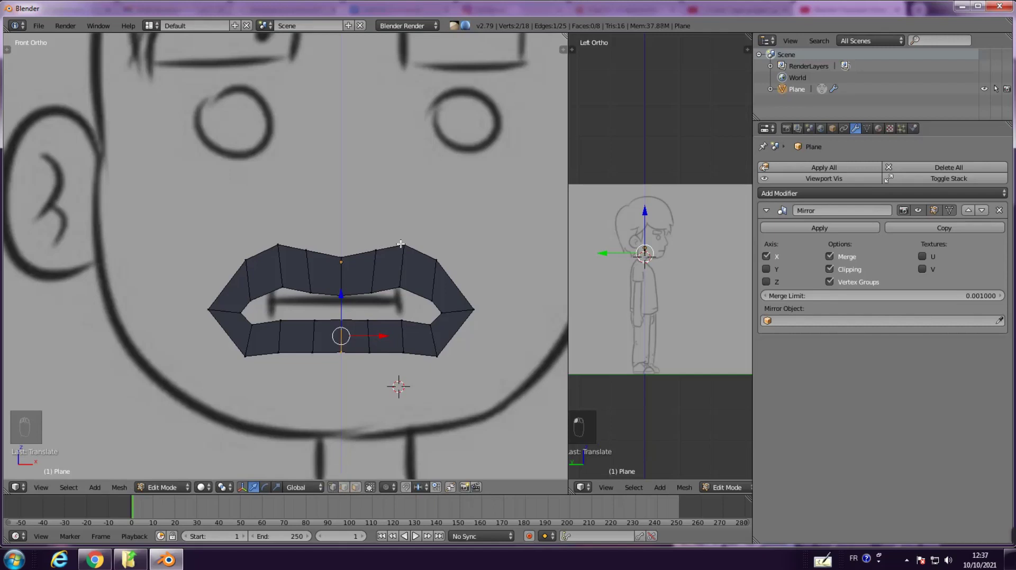
{"action": "key", "text": "g"}
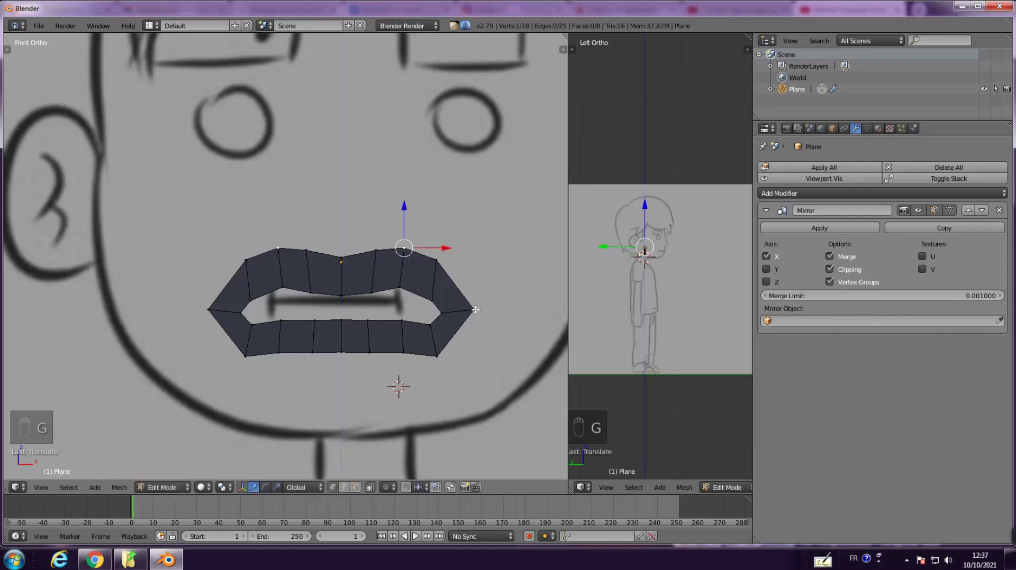
{"action": "key", "text": "g"}
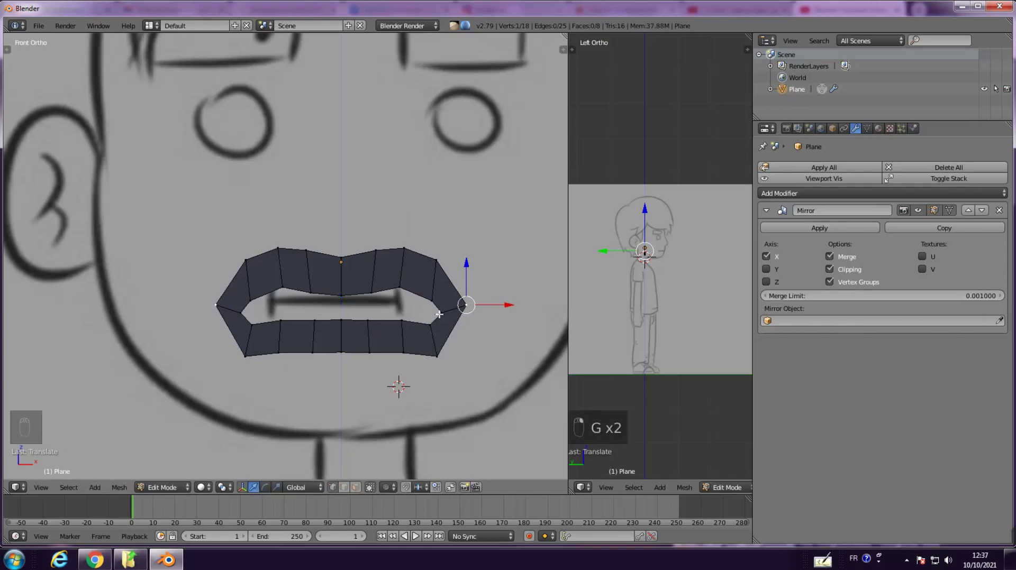
{"action": "key", "text": "g"}
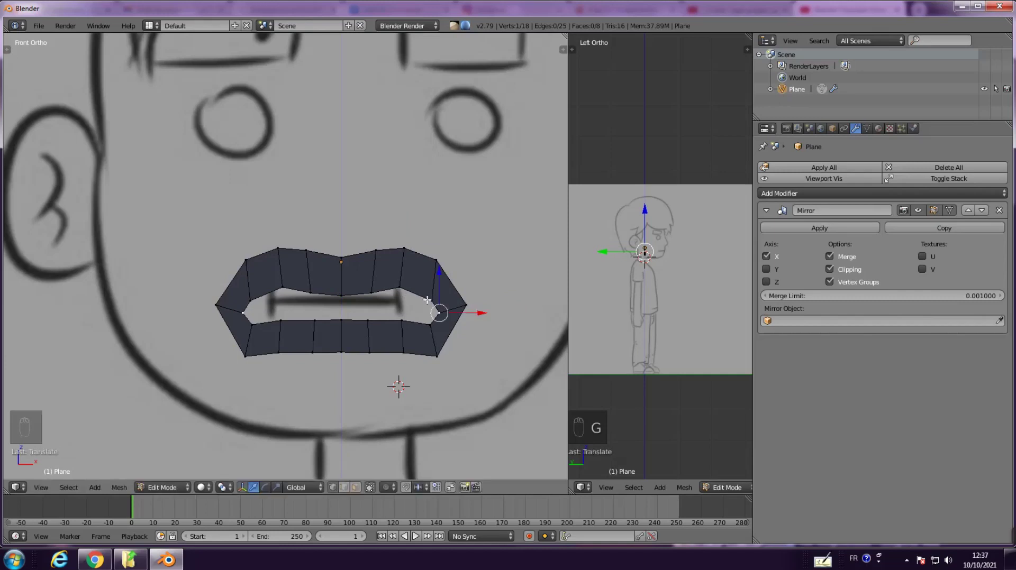
{"action": "key", "text": "g"}
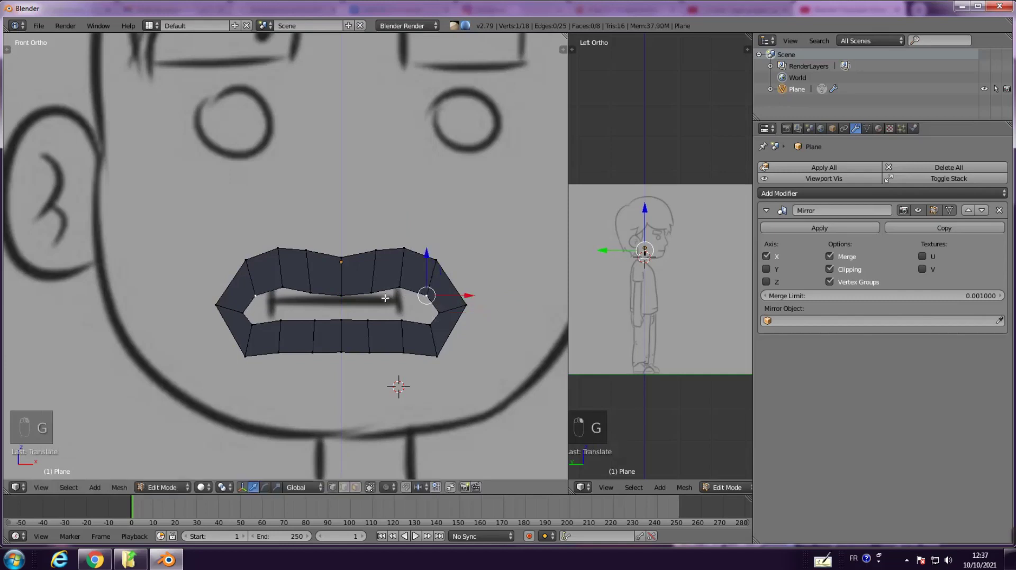
{"action": "key", "text": "g"}
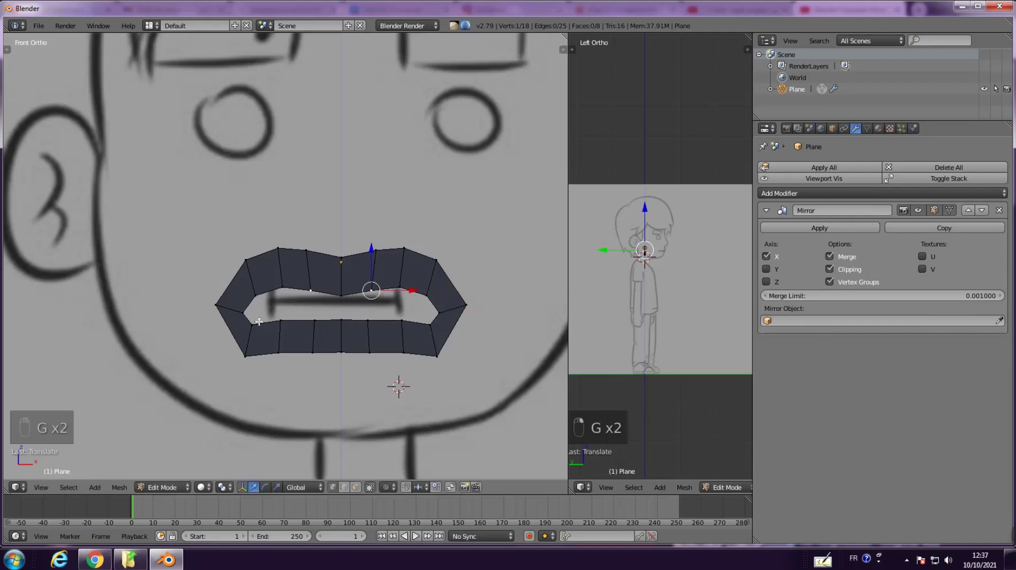
{"action": "key", "text": "g"}
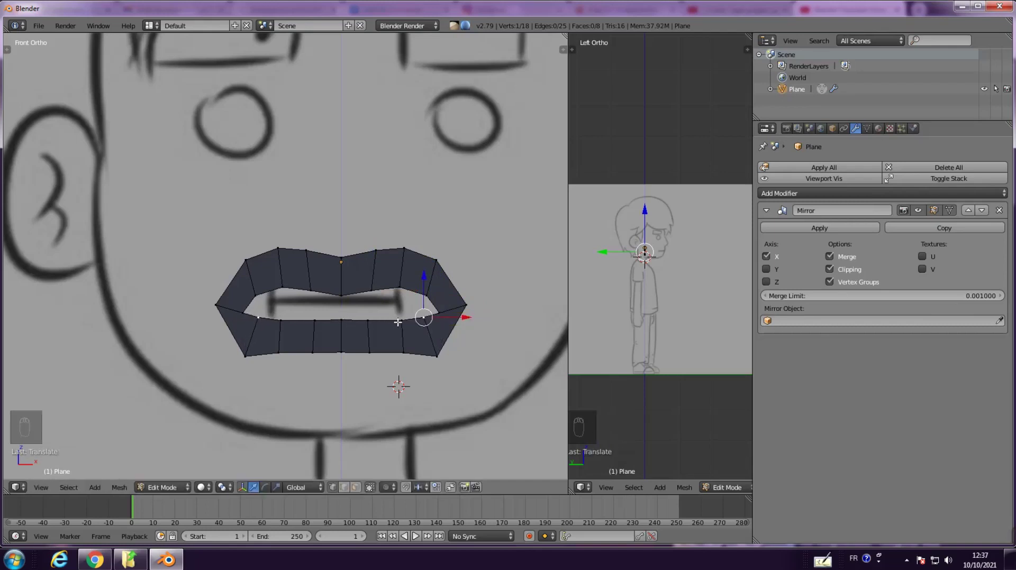
{"action": "key", "text": "g"}
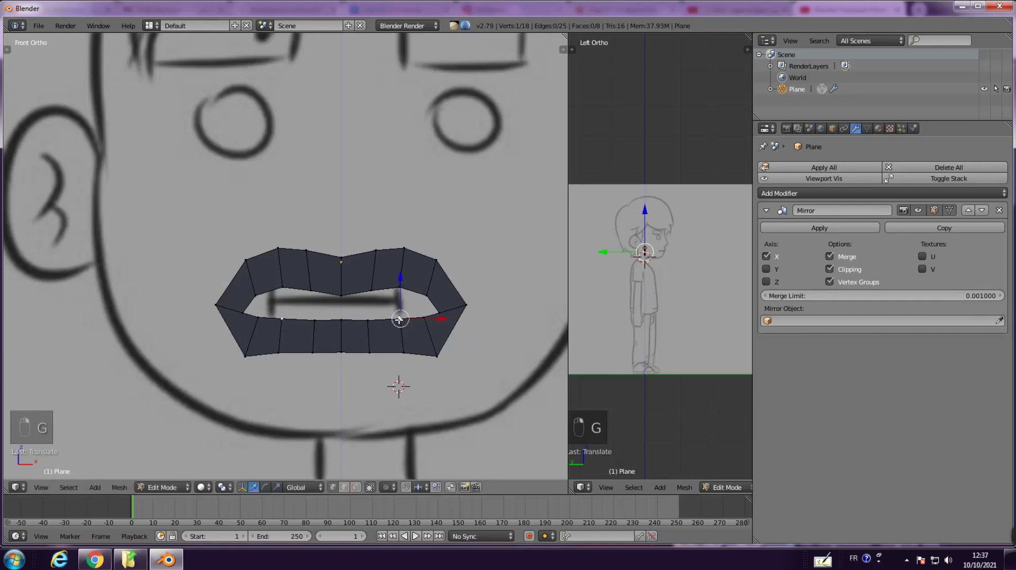
{"action": "key", "text": "g"}
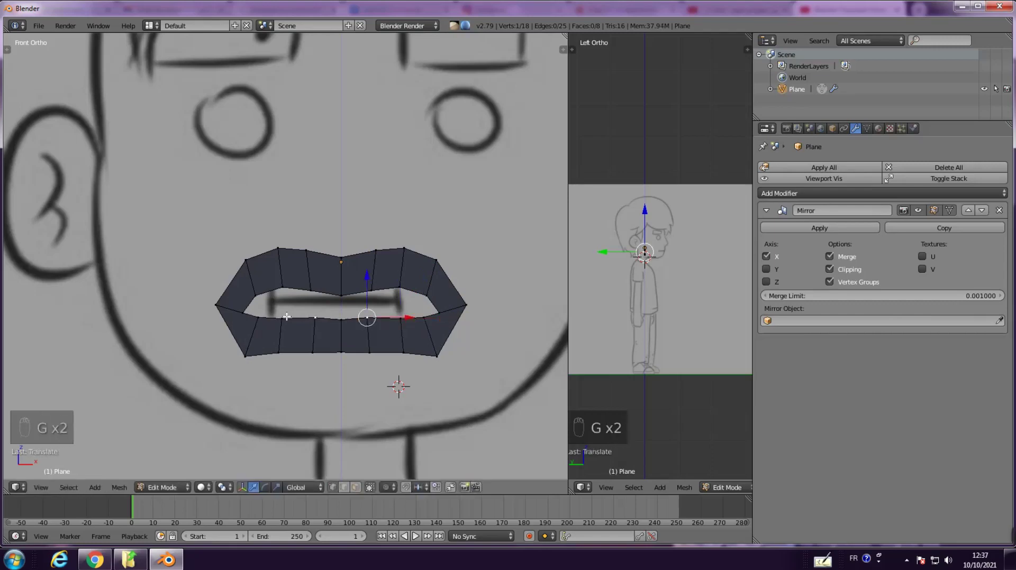
Nudge the remaining upper inner lip vertices so the ring's inner edge matches the sketch
{"action": "key", "text": "g"}
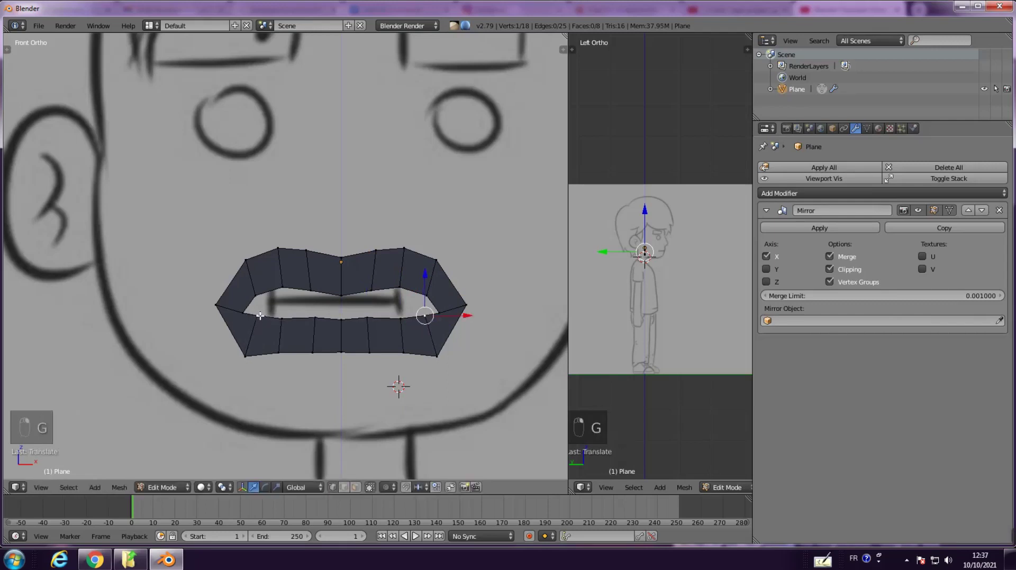
{"action": "key", "text": "g"}
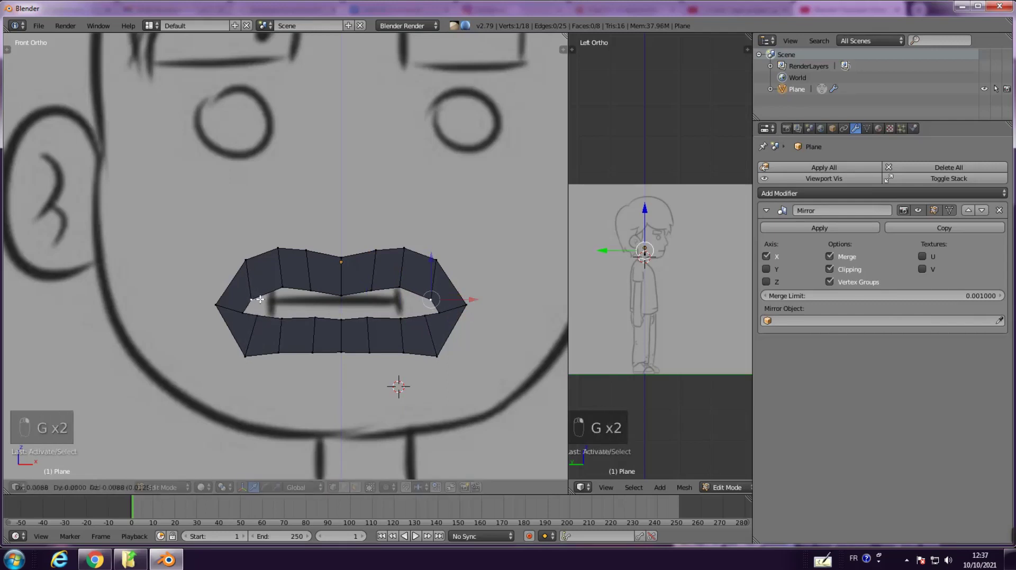
{"action": "key", "text": "g"}
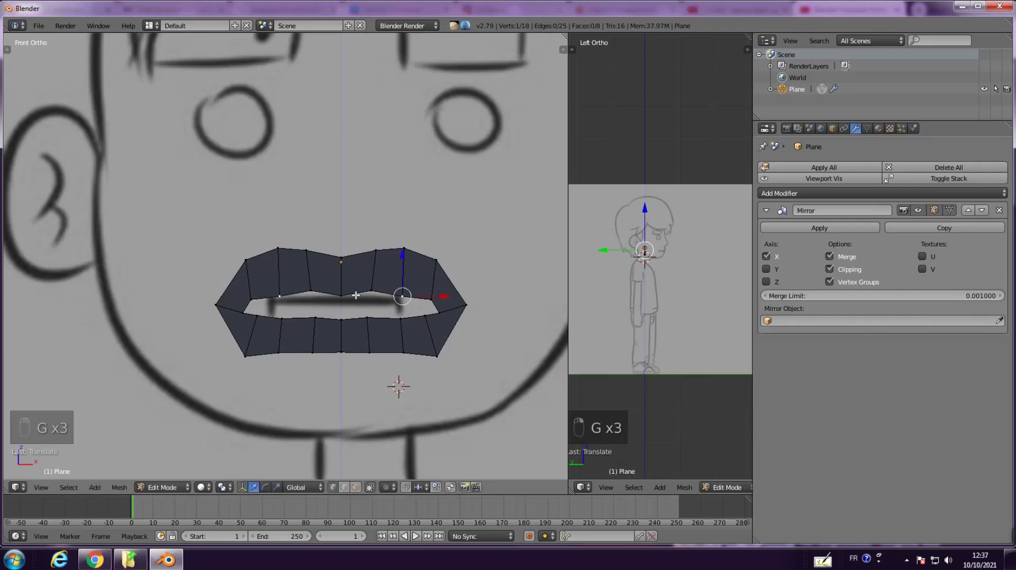
{"action": "key", "text": "g"}
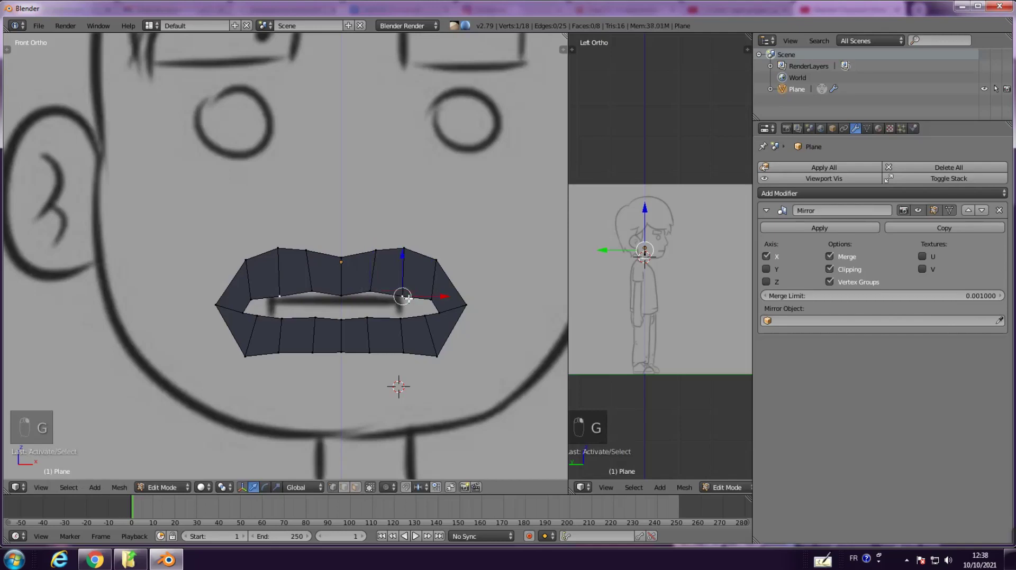
{"action": "key", "text": "g"}
{"action": "key", "text": "g"}
{"action": "key", "text": "g"}
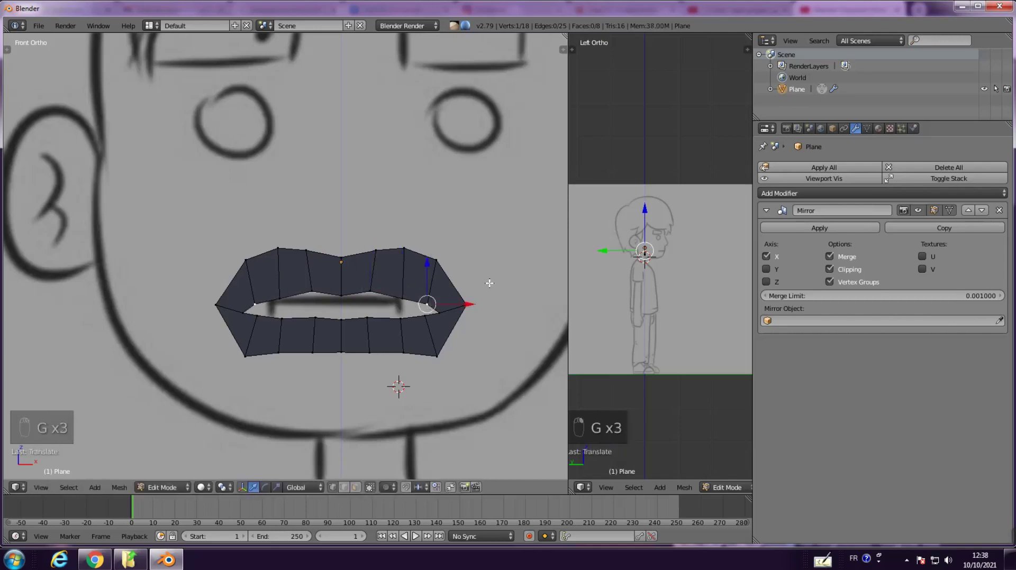
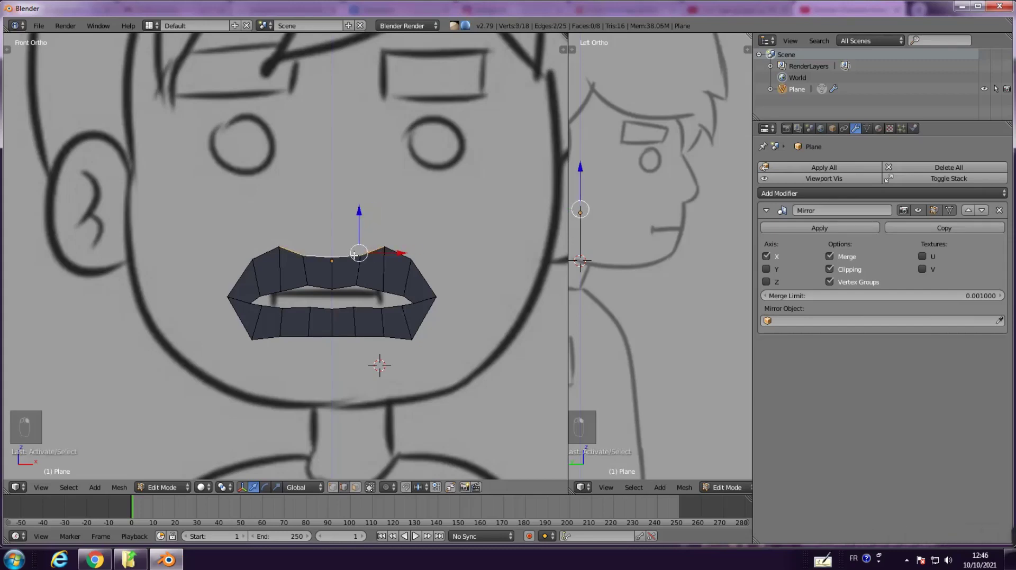
Extrude two rows of faces up from the upper lip, pulling the middle edge into a peak
{"action": "key", "text": "e"}
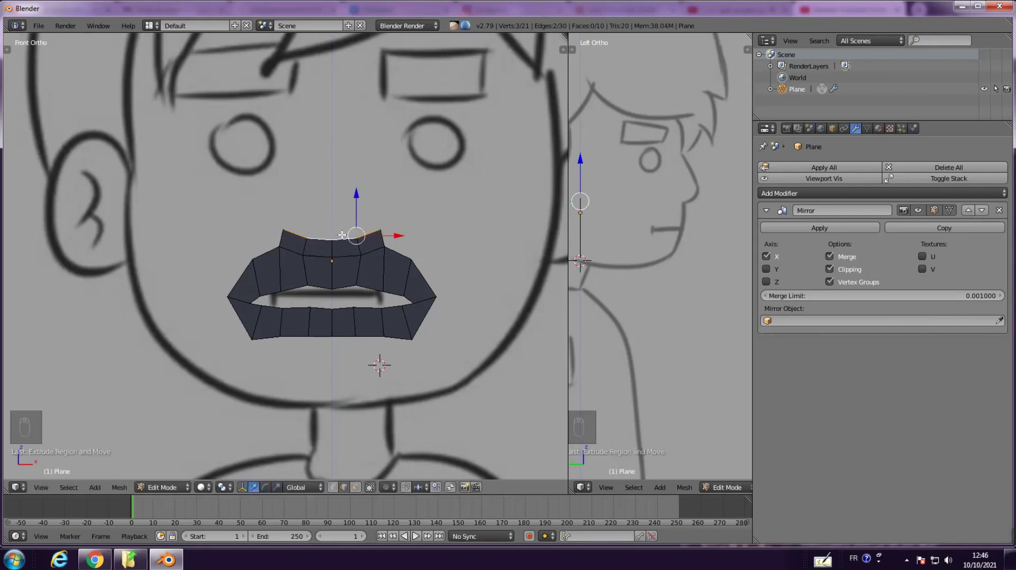
{"action": "key", "text": "r"}
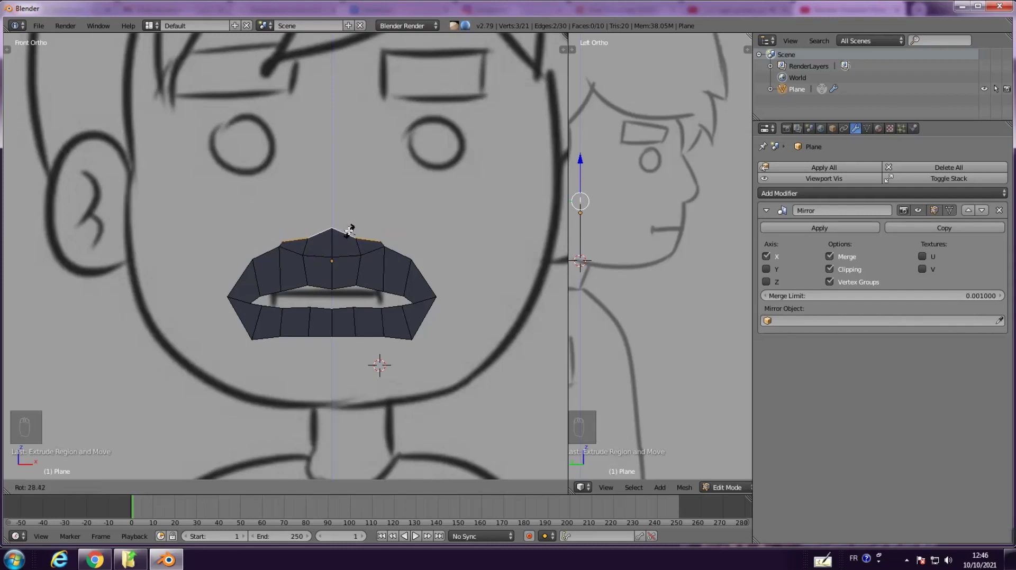
{"action": "key", "text": "e"}
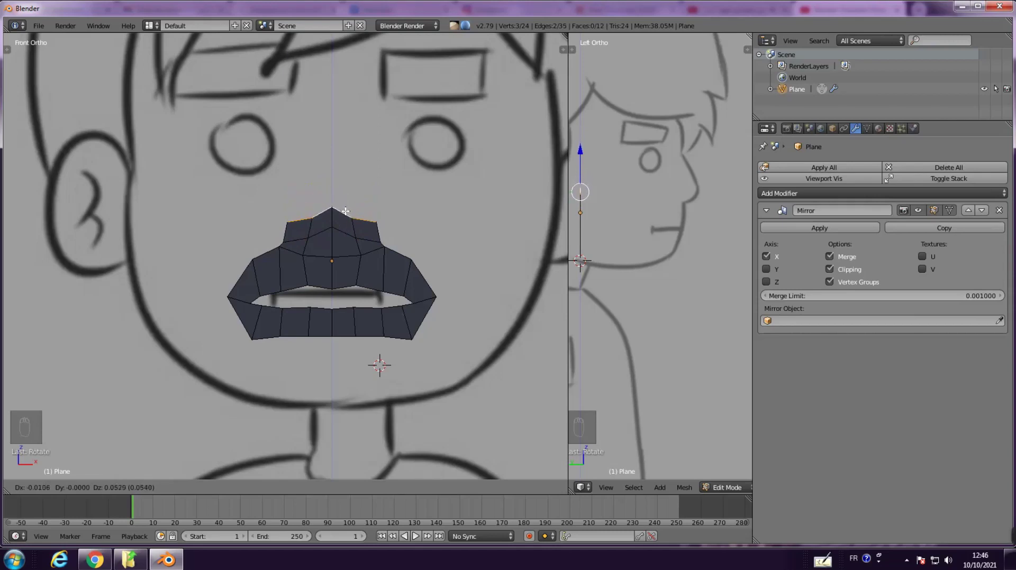
Extrude the narrow nose strip row by row from the lip up to the brow line
{"action": "key", "text": "e"}
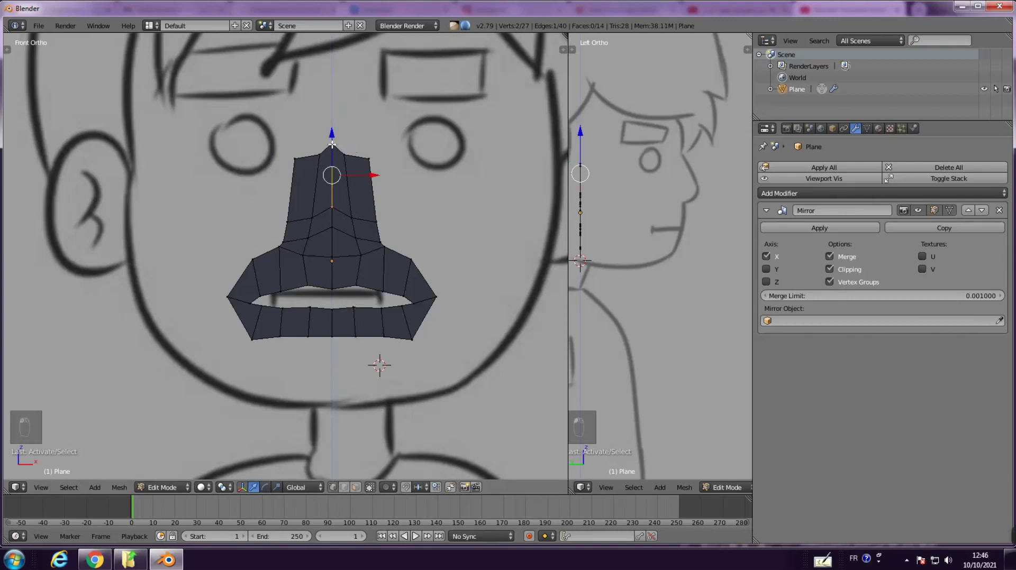
{"action": "key", "text": "g"}
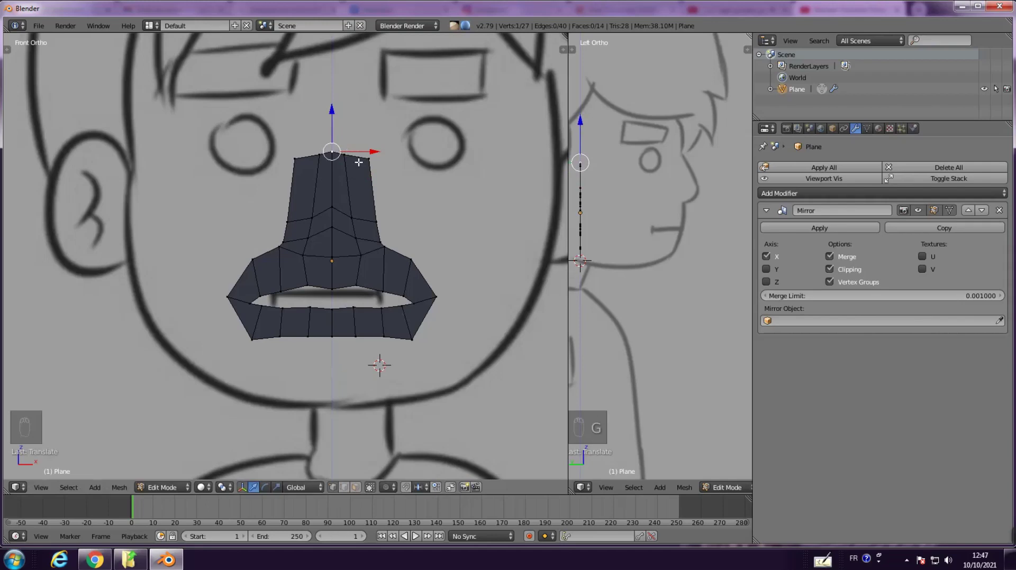
{"action": "key", "text": "e"}
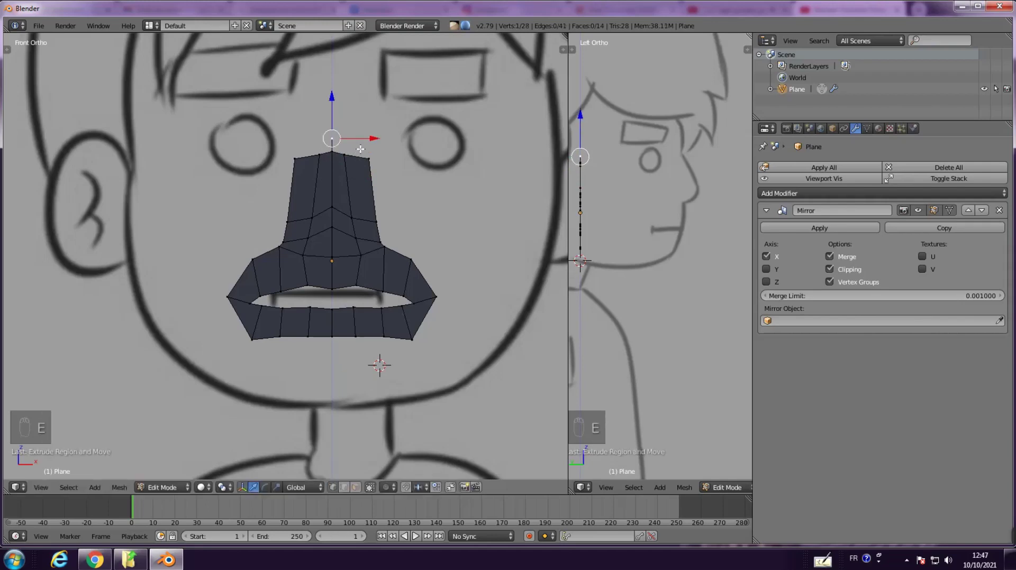
{"action": "key", "text": "ctrl+z"}
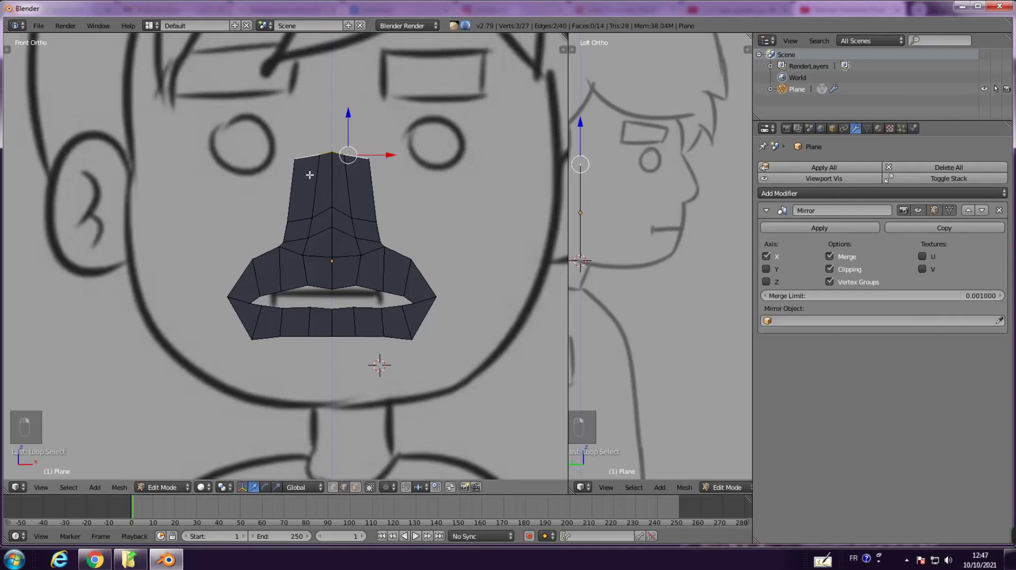
{"action": "key", "text": "e"}
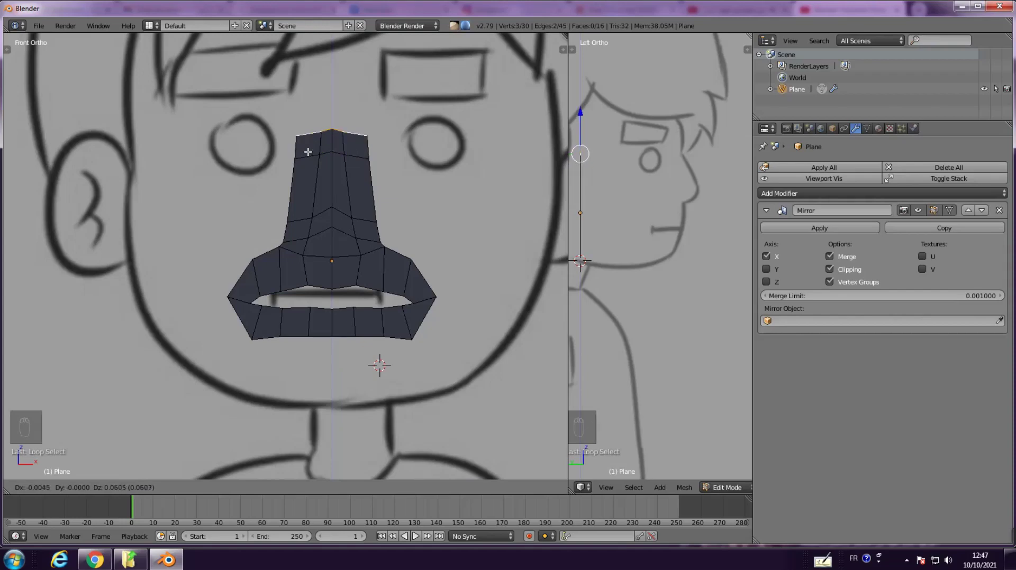
{"action": "key", "text": "e"}
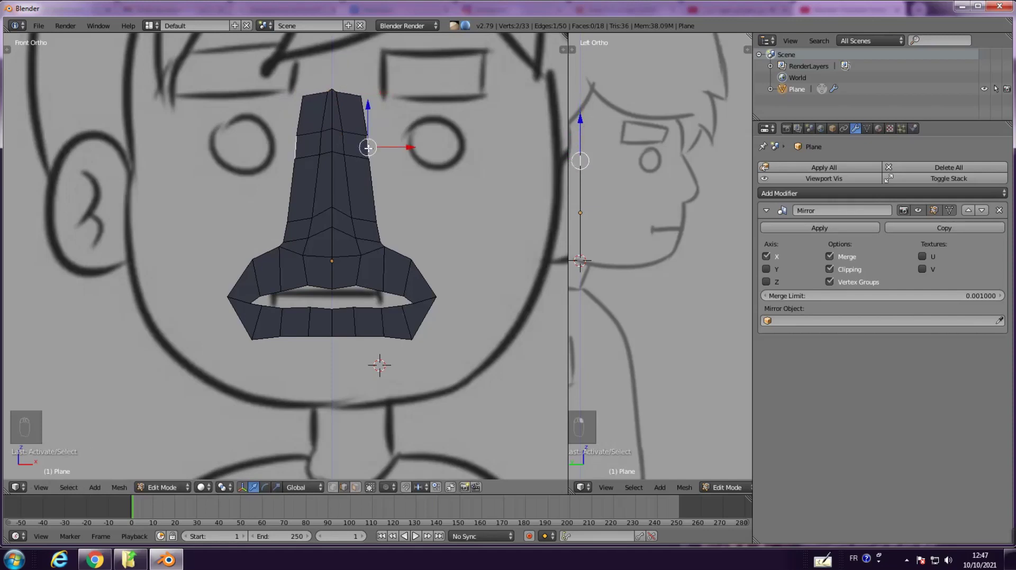
Extrude side strips from the column top outward along both eyebrows
{"action": "key", "text": "e"}
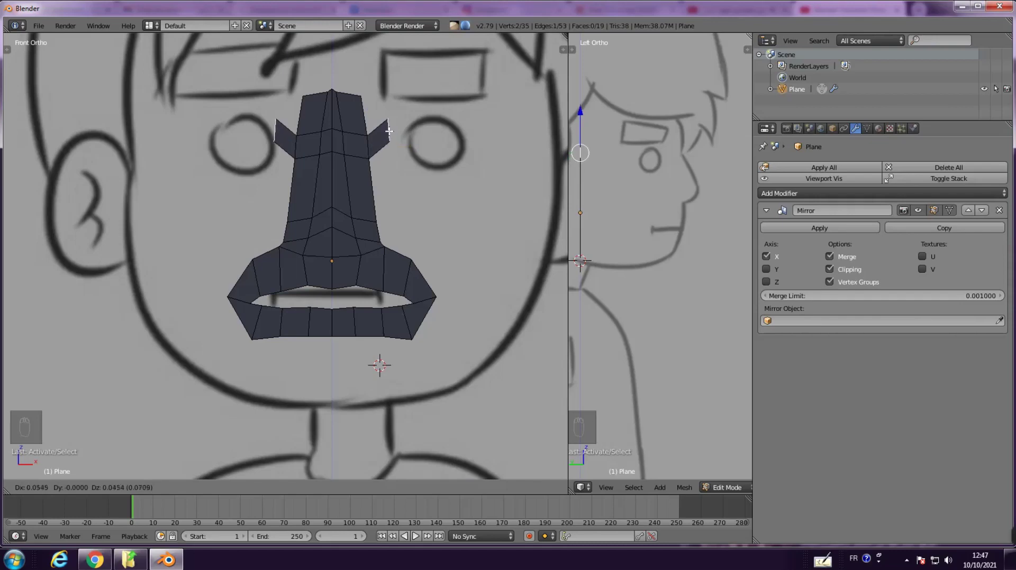
{"action": "key", "text": "e"}
{"action": "key", "text": "e"}
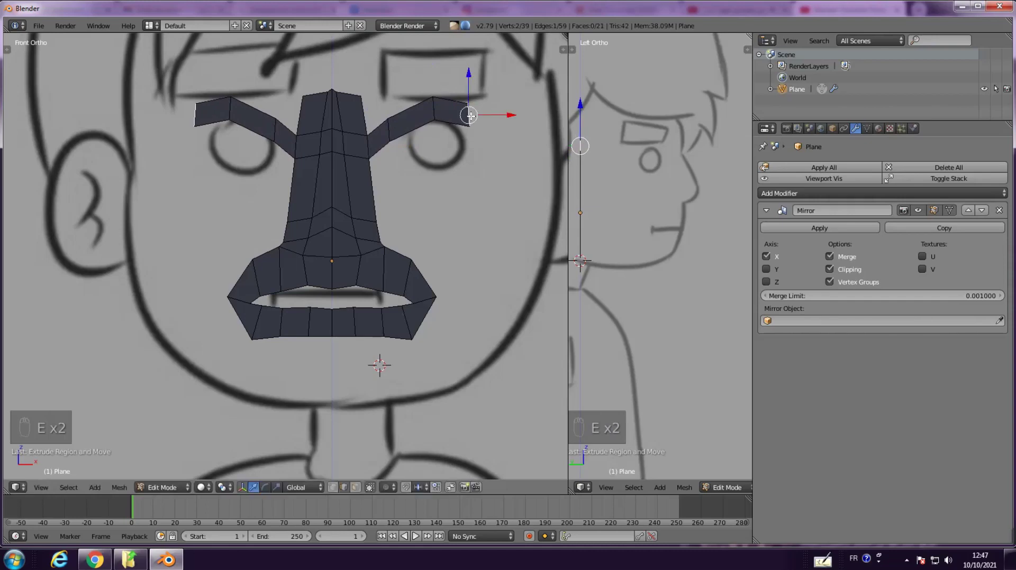
{"action": "key", "text": "e"}
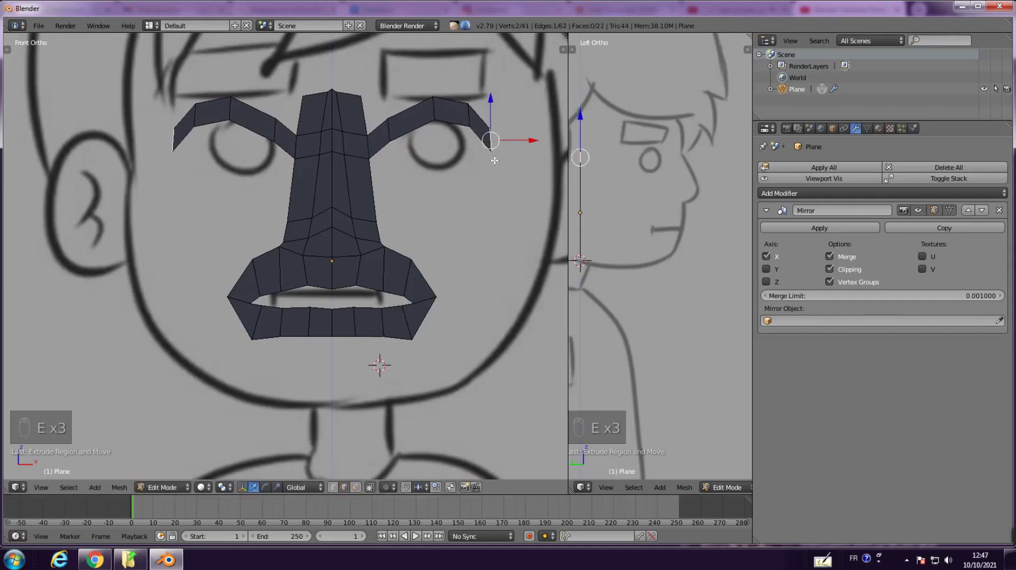
{"action": "key", "text": "r"}
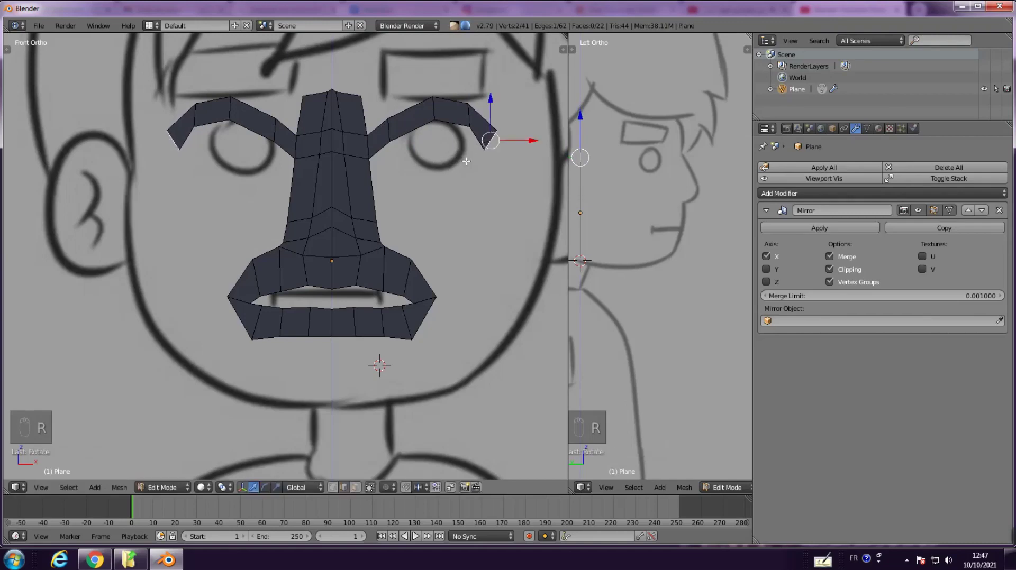
{"action": "key", "text": "s"}
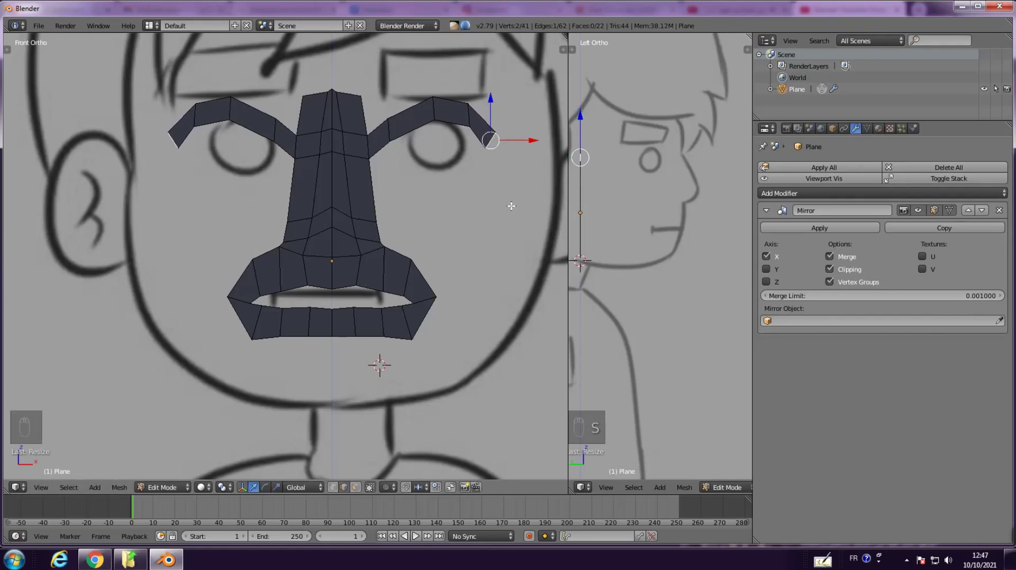
Add brow-strip segments curving down past the outer eye corners
{"action": "key", "text": "e"}
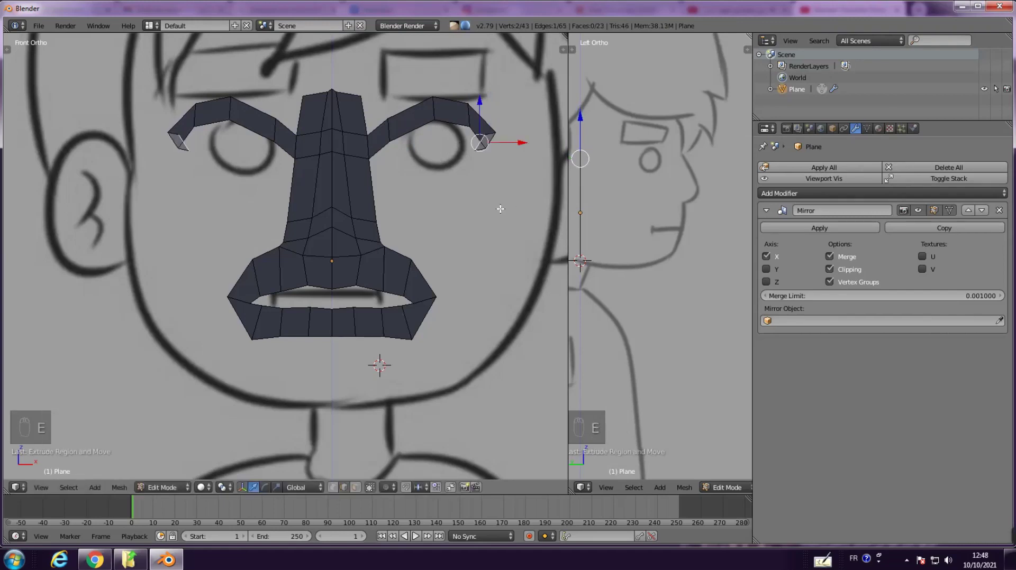
{"action": "key", "text": "ctrl+z"}
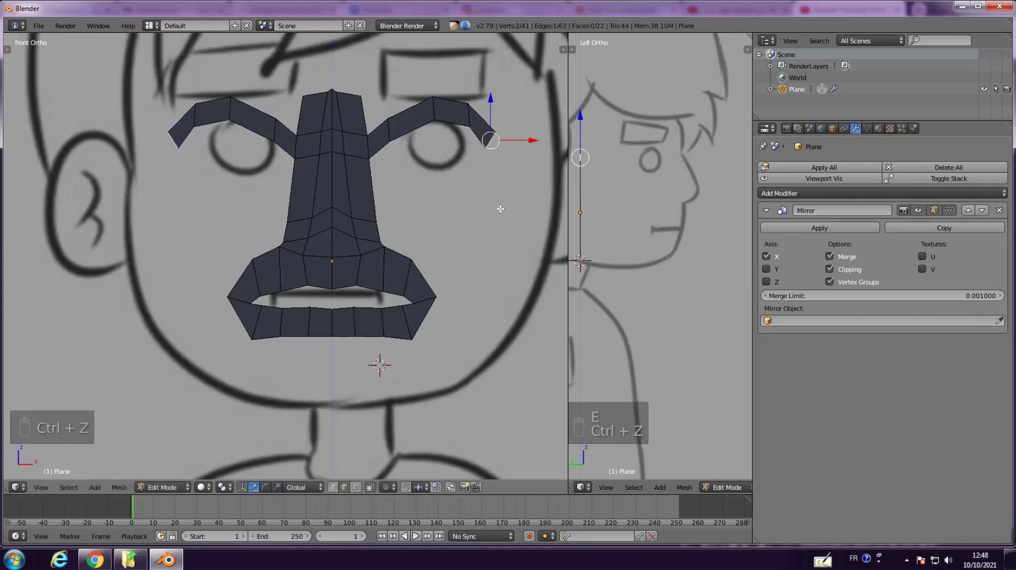
{"action": "key", "text": "e"}
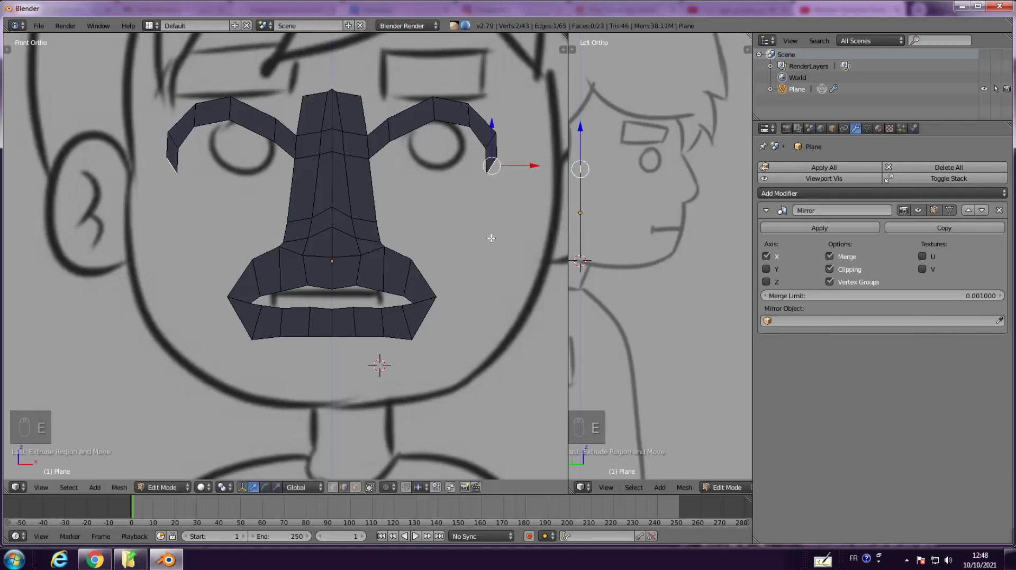
{"action": "key", "text": "r"}
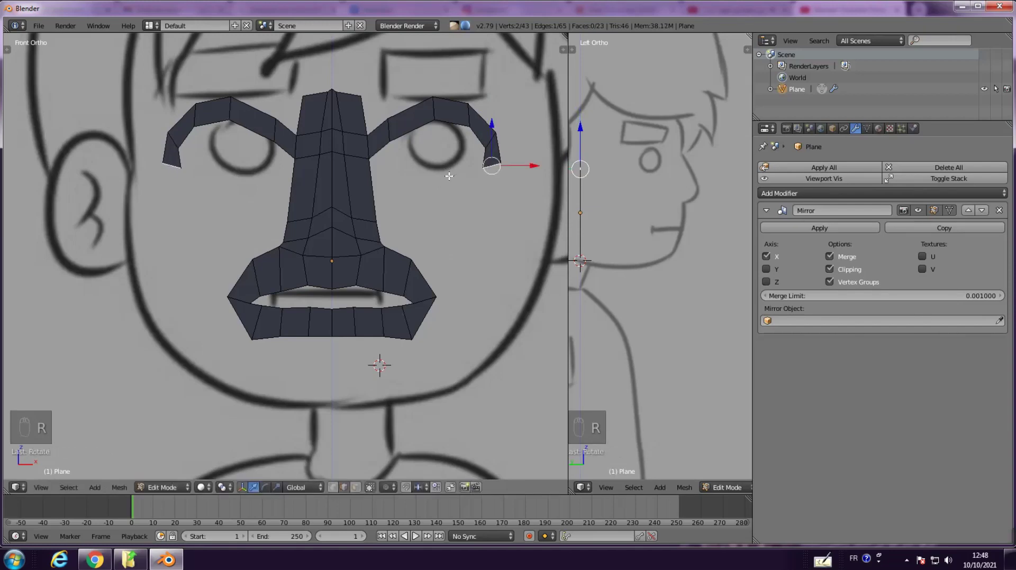
{"action": "key", "text": "r"}
{"action": "key", "text": "s"}
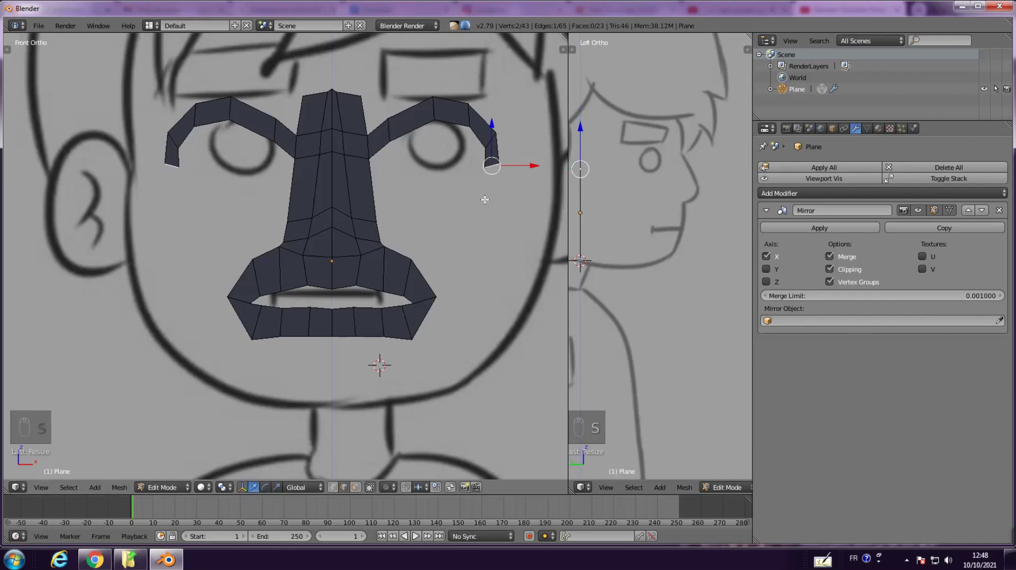
Continue the strips down beside and under the eyes along the sketched outline
{"action": "key", "text": "e"}
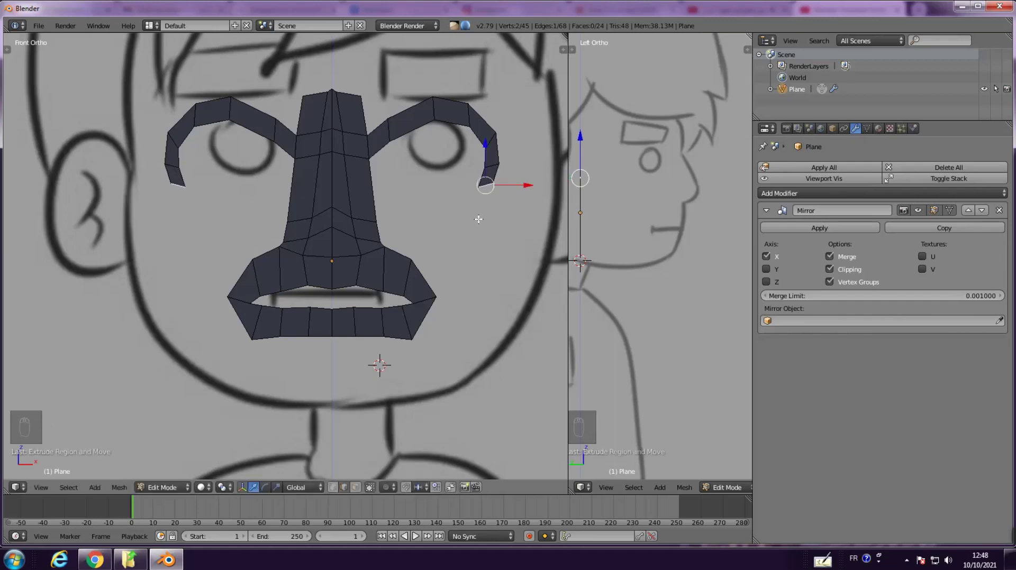
{"action": "key", "text": "ctrl+z"}
{"action": "key", "text": "ctrl+z"}
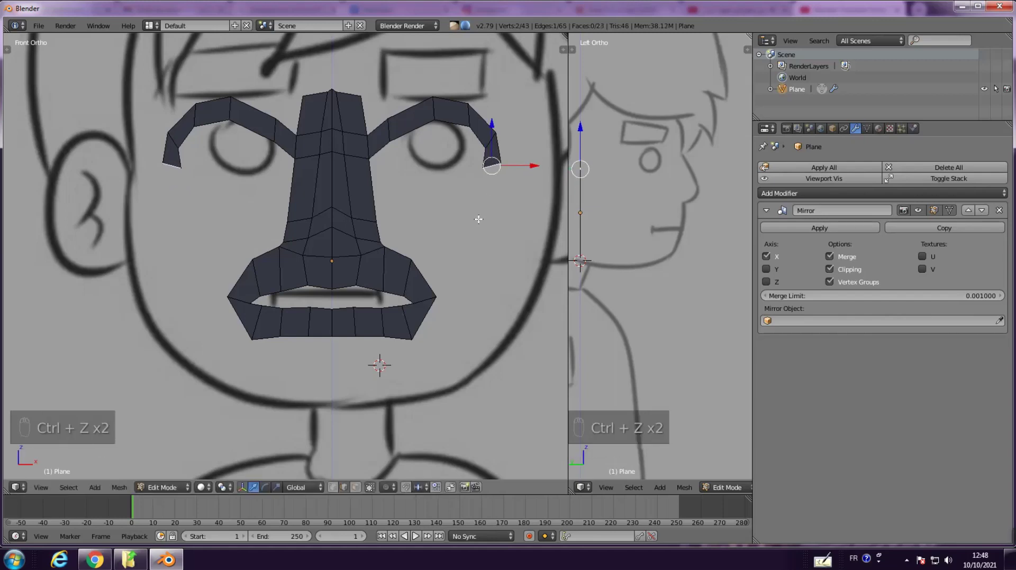
{"action": "key", "text": "r"}
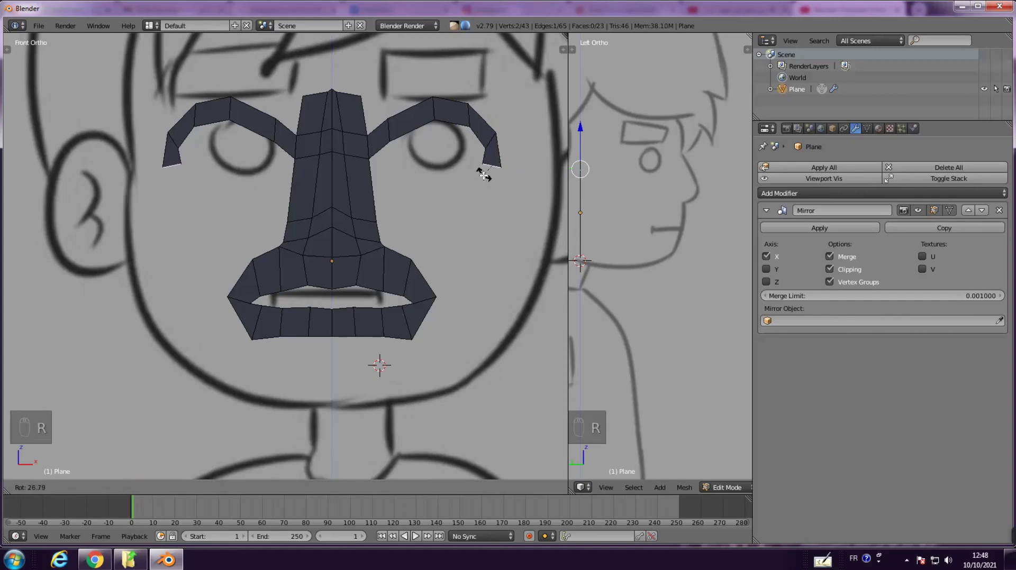
{"action": "key", "text": "e"}
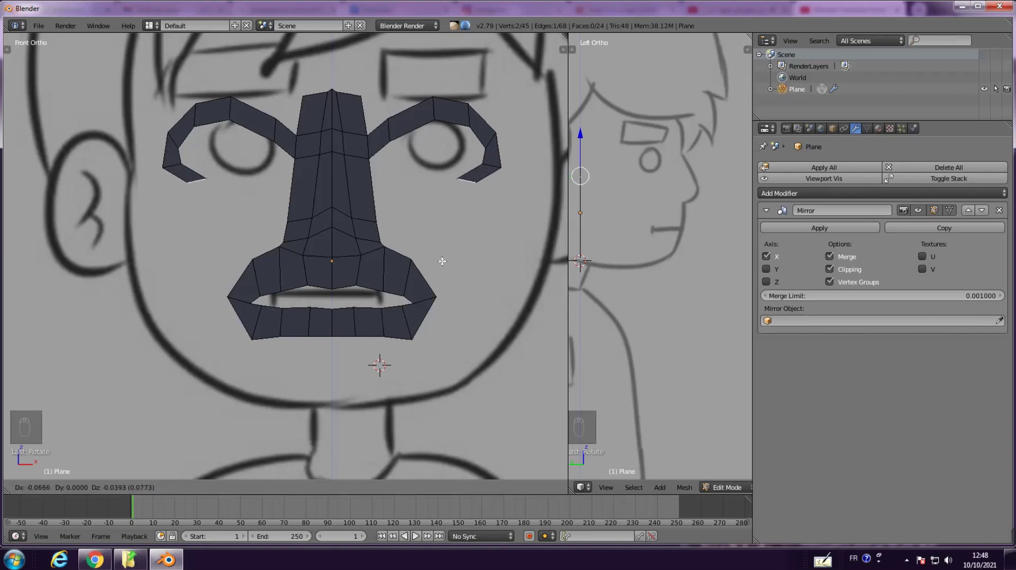
{"action": "key", "text": "r"}
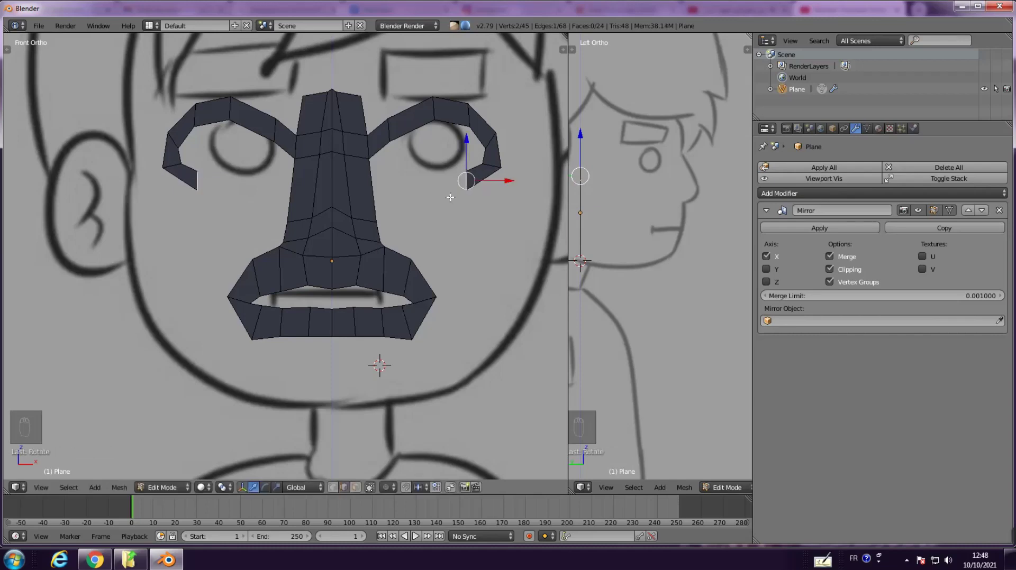
Extrude the under-eye strips inward until they reach the sides of the nose column
{"action": "key", "text": "e"}
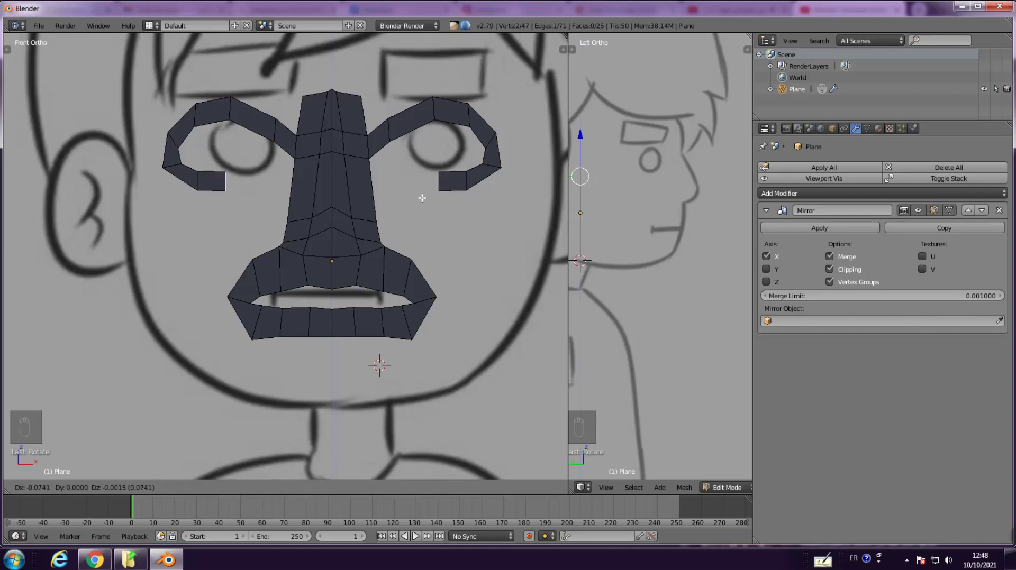
{"action": "key", "text": "e"}
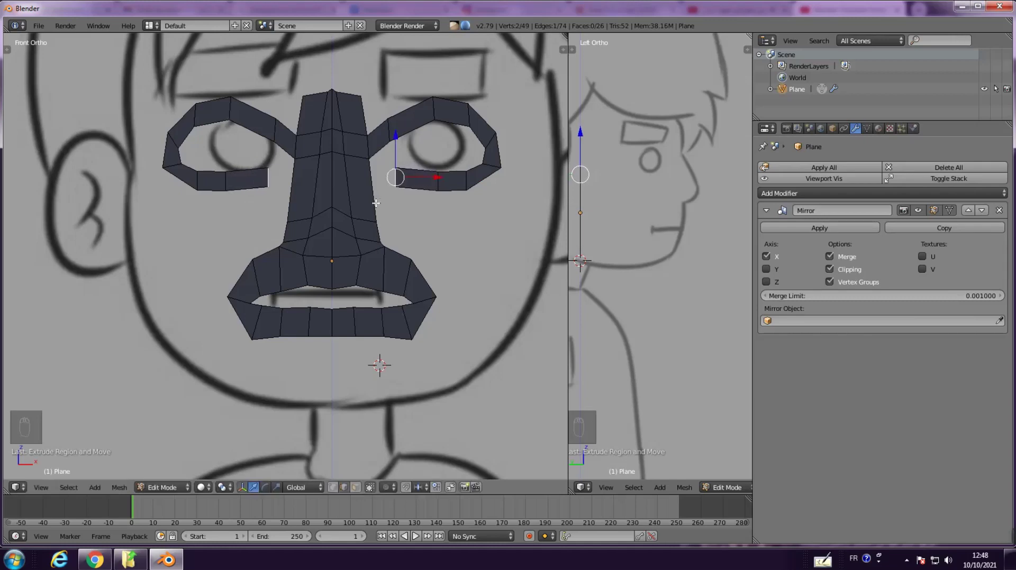
{"action": "key", "text": "e"}
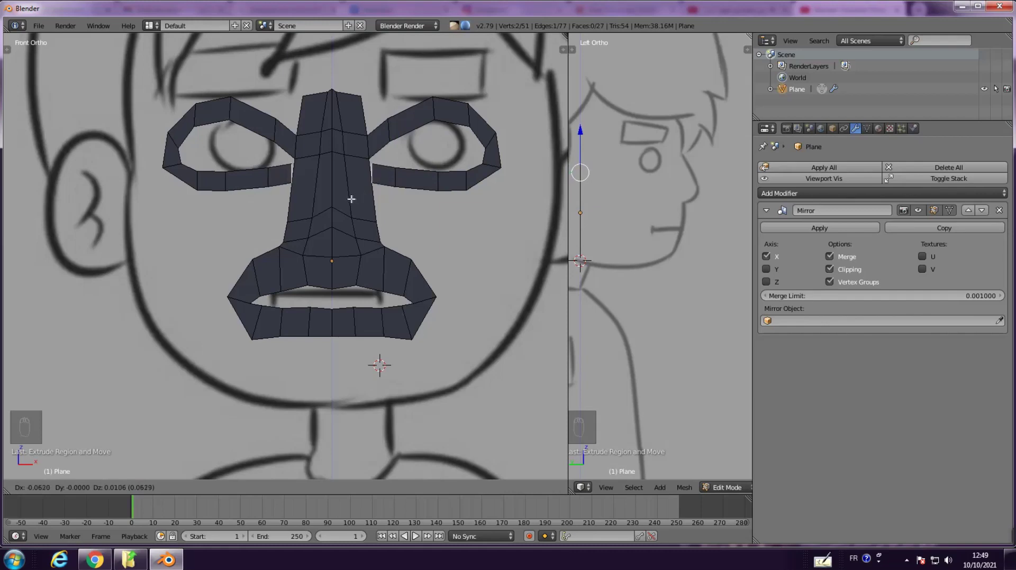
{"action": "key", "text": "r"}
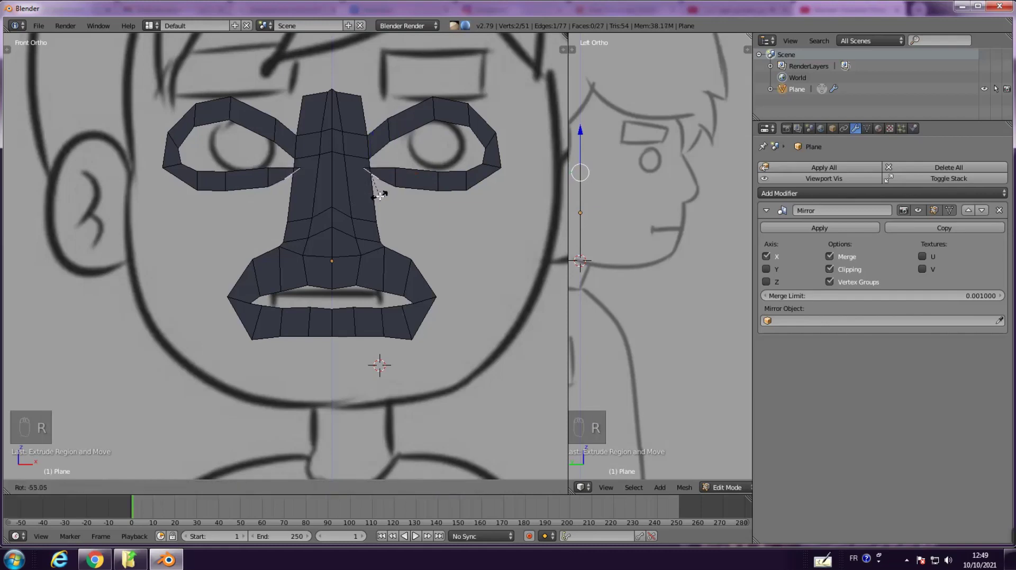
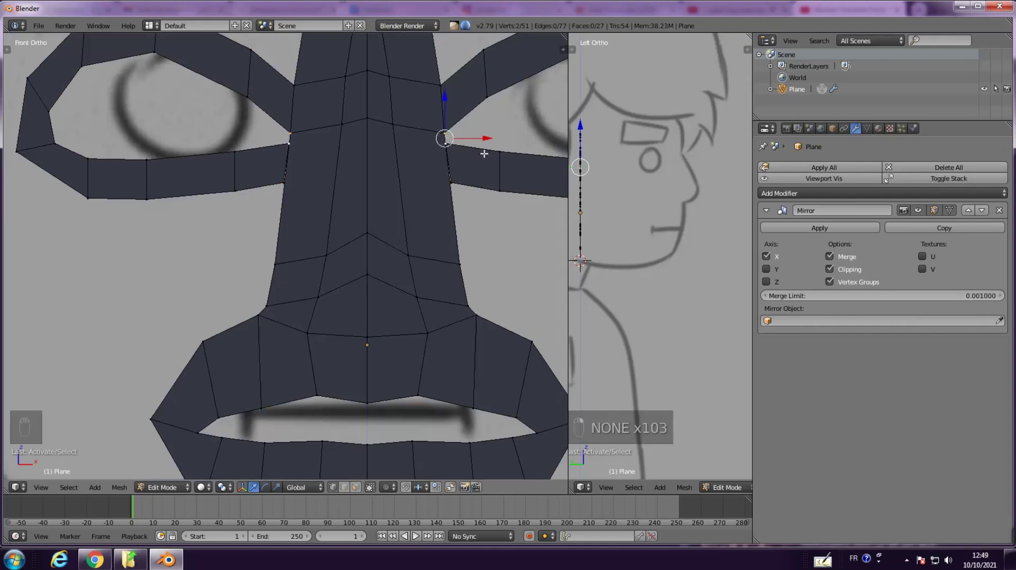
Add an edge loop across the nose and merge the eye-strip end vertices onto it
{"action": "key", "text": "alt+m"}
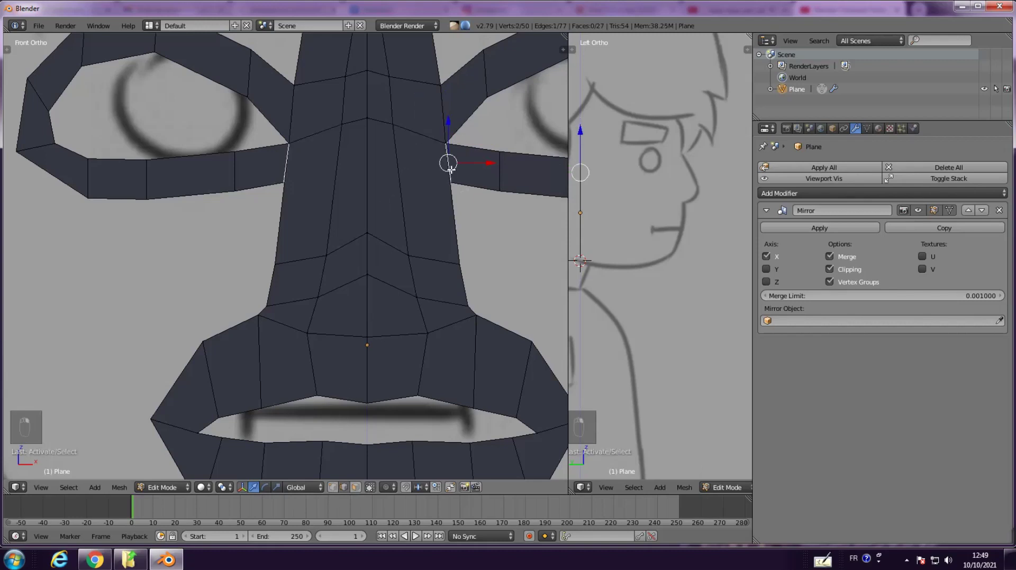
{"action": "key", "text": "ctrl+r"}
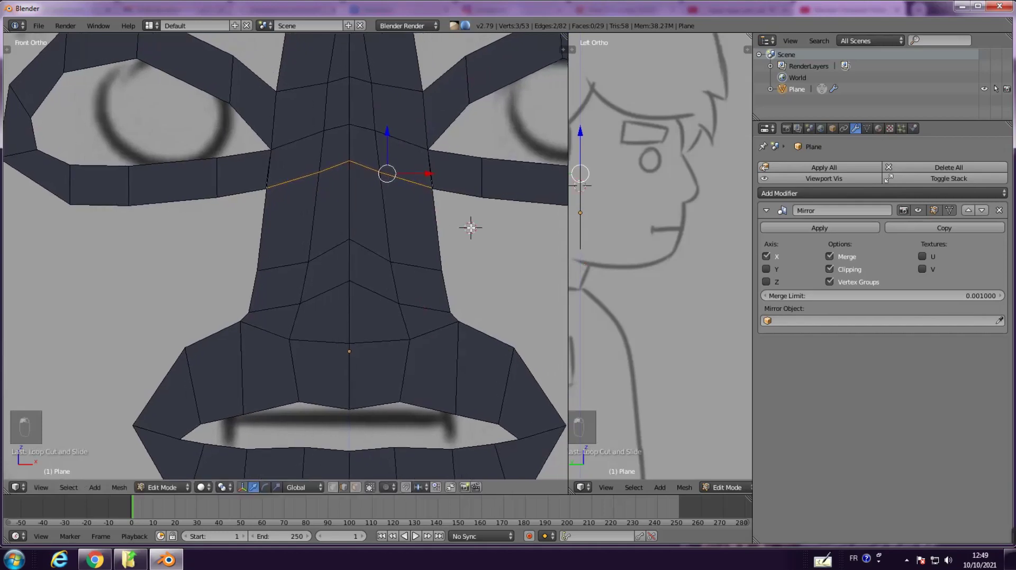
{"action": "key", "text": "a"}
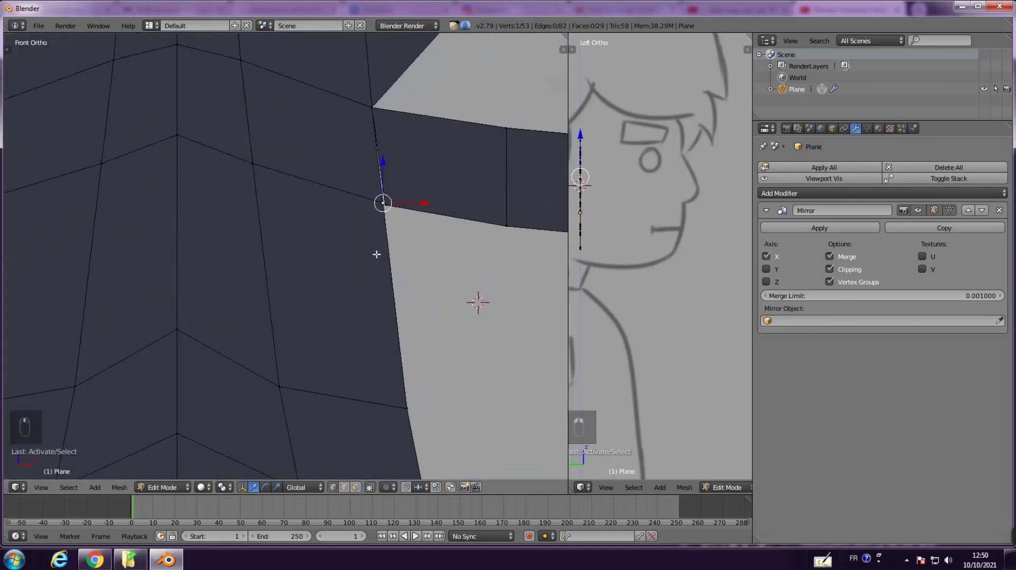
{"action": "key", "text": "g"}
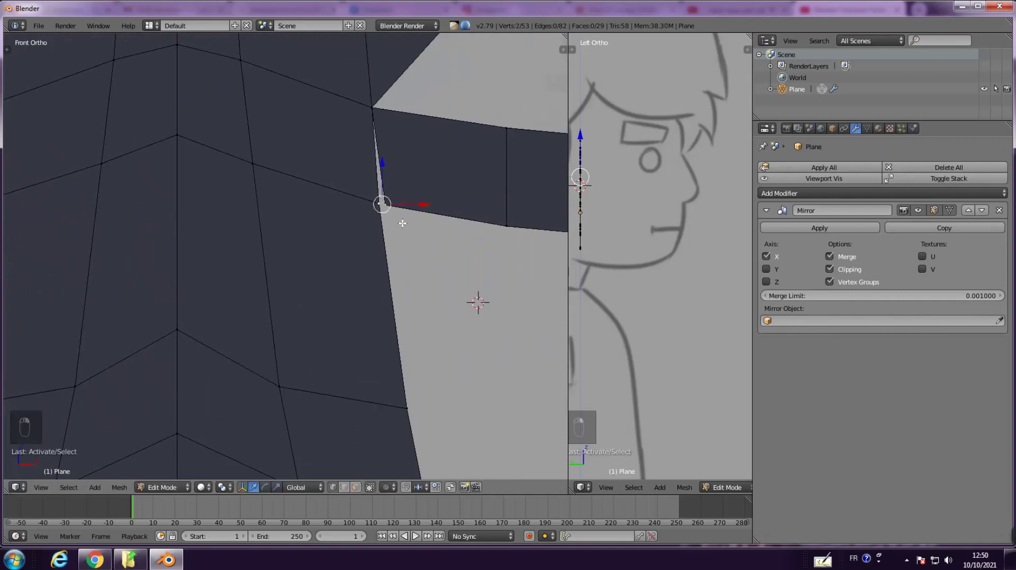
Move the top nose vertex and upper and lower eye-ring vertices onto the sketch
{"action": "key", "text": "alt+m"}
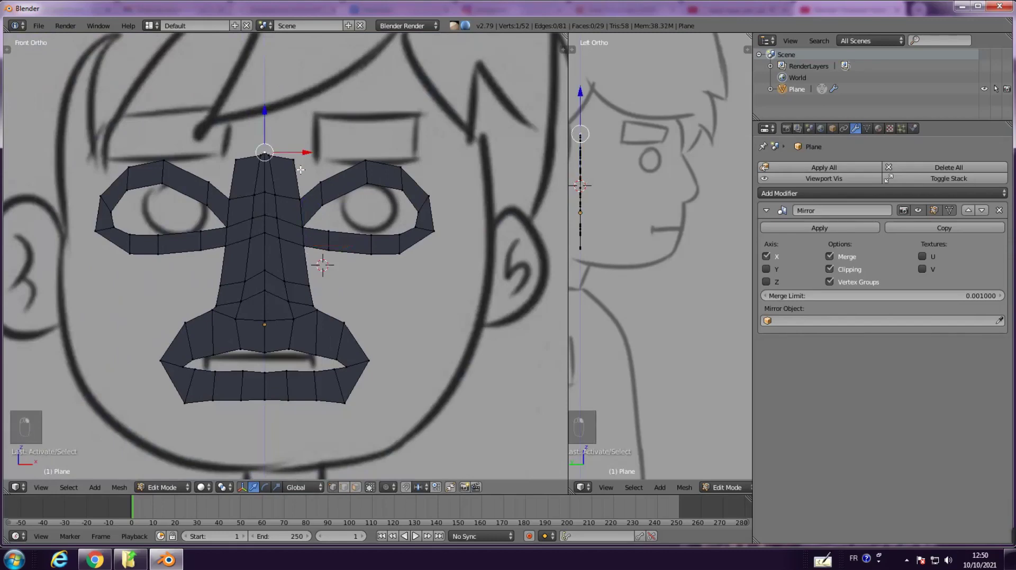
{"action": "key", "text": "g"}
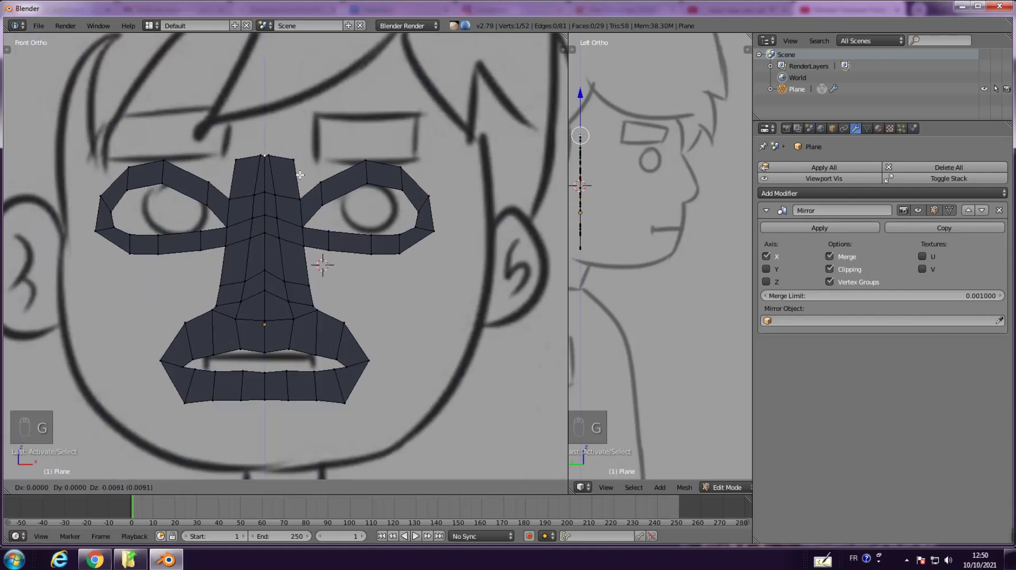
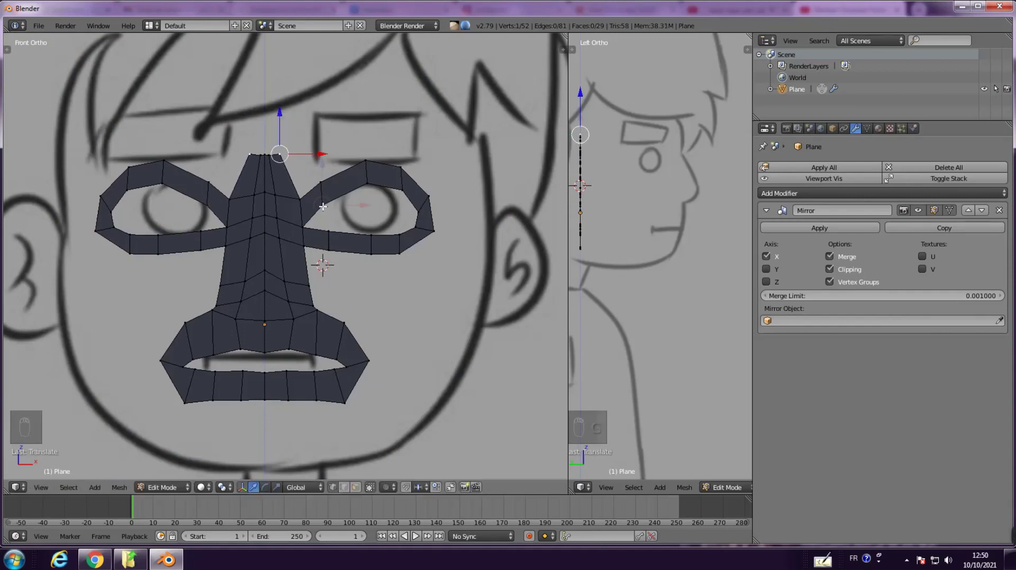
{"action": "key", "text": "g"}
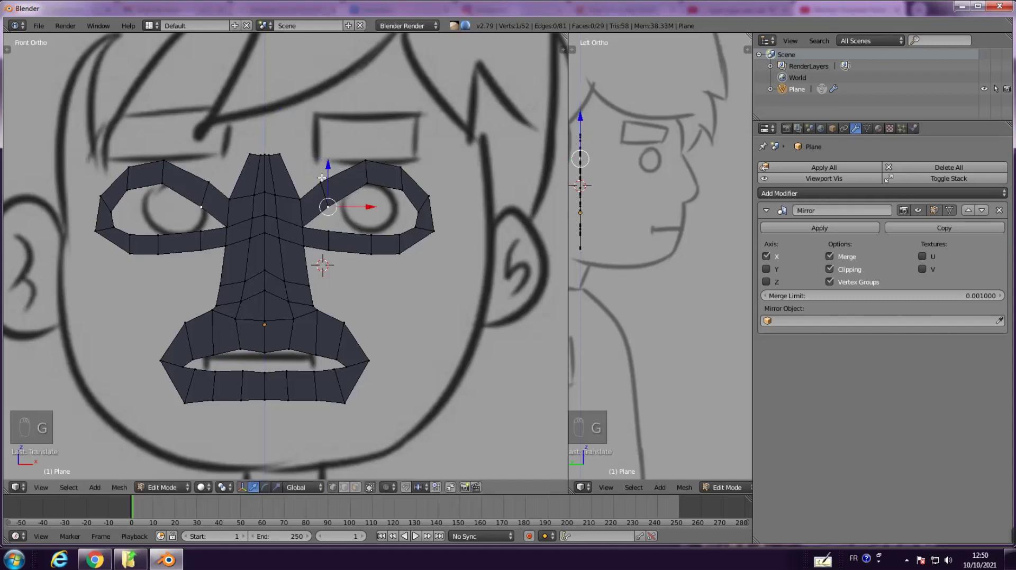
{"action": "key", "text": "g"}
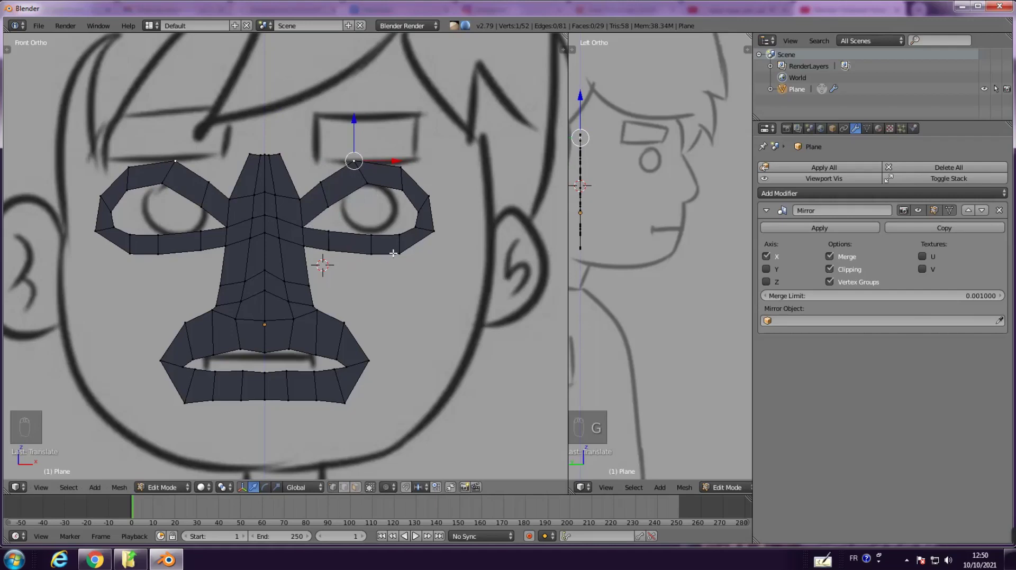
{"action": "key", "text": "g"}
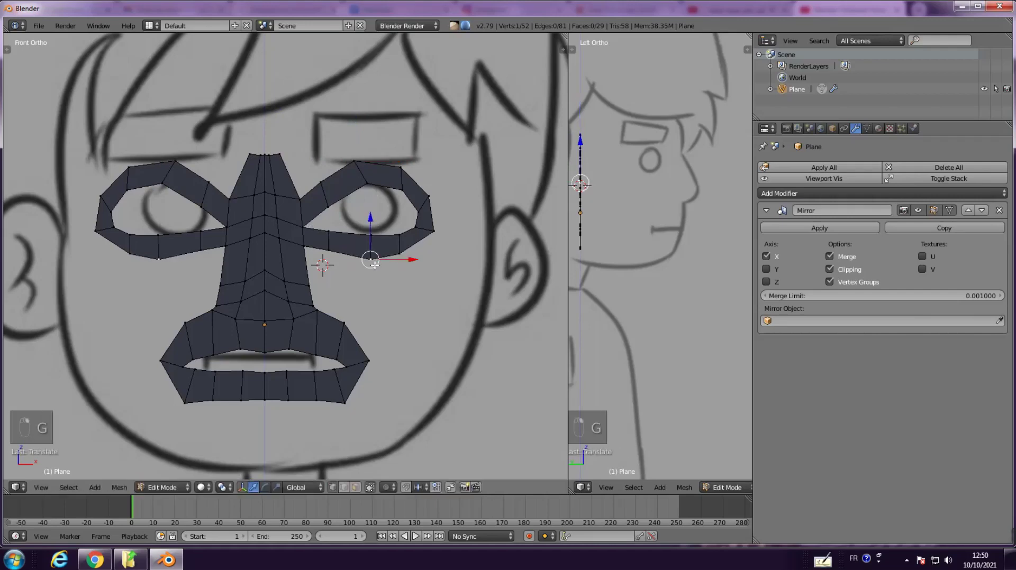
{"action": "key", "text": "g"}
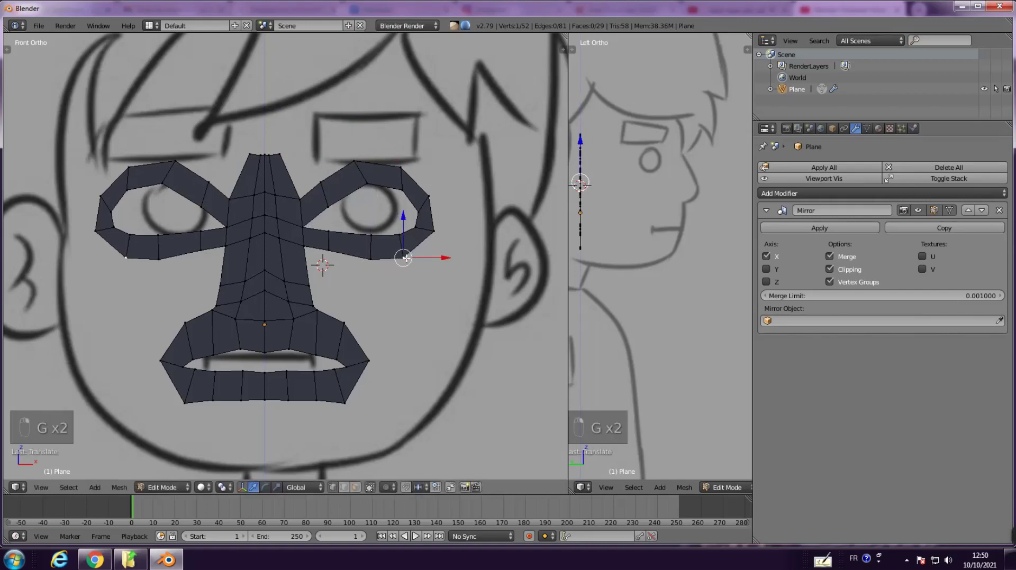
{"action": "key", "text": "g"}
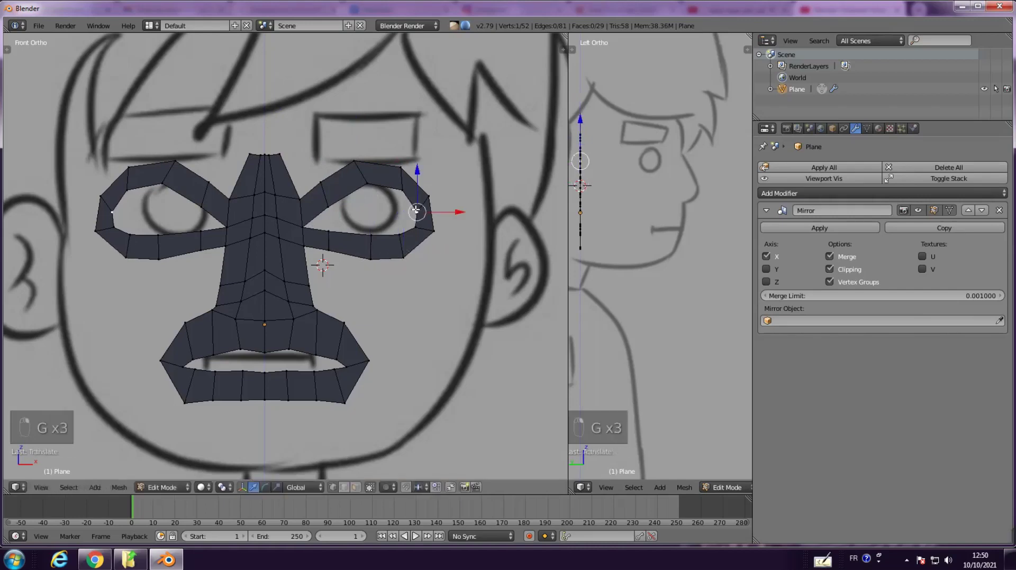
Reshape the outer curve and inner nose-side vertices of the eye rings to the outline
{"action": "key", "text": "g"}
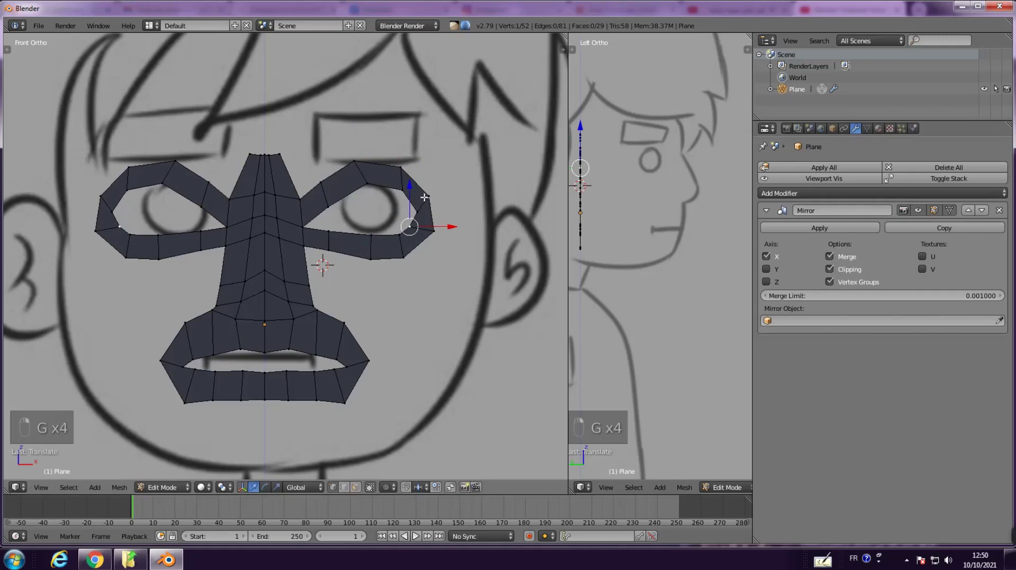
{"action": "key", "text": "g"}
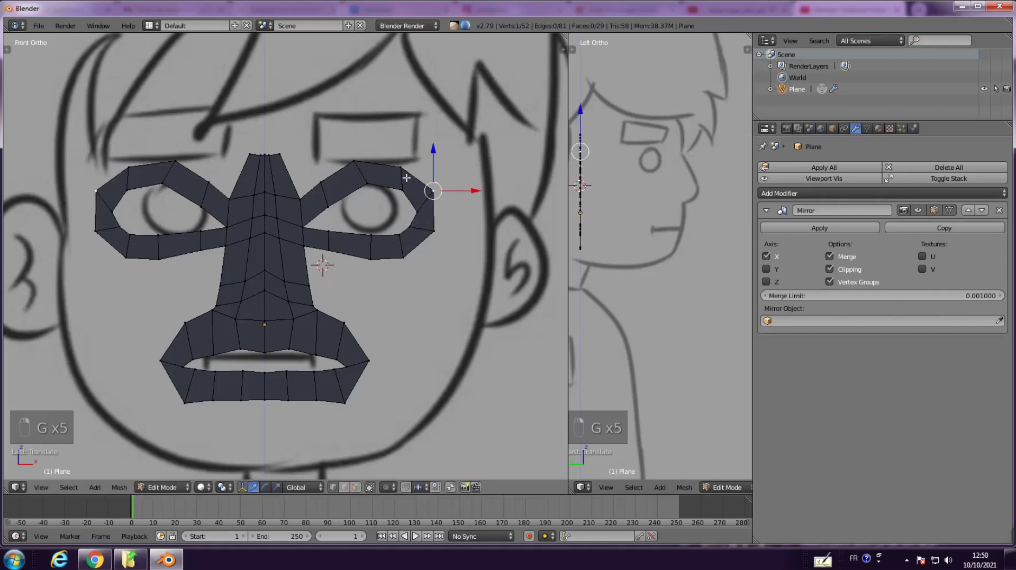
{"action": "key", "text": "g"}
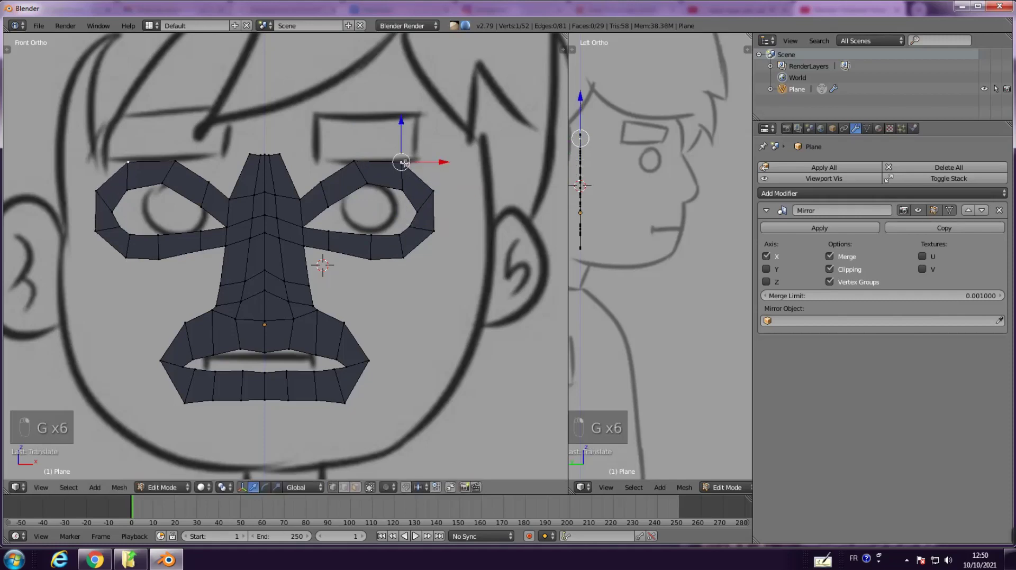
{"action": "key", "text": "g"}
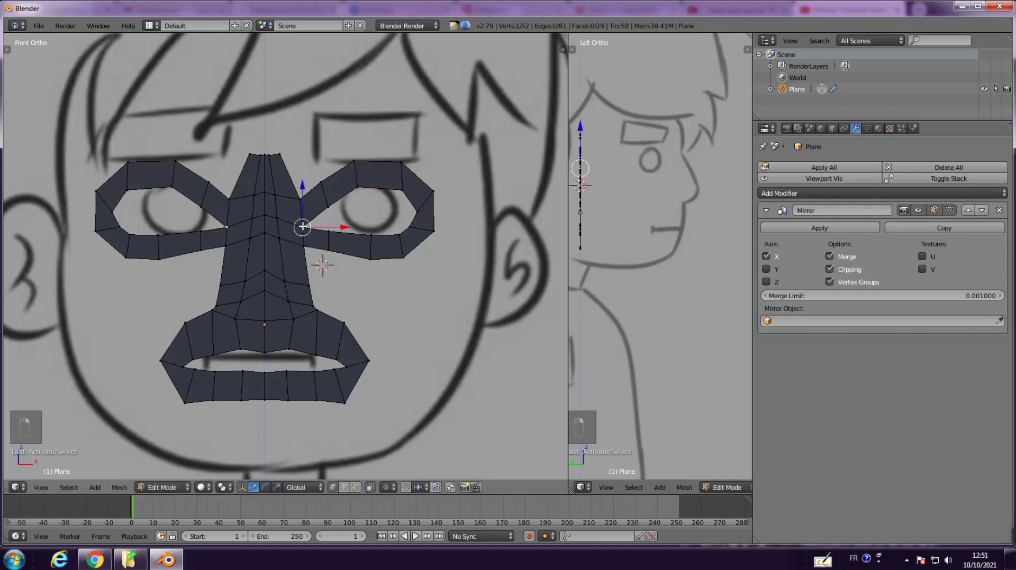
{"action": "key", "text": "g"}
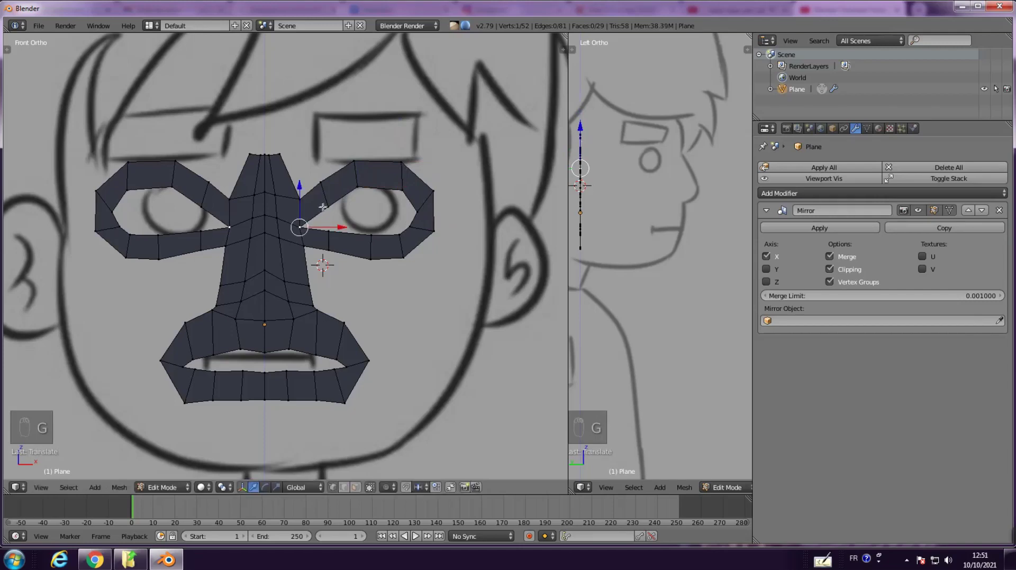
{"action": "key", "text": "g"}
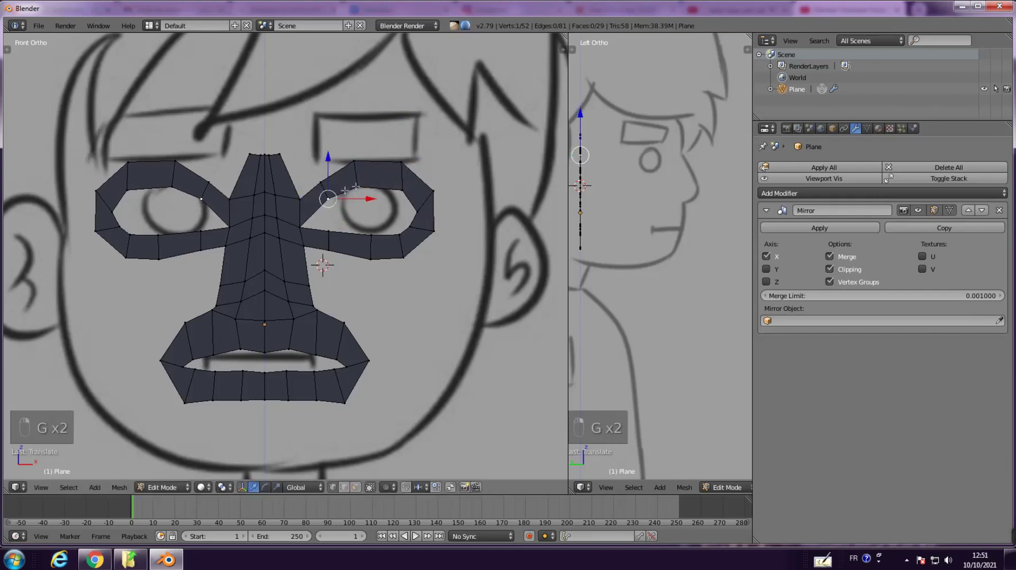
{"action": "key", "text": "g"}
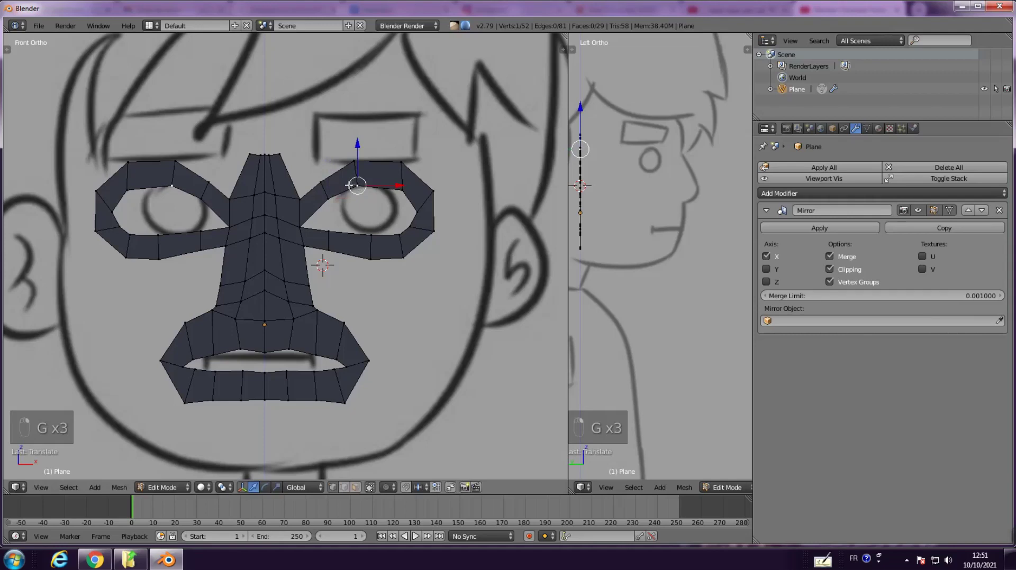
Fill the remaining faces into a mask and select the top centre forehead vertex
{"action": "key", "text": "g"}
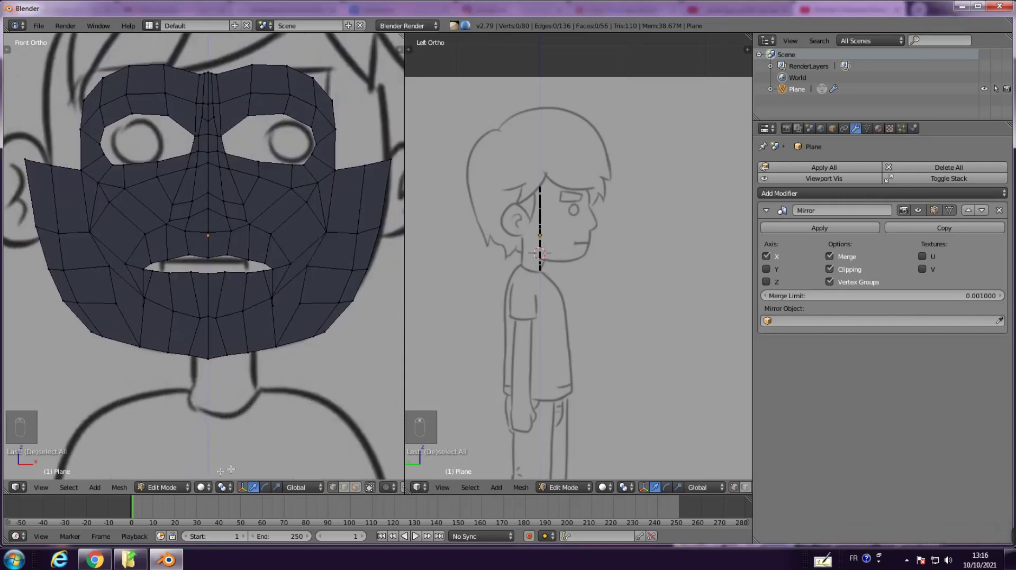
{"action": "left_click", "coordinate": [333, 488]}
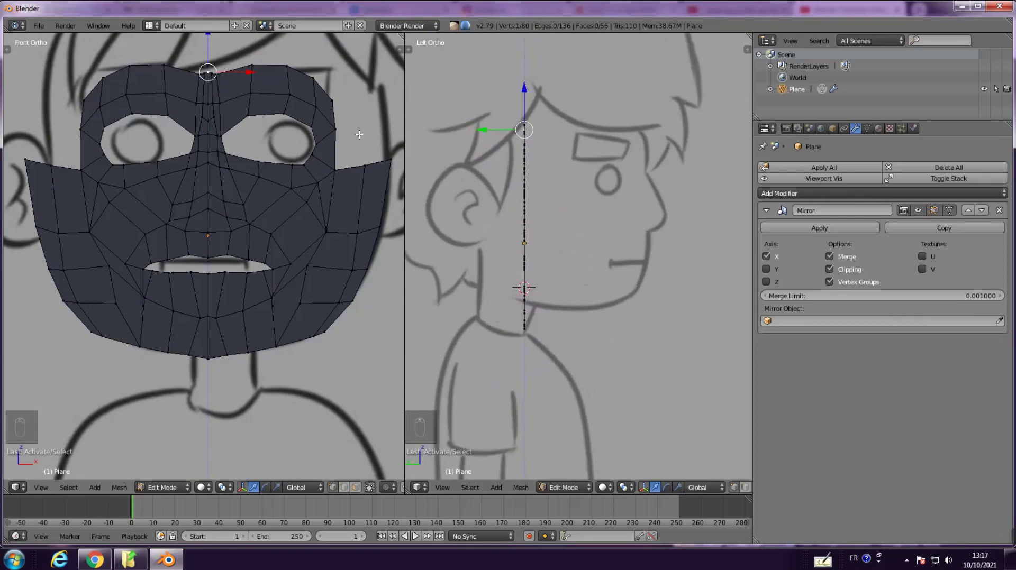
Extrude the centre vertex segment by segment along the forehead profile down to the brow in Left Ortho
{"action": "key", "text": "g"}
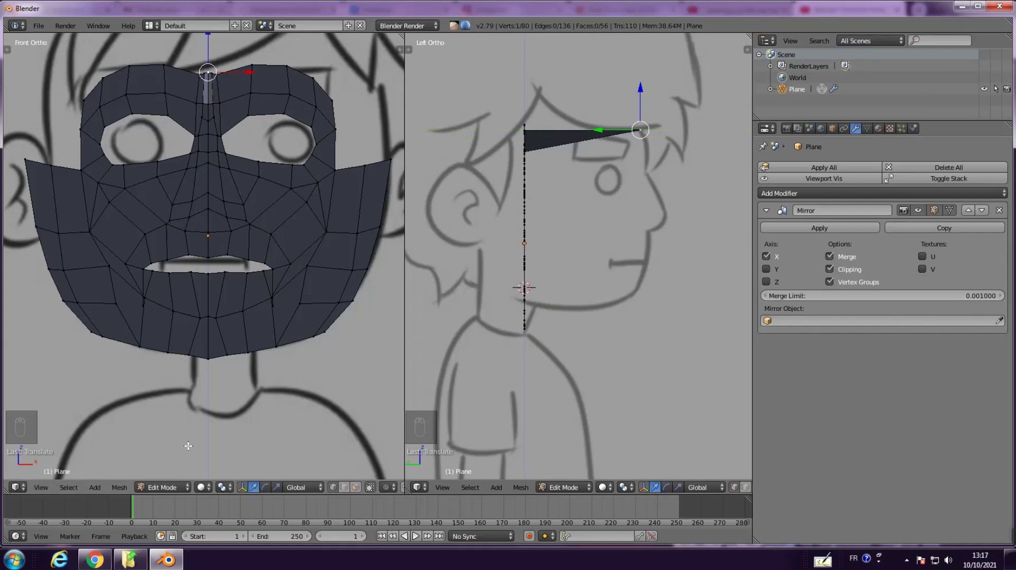
{"action": "key", "text": "g"}
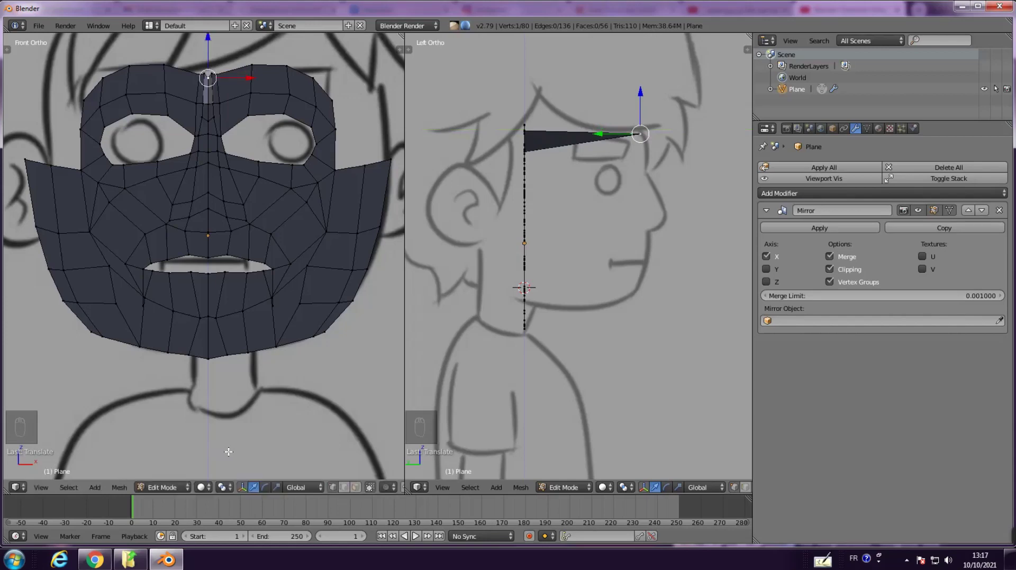
{"action": "key", "text": "y"}
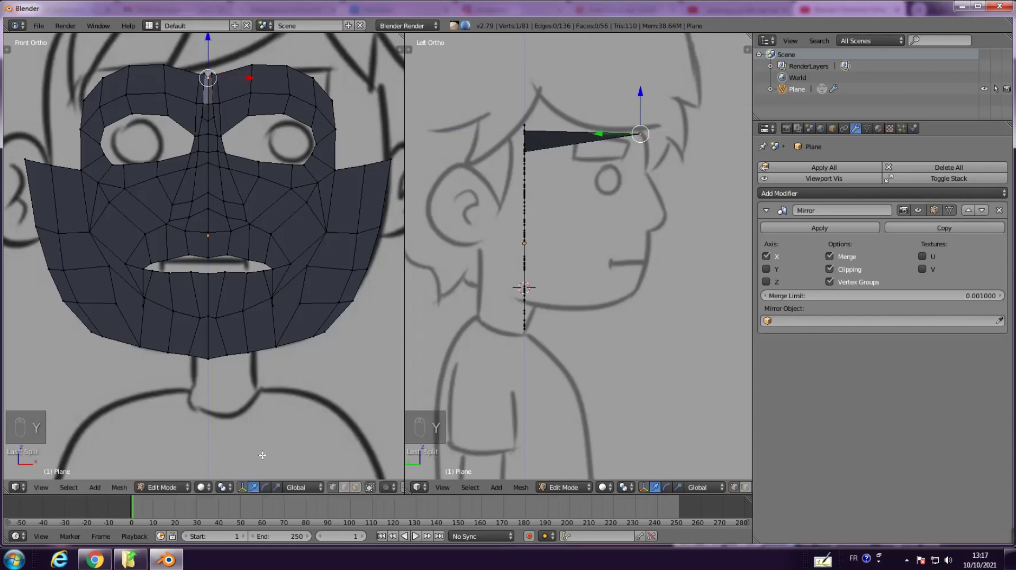
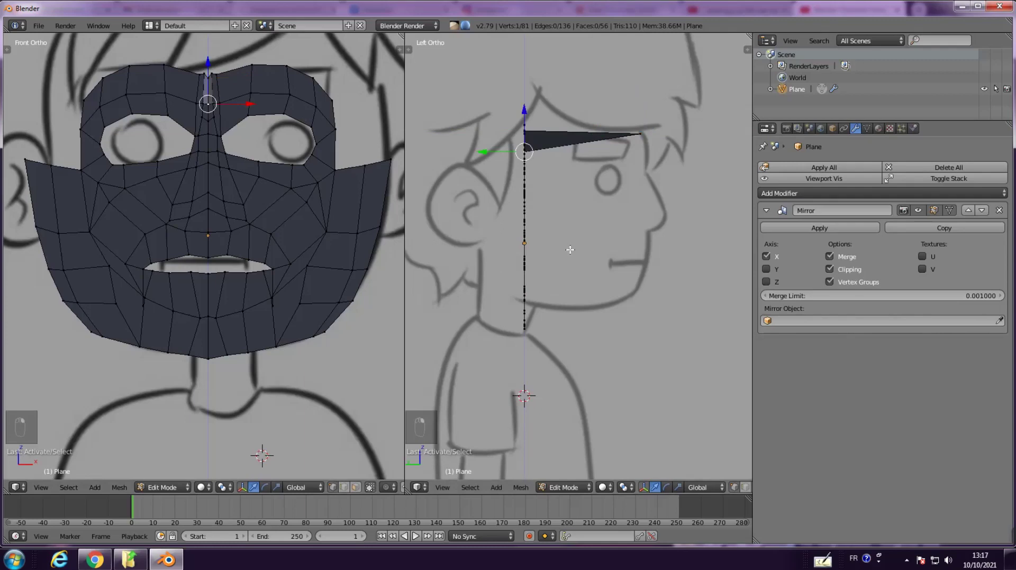
{"action": "key", "text": "g"}
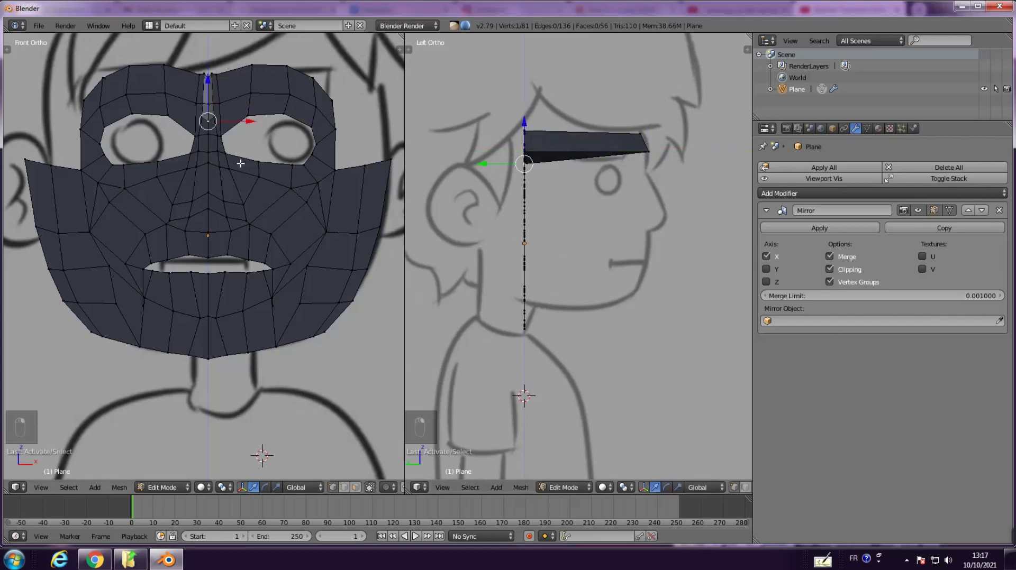
{"action": "key", "text": "g"}
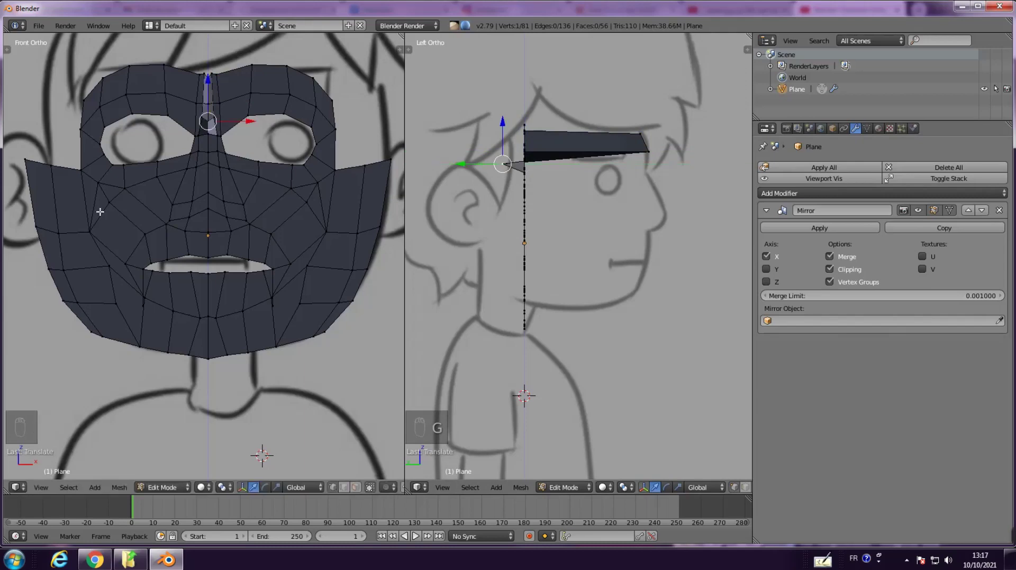
{"action": "key", "text": "ctrl+z"}
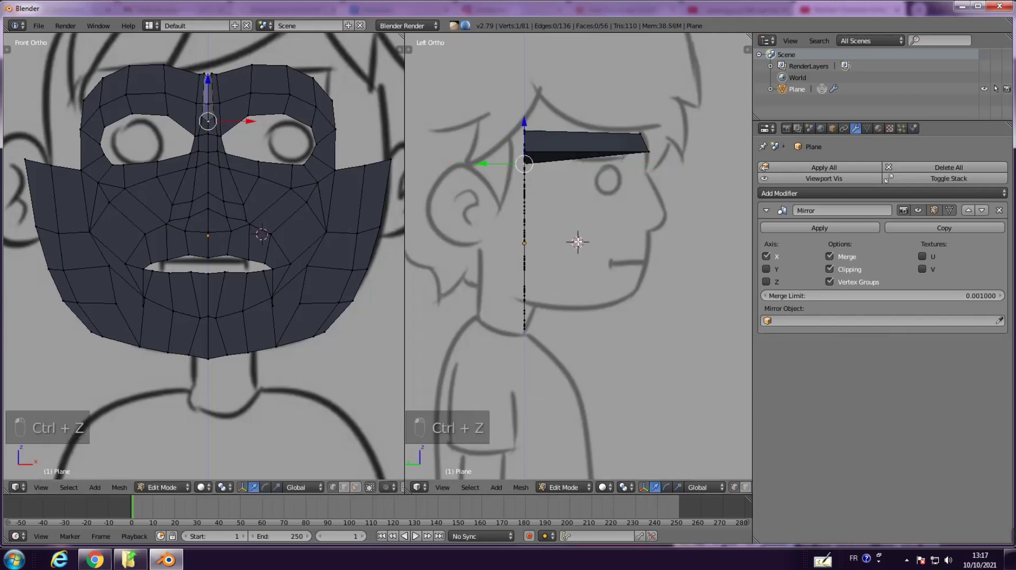
{"action": "key", "text": "g"}
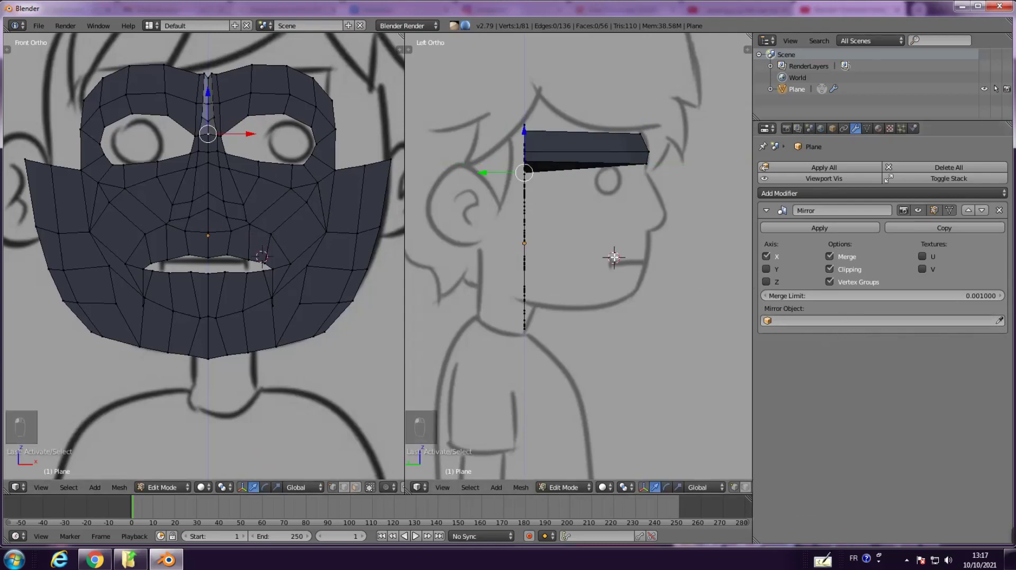
{"action": "key", "text": "g"}
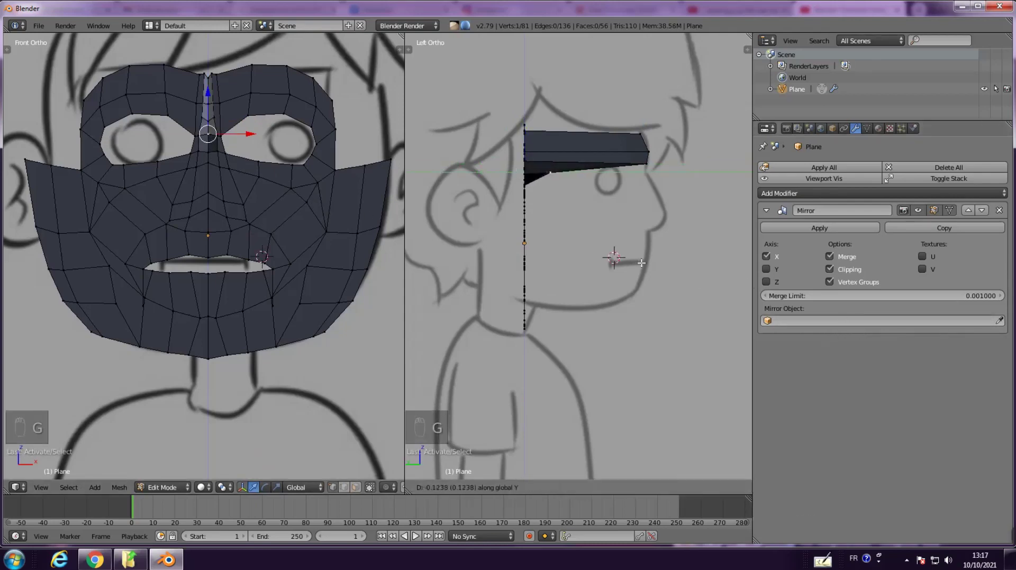
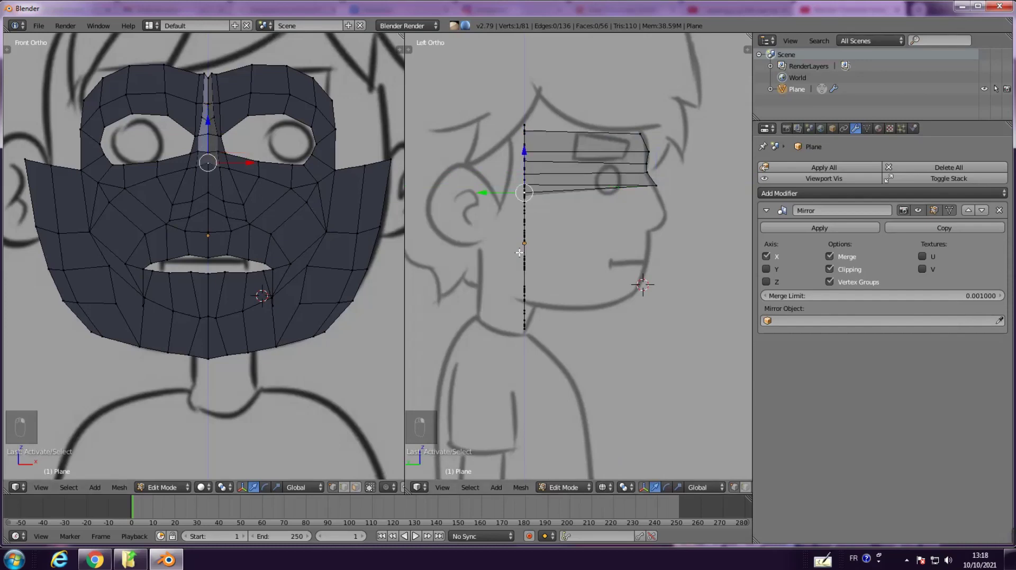
Extrude the profile strip down over the nose tip and along its underside
{"action": "key", "text": "g"}
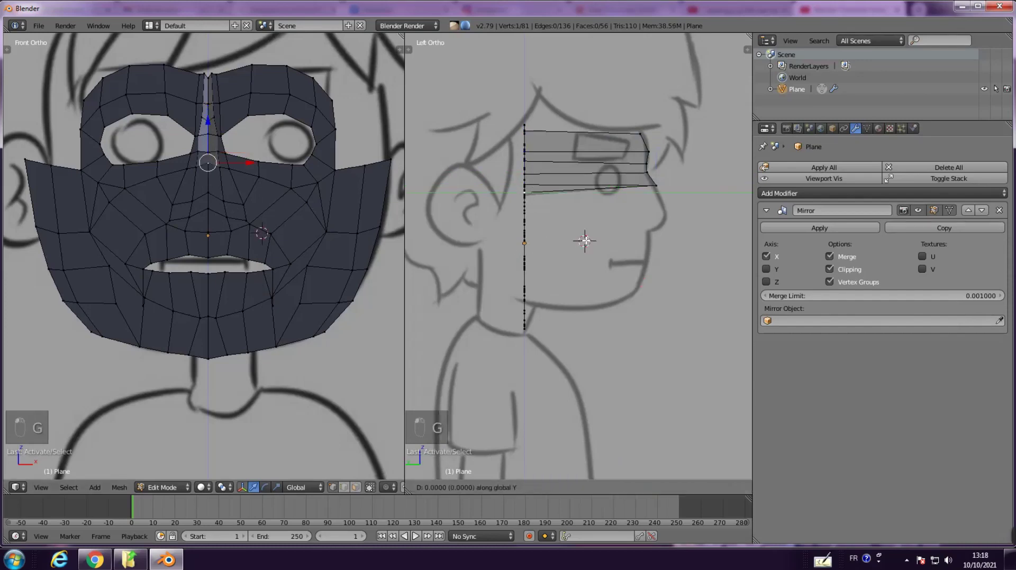
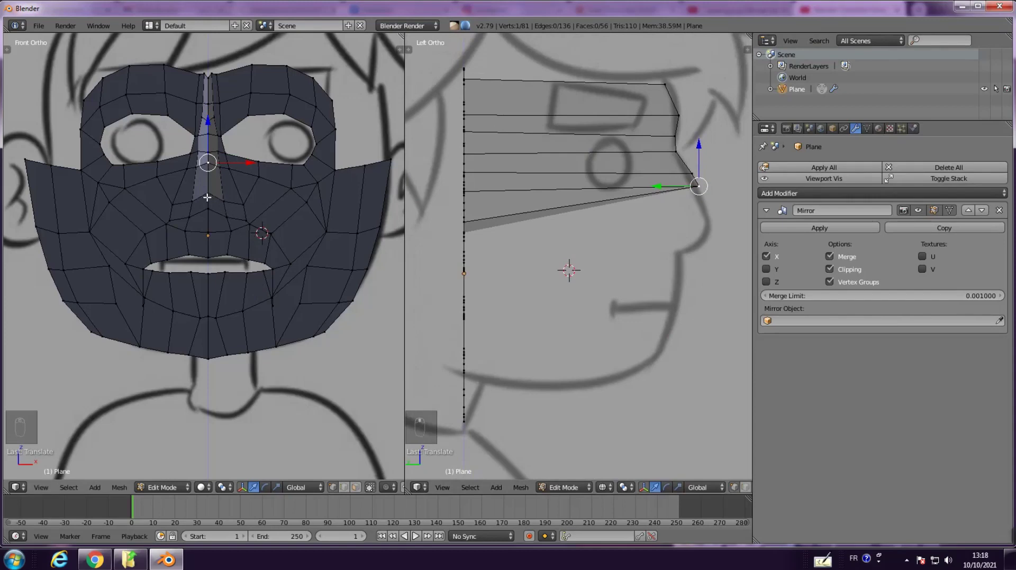
{"action": "key", "text": "g"}
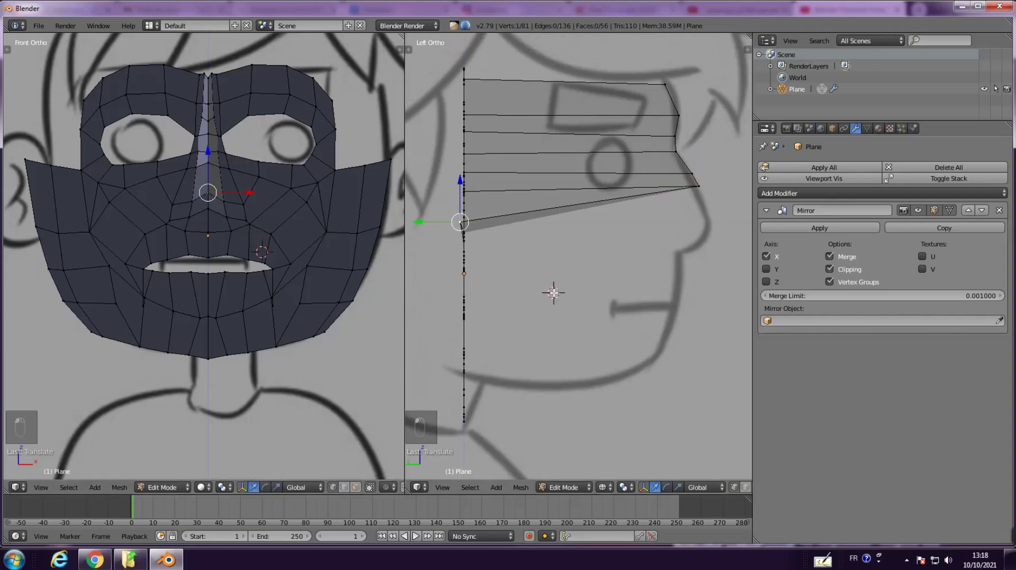
{"action": "key", "text": "g"}
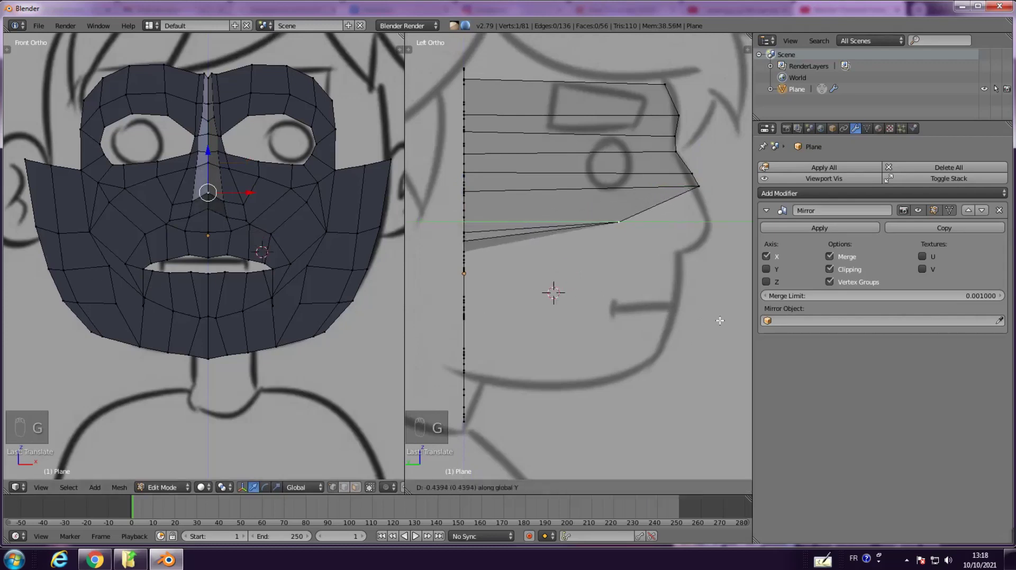
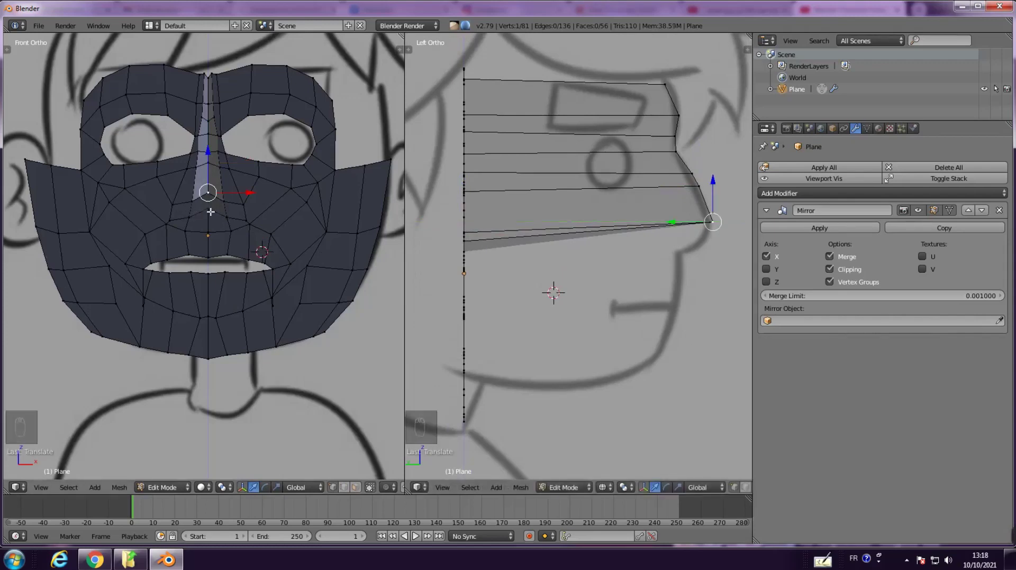
{"action": "key", "text": "g"}
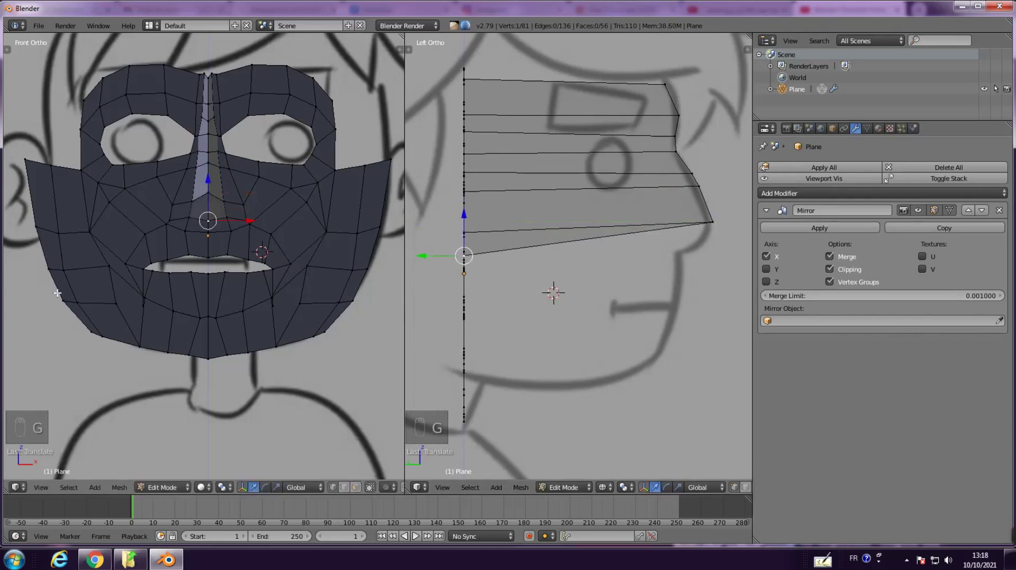
{"action": "key", "text": "ctrl+z"}
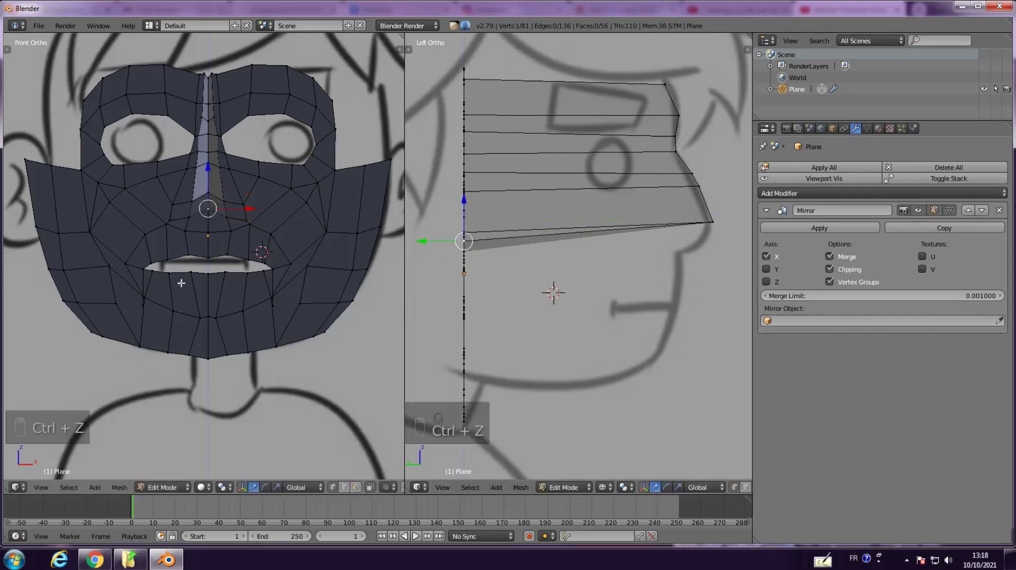
{"action": "key", "text": "g"}
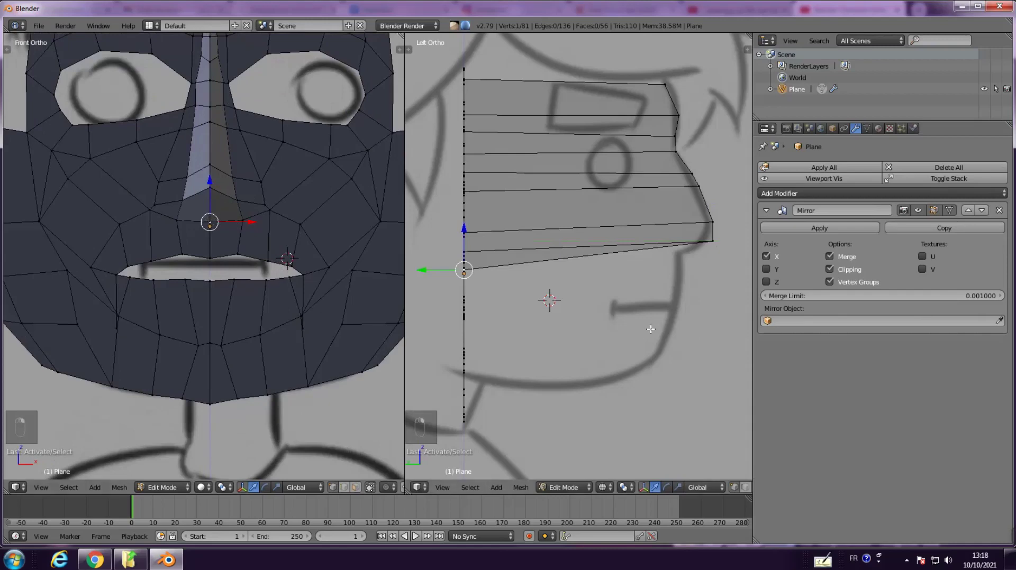
Extrude the profile strip past the upper lip and mouth toward the chin
{"action": "key", "text": "g"}
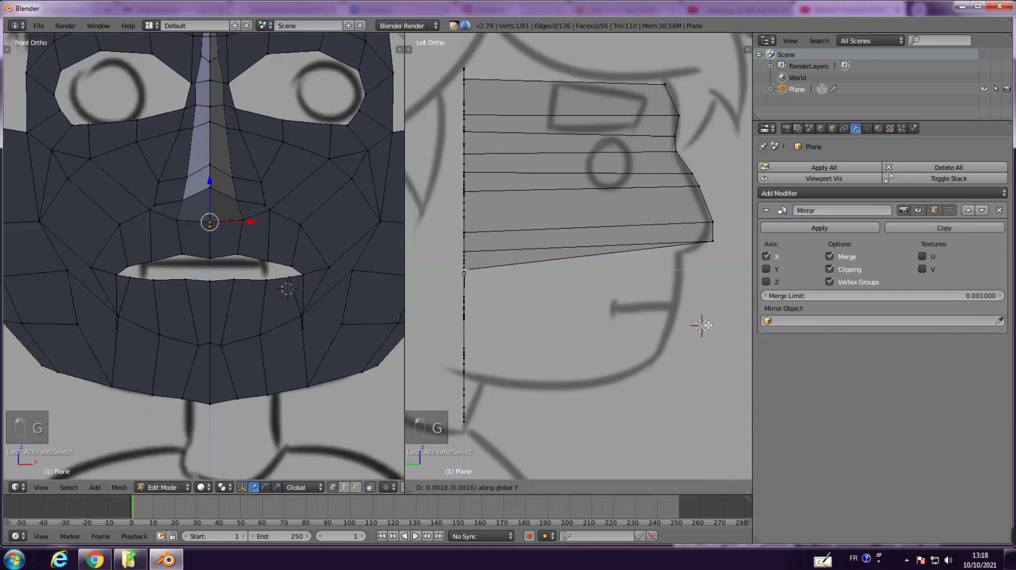
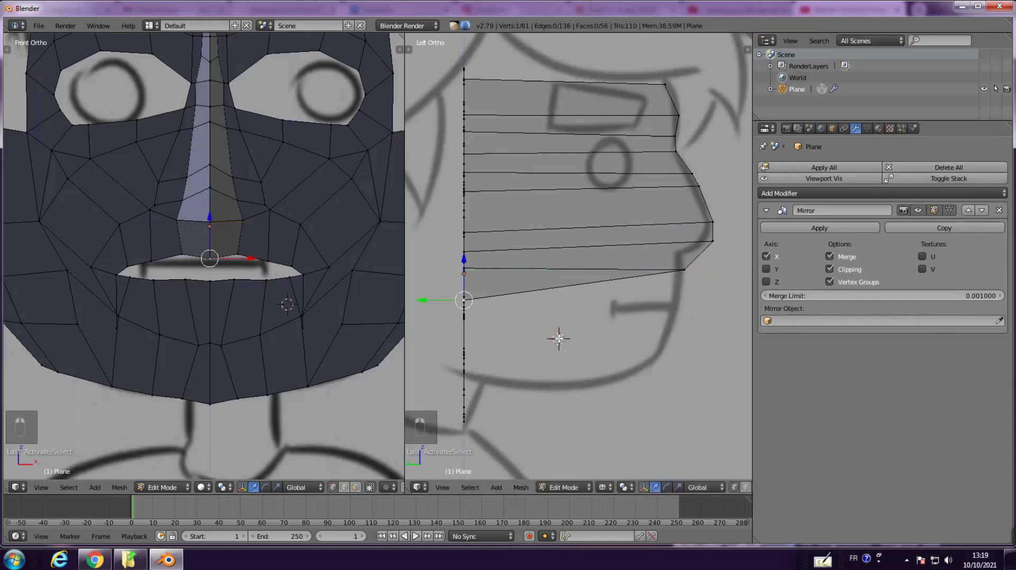
{"action": "key", "text": "g"}
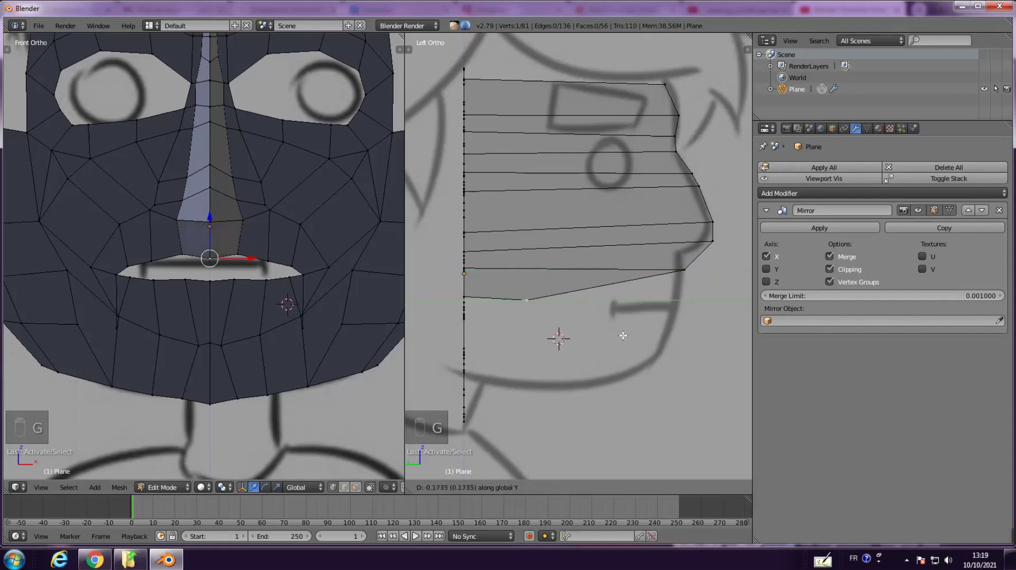
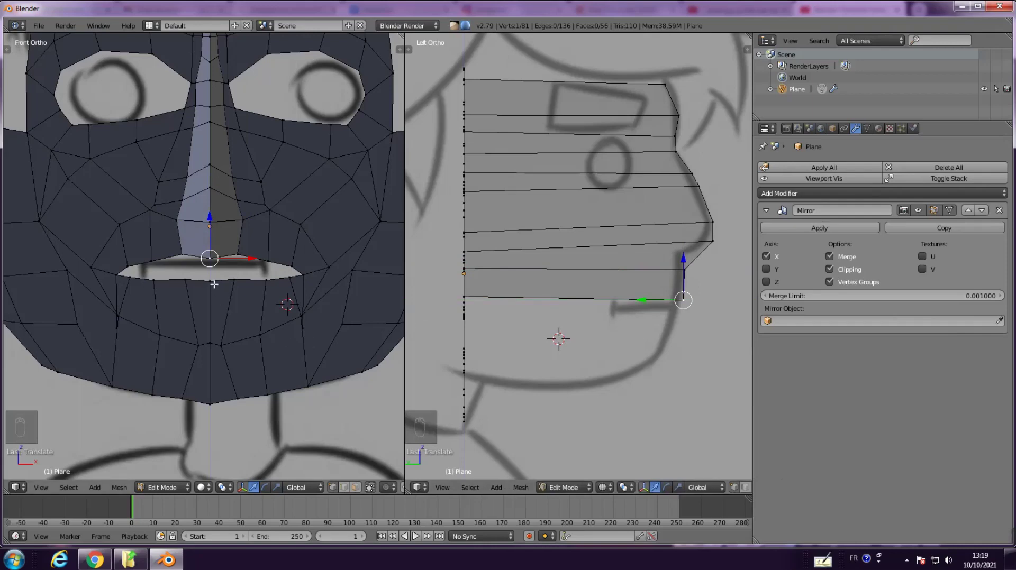
{"action": "key", "text": "g"}
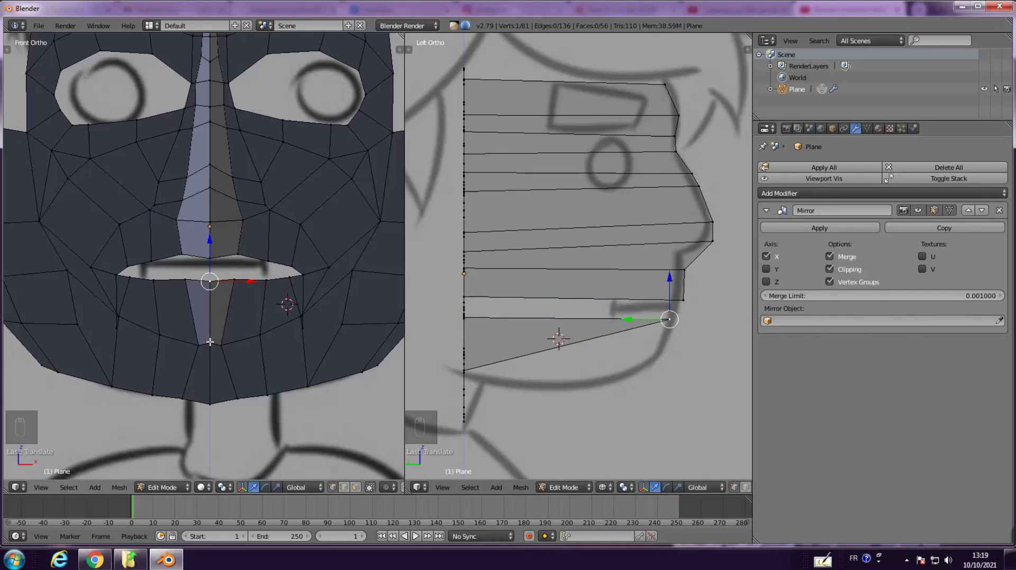
{"action": "key", "text": "g"}
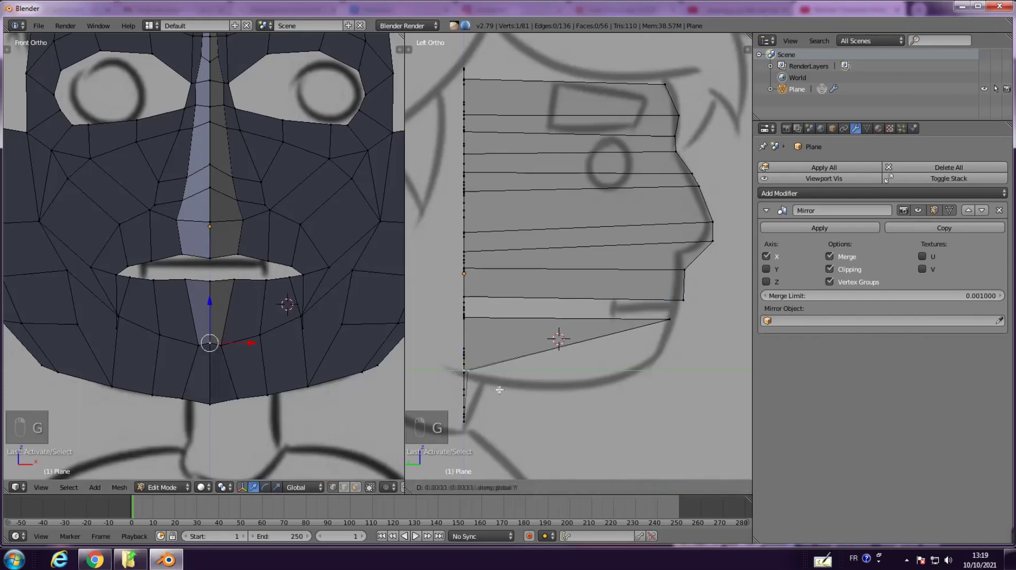
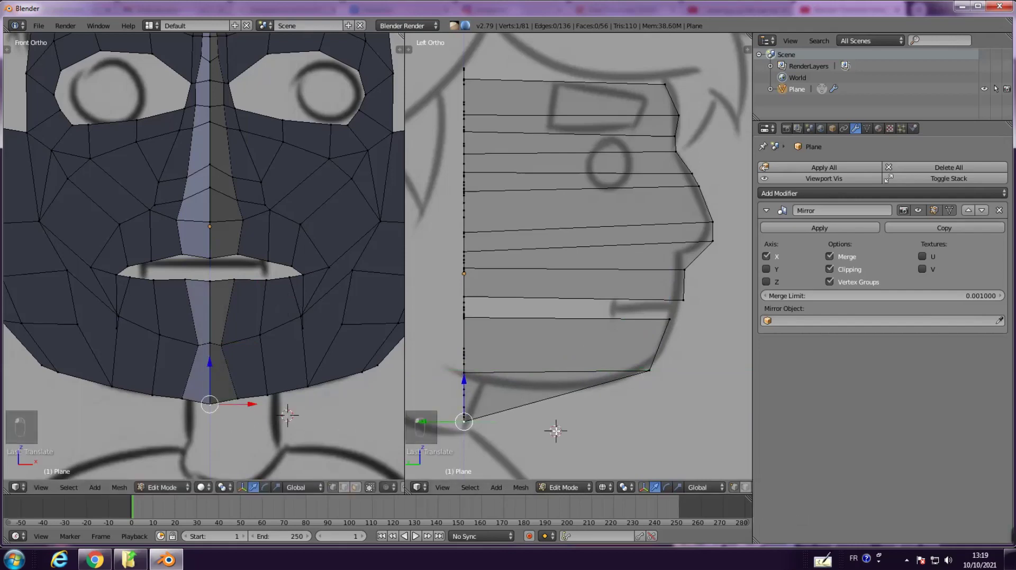
{"action": "key", "text": "g"}
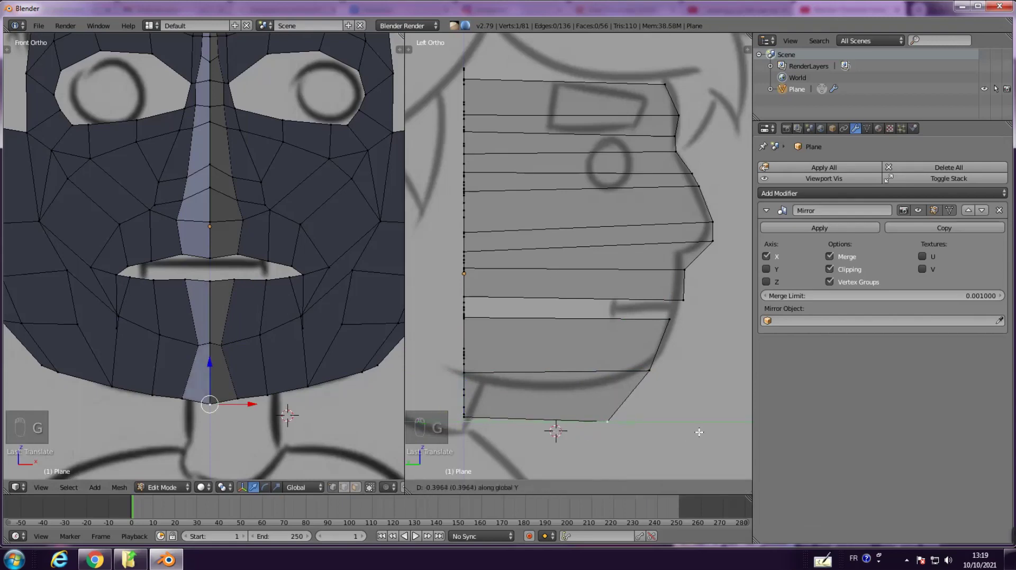
{"action": "key", "text": "g"}
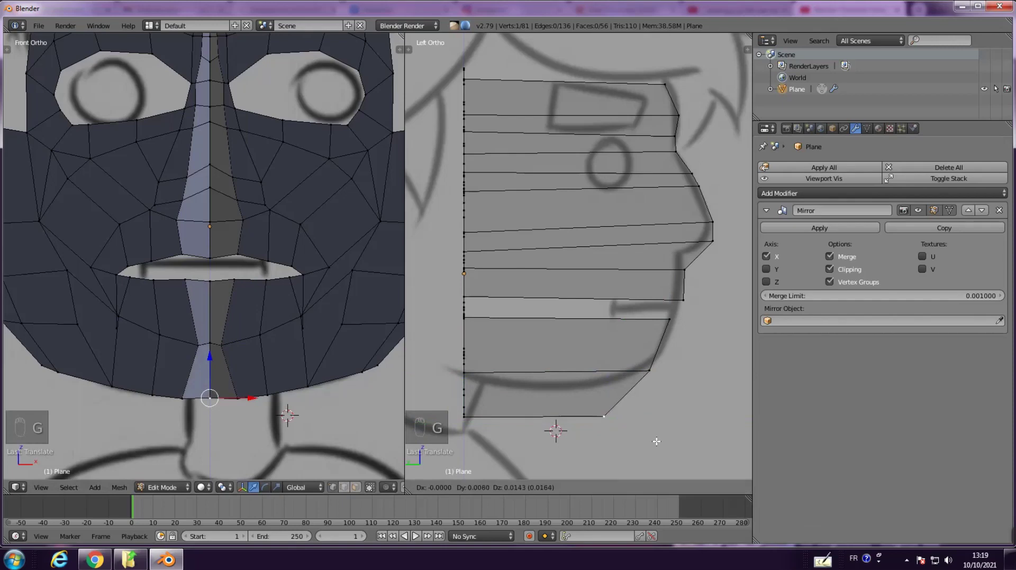
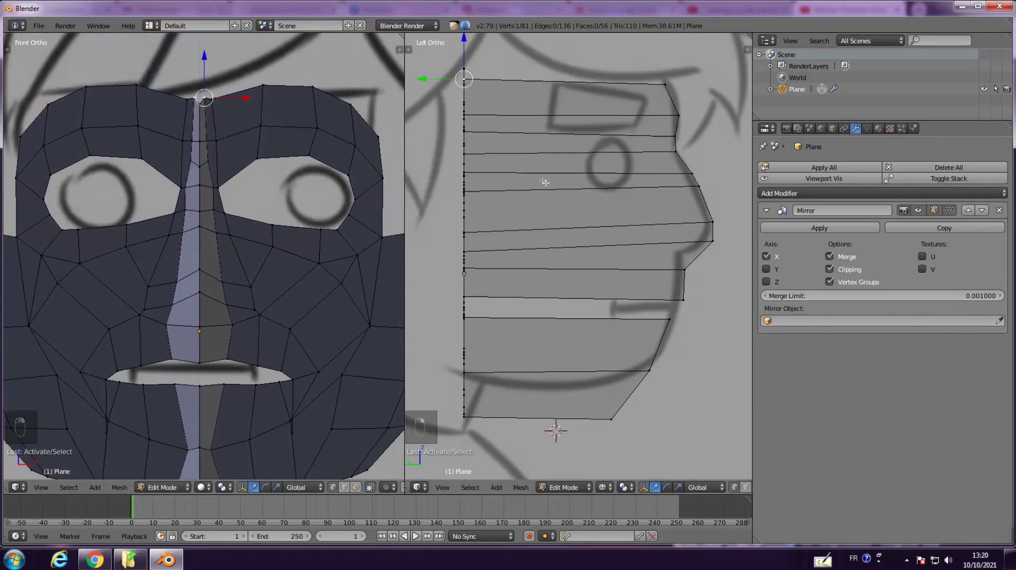
Move the upper nose-bridge vertices outward onto the sketch's side profile
{"action": "key", "text": "g"}
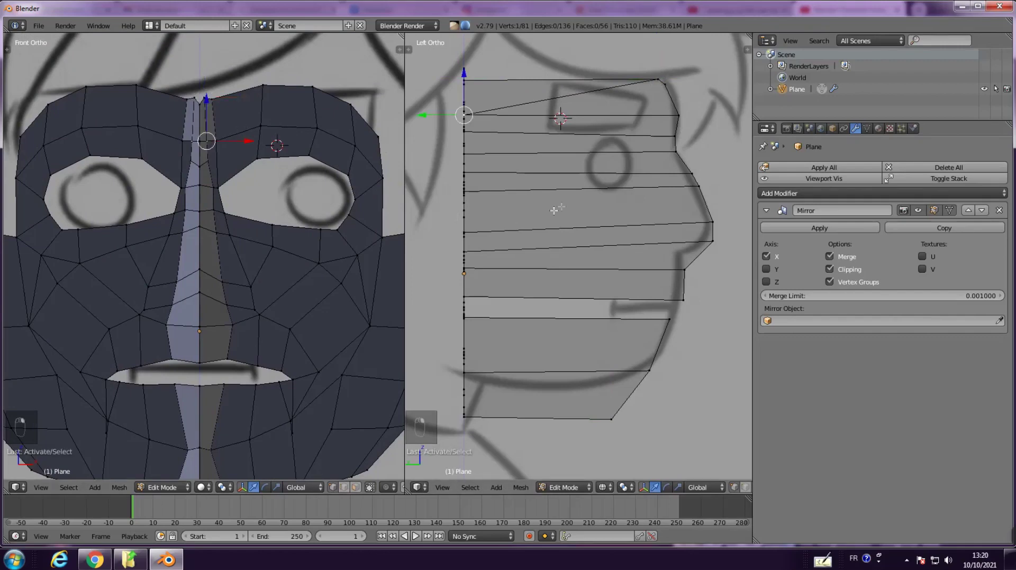
{"action": "key", "text": "g"}
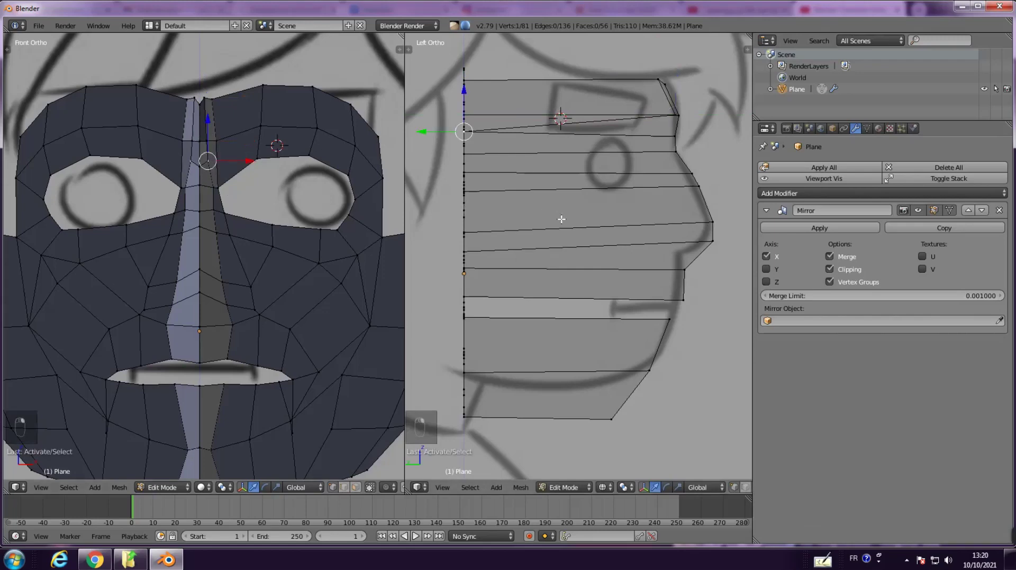
{"action": "key", "text": "g"}
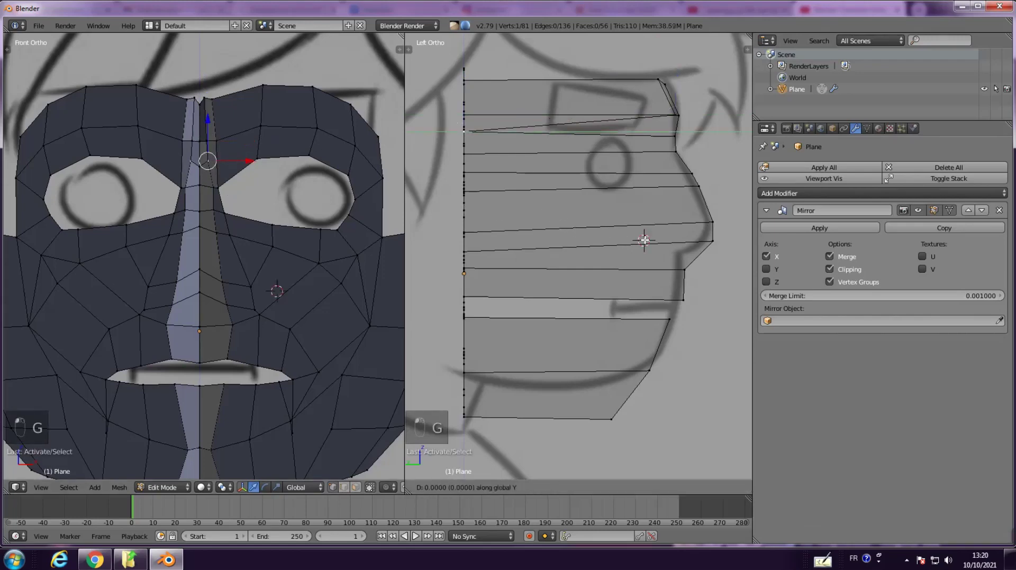
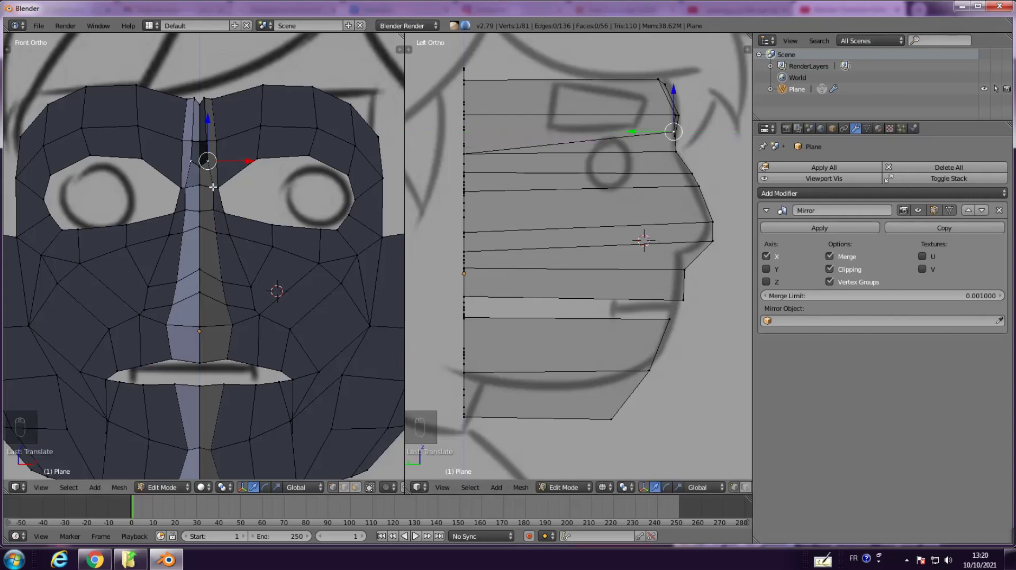
{"action": "key", "text": "g"}
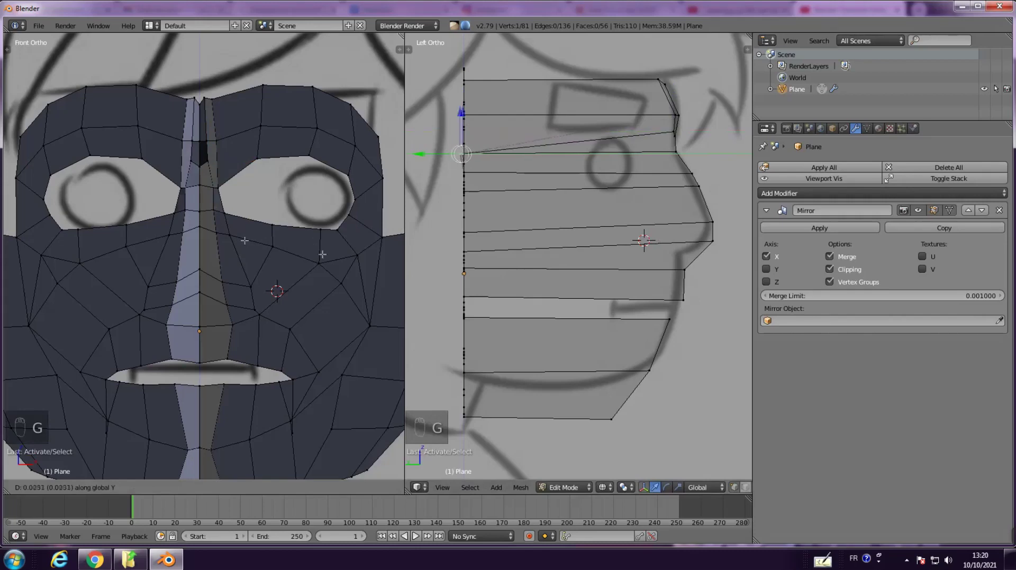
Adjust the lower bridge vertices, undoing two misplaced moves and repositioning the next vertex
{"action": "key", "text": "g"}
{"action": "key", "text": "g"}
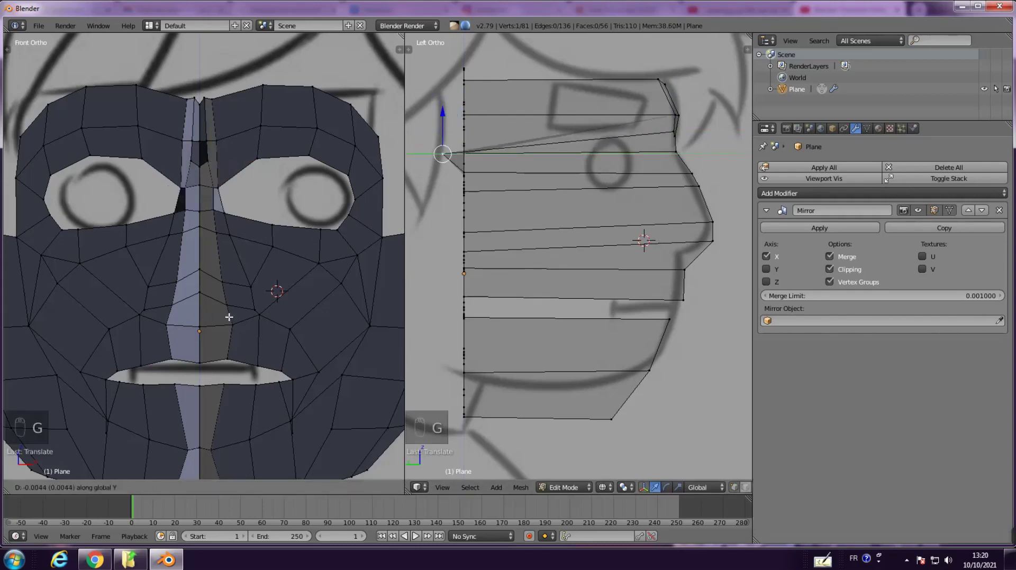
{"action": "key", "text": "ctrl+z"}
{"action": "key", "text": "ctrl+z"}
{"action": "key", "text": "g"}
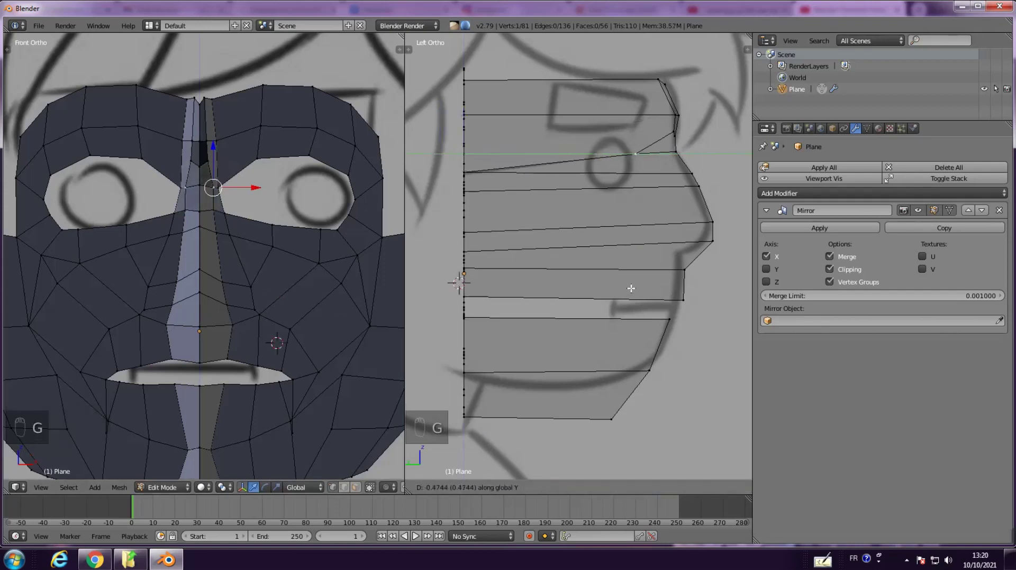
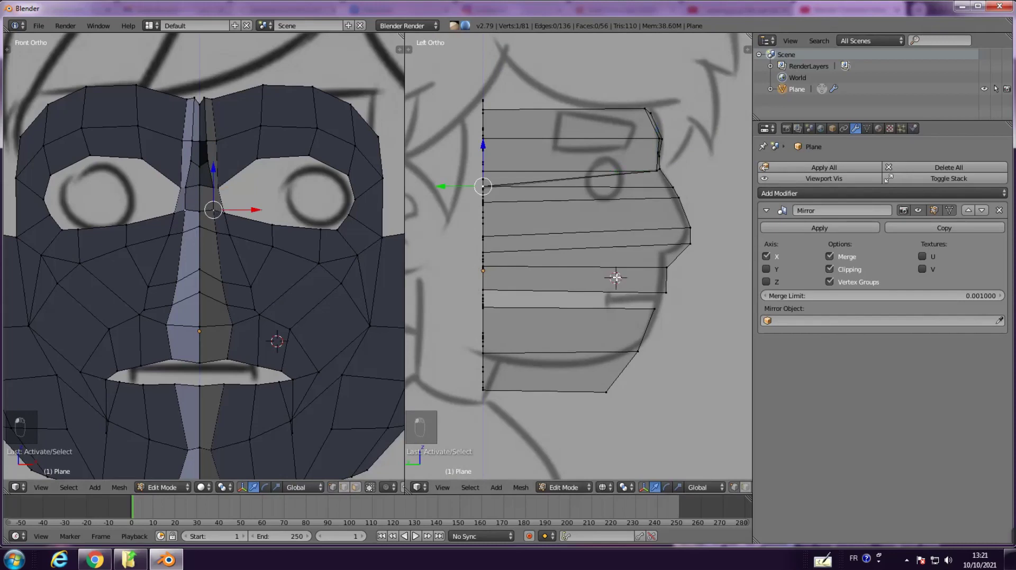
Push the lower nose vertices out and sideways so the tip reaches the sketch's nose tip
{"action": "key", "text": "g"}
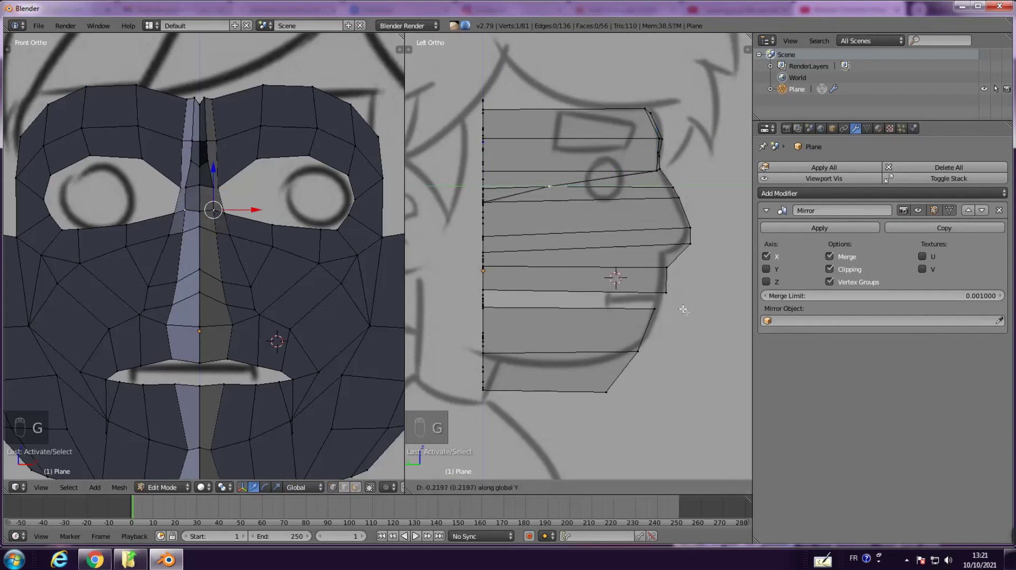
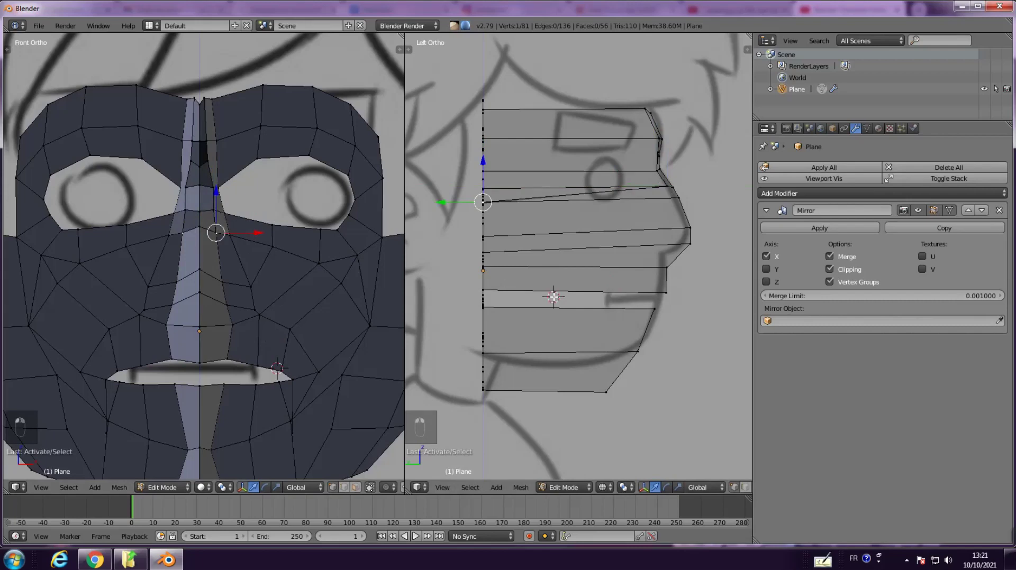
{"action": "key", "text": "g"}
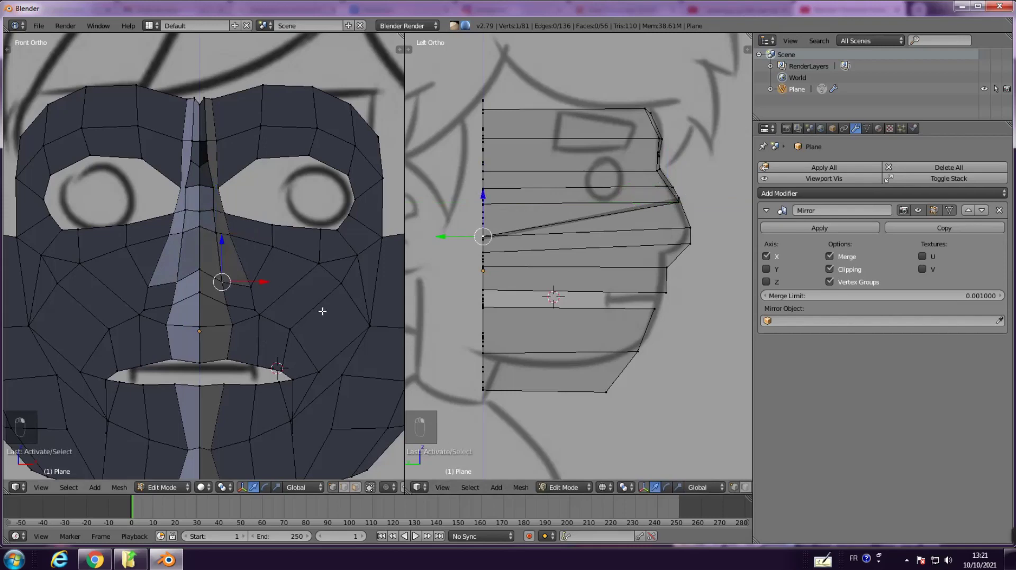
{"action": "key", "text": "g"}
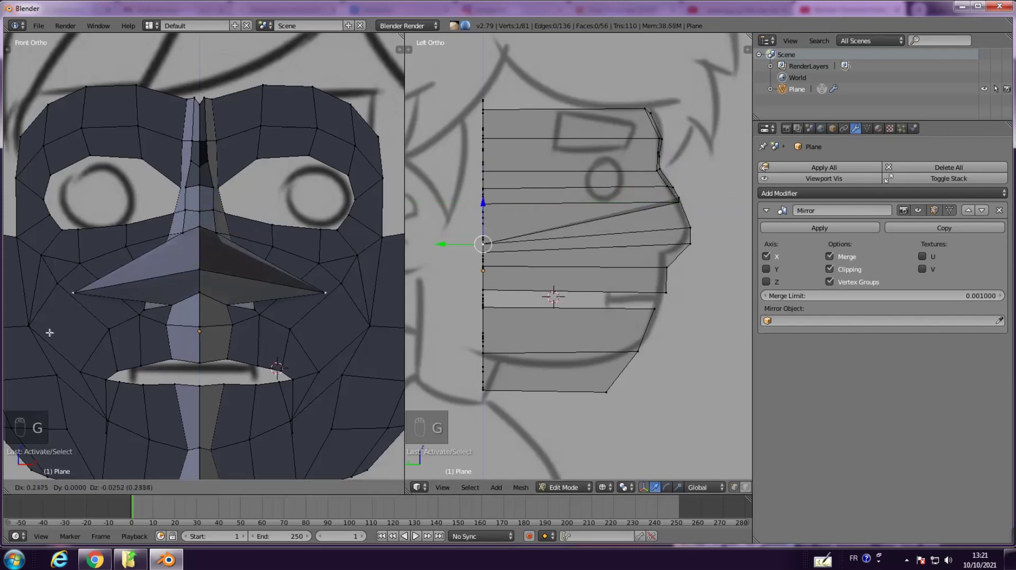
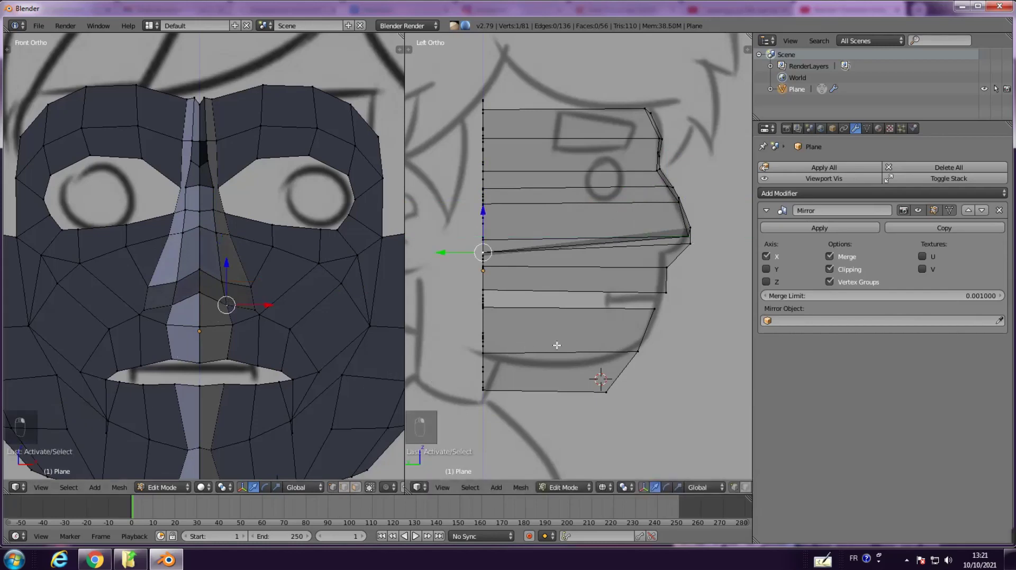
{"action": "key", "text": "g"}
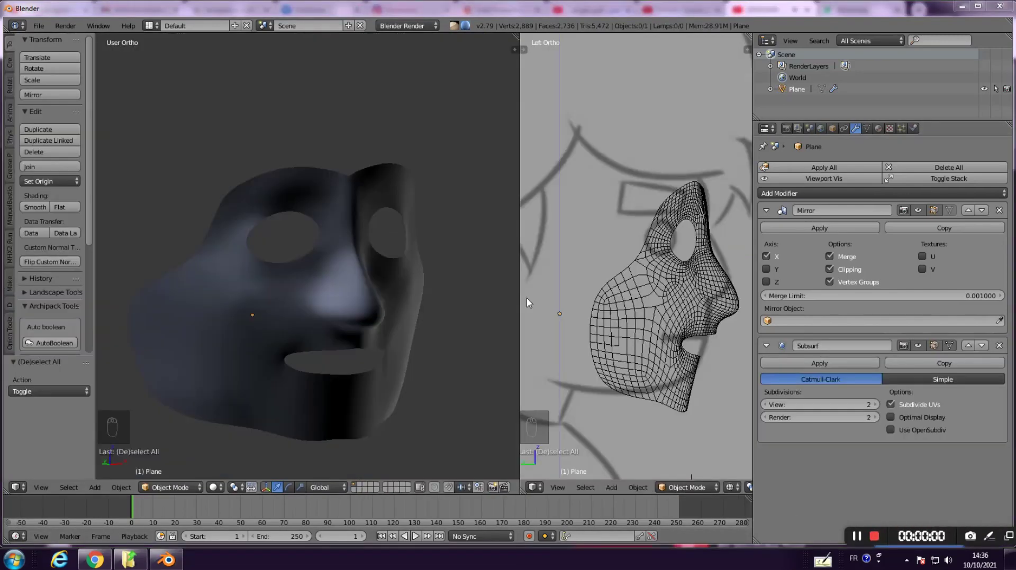
Orbit and view the smoothed mask from the side and front against the sketch
{"action": "left_click_drag", "start_coordinate": [438, 318], "coordinate": [377, 300]}
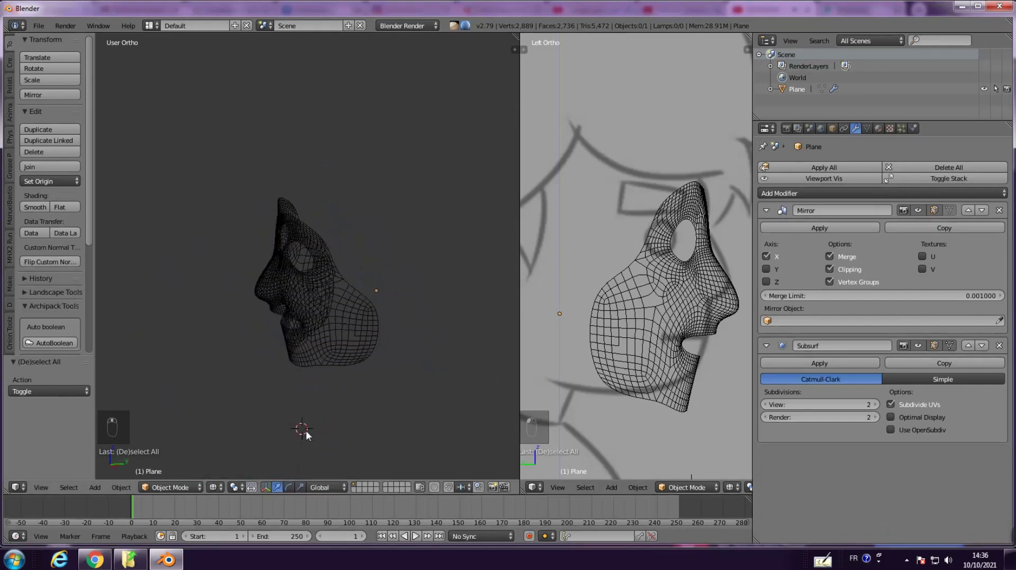
{"action": "key", "text": "a"}
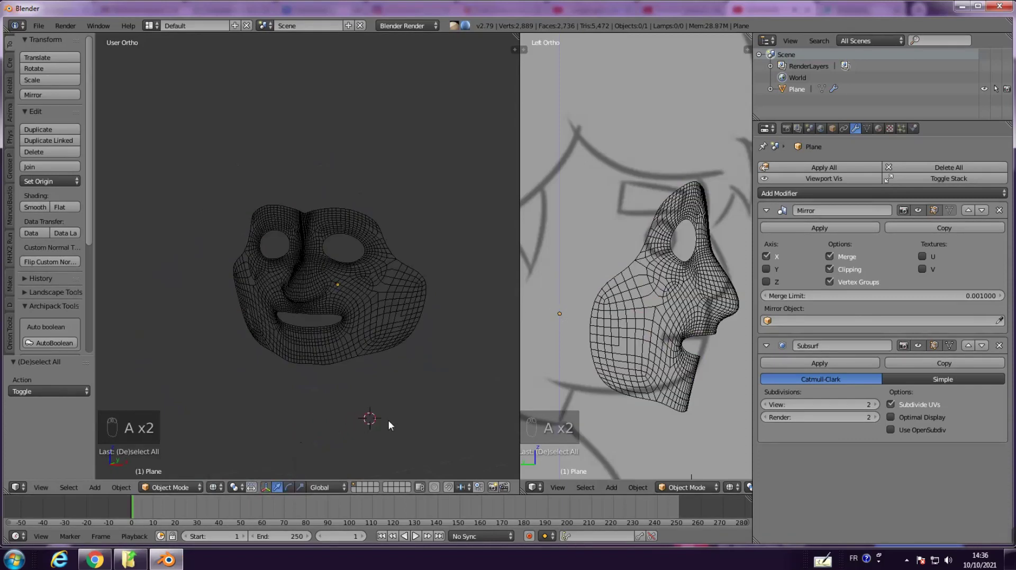
{"action": "key", "text": "a"}
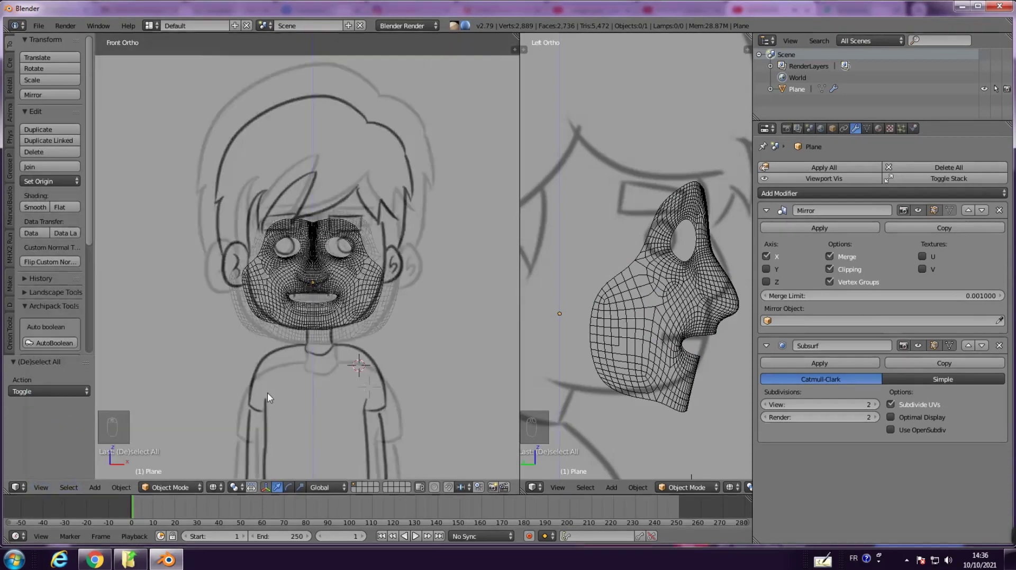
{"action": "middle_click", "coordinate": [413, 393]}
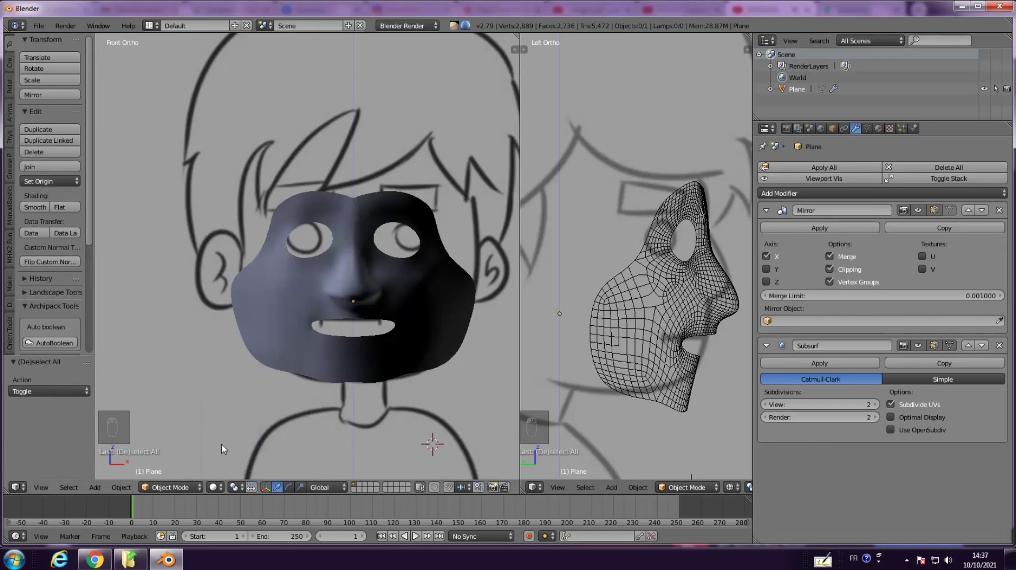
Switch the mask's display and select the whole face mask for inspection
{"action": "left_click", "coordinate": [221, 448]}
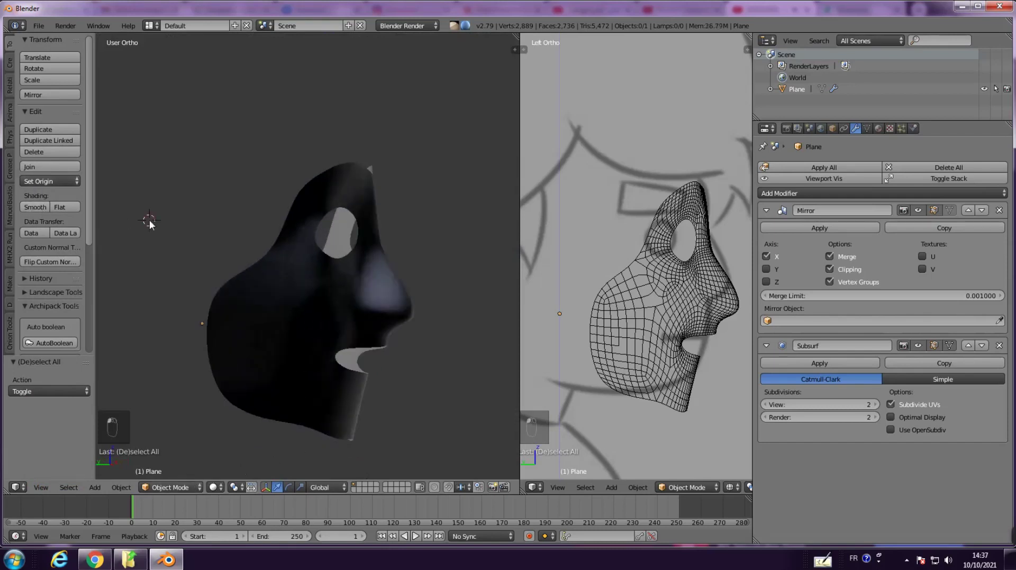
{"action": "key", "text": "a"}
{"action": "key", "text": "a"}
Frame the whole character sketch in side view and orbit around the head
{"action": "key", "text": "a"}
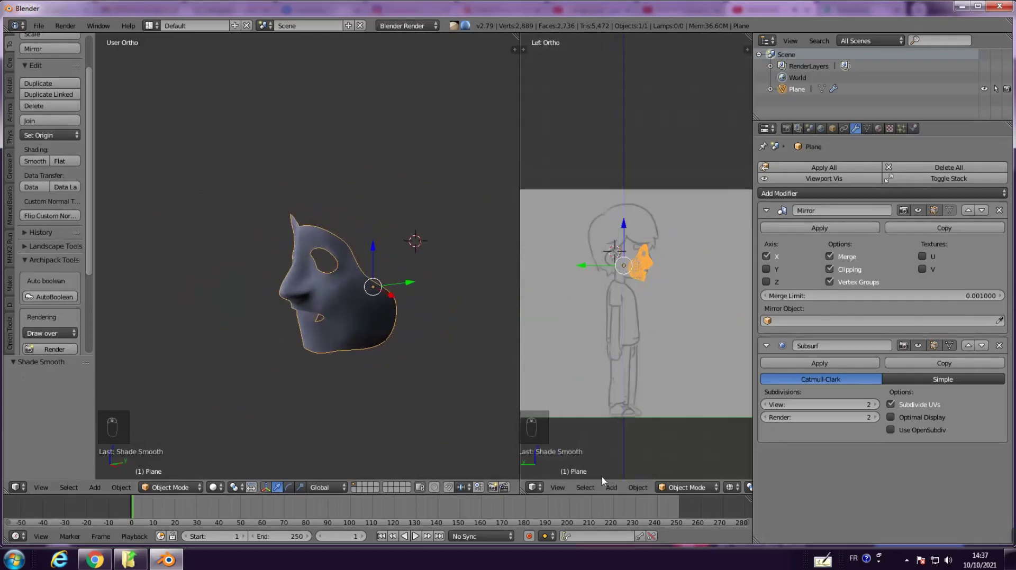
{"action": "left_click_drag", "start_coordinate": [738, 491], "coordinate": [747, 455]}
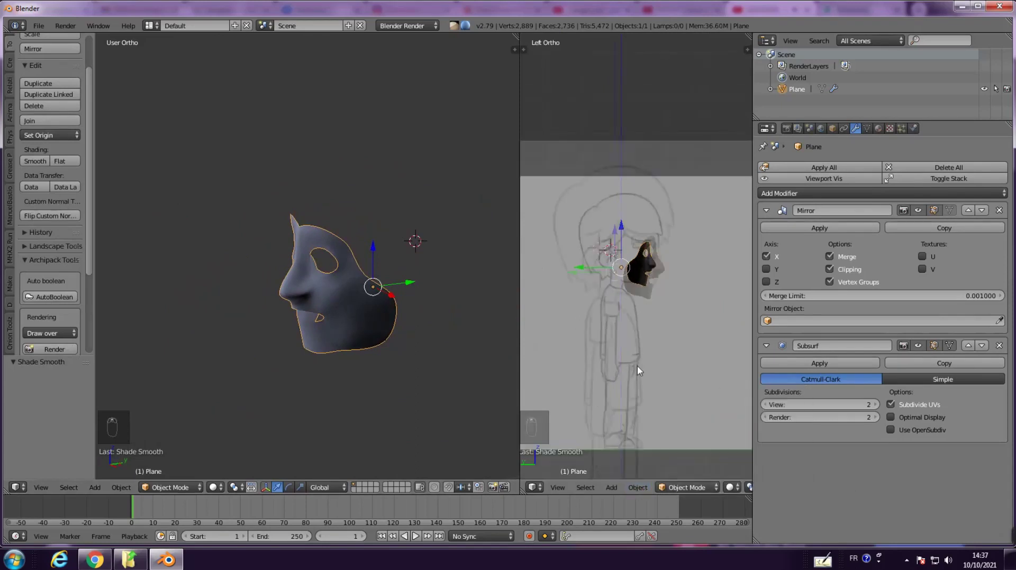
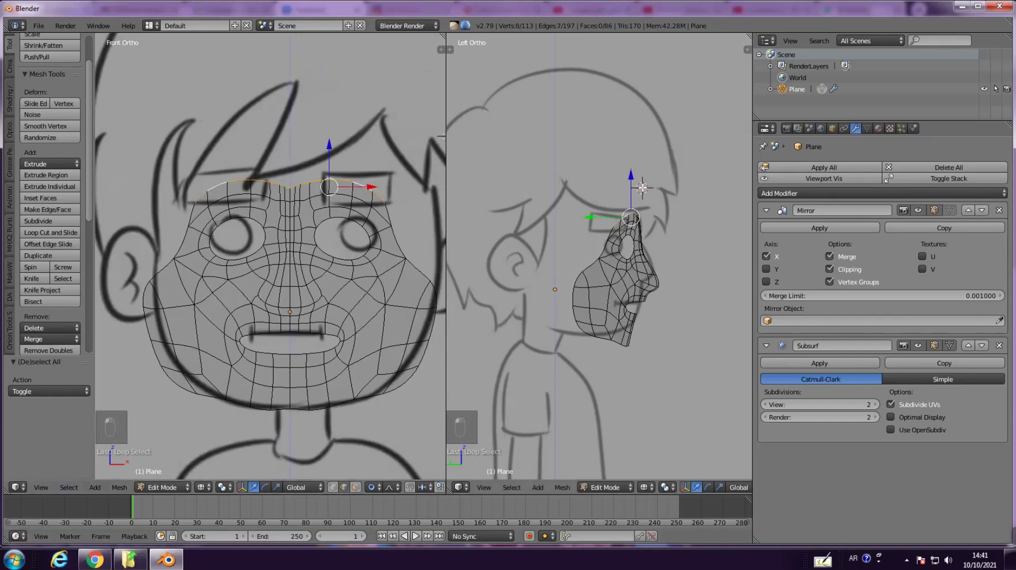
Extrude the forehead edge repeatedly along the skull outline, arching over the head toward the back
{"action": "key", "text": "e"}
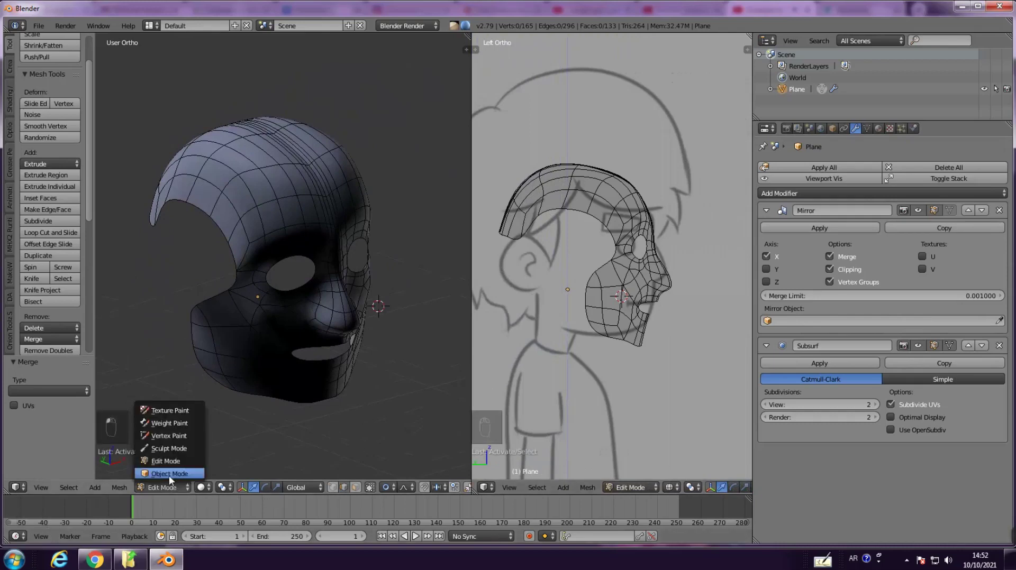
{"action": "key", "text": "BackSpace"}
{"action": "middle_click", "coordinate": [317, 428]}
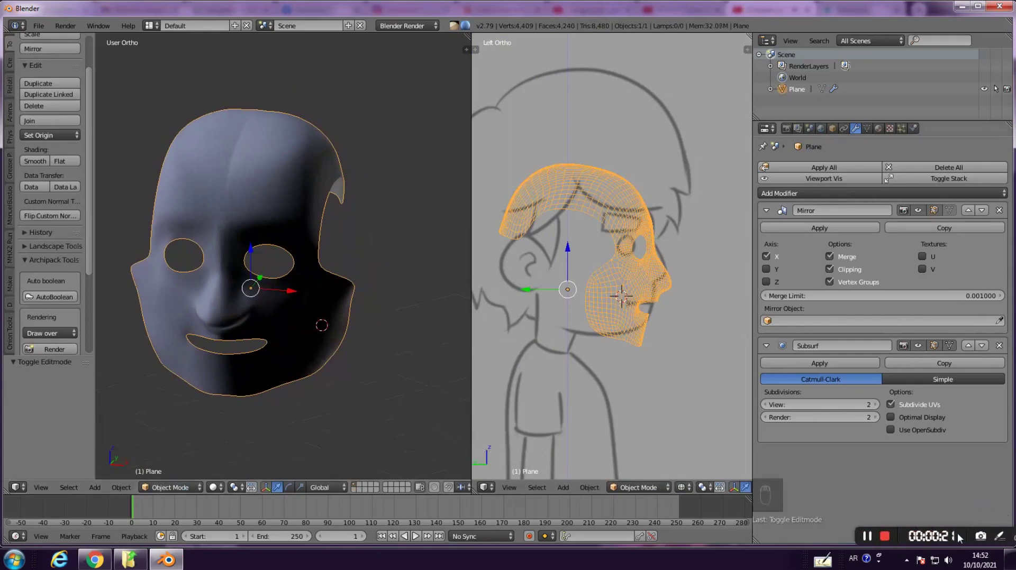
{"action": "key", "text": "r"}
{"action": "key", "text": "e"}
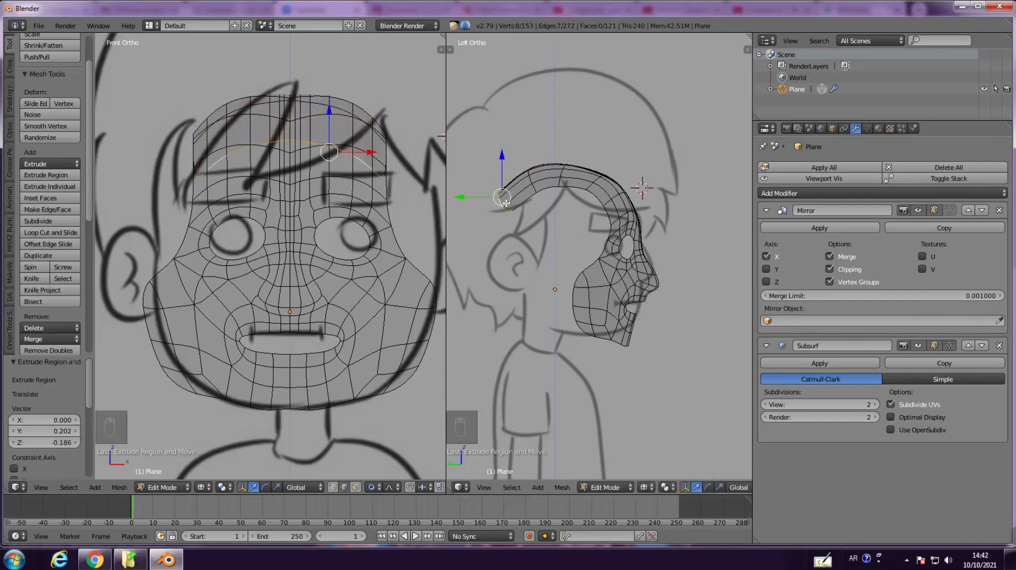
{"action": "key", "text": "e"}
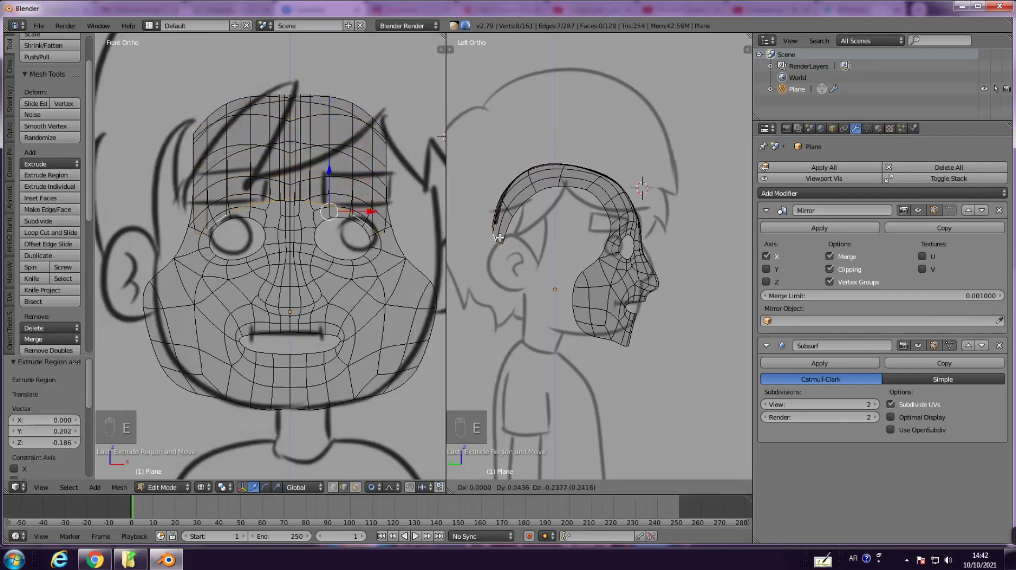
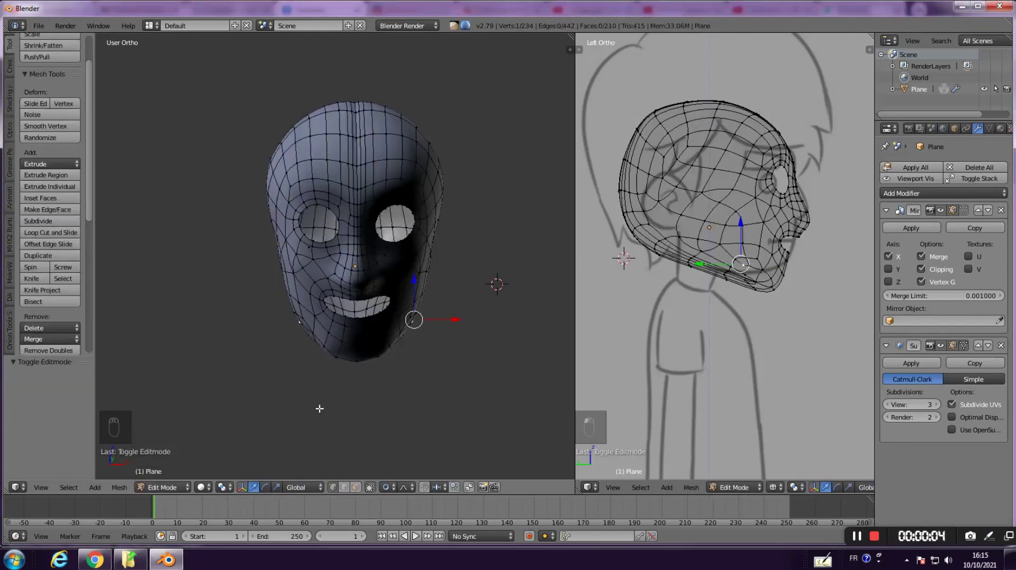
Select then clear the whole head mesh and leave editing to view the finished subdivided head
{"action": "key", "text": "a"}
{"action": "key", "text": "a"}
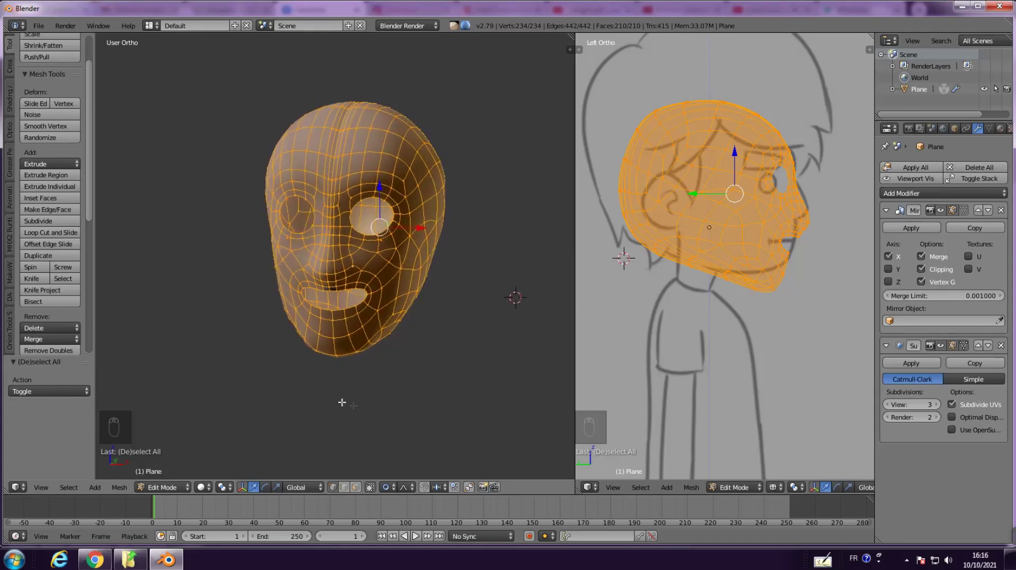
{"action": "key", "text": "a"}
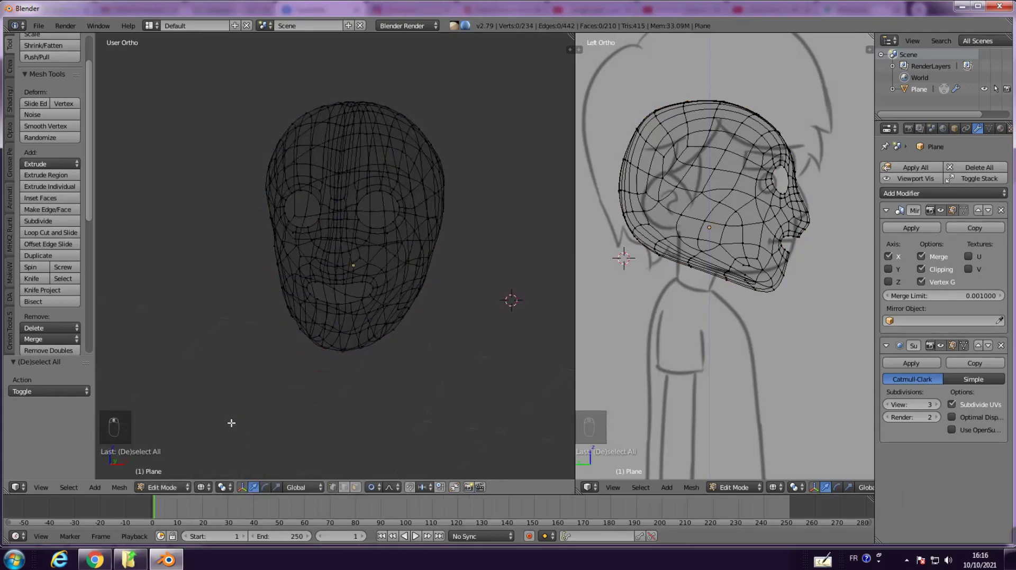
{"action": "key", "text": "a"}
{"action": "key", "text": "a"}
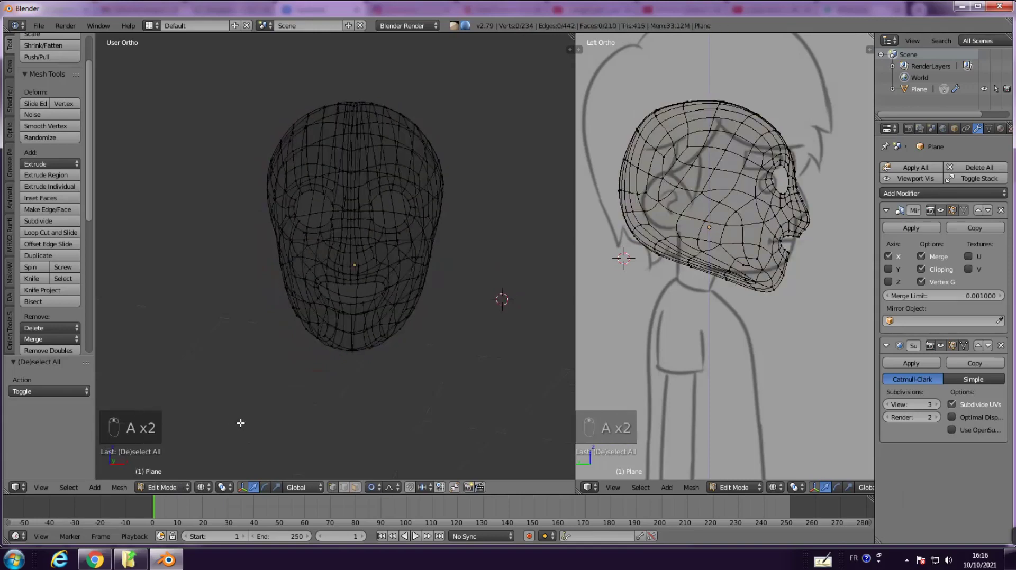